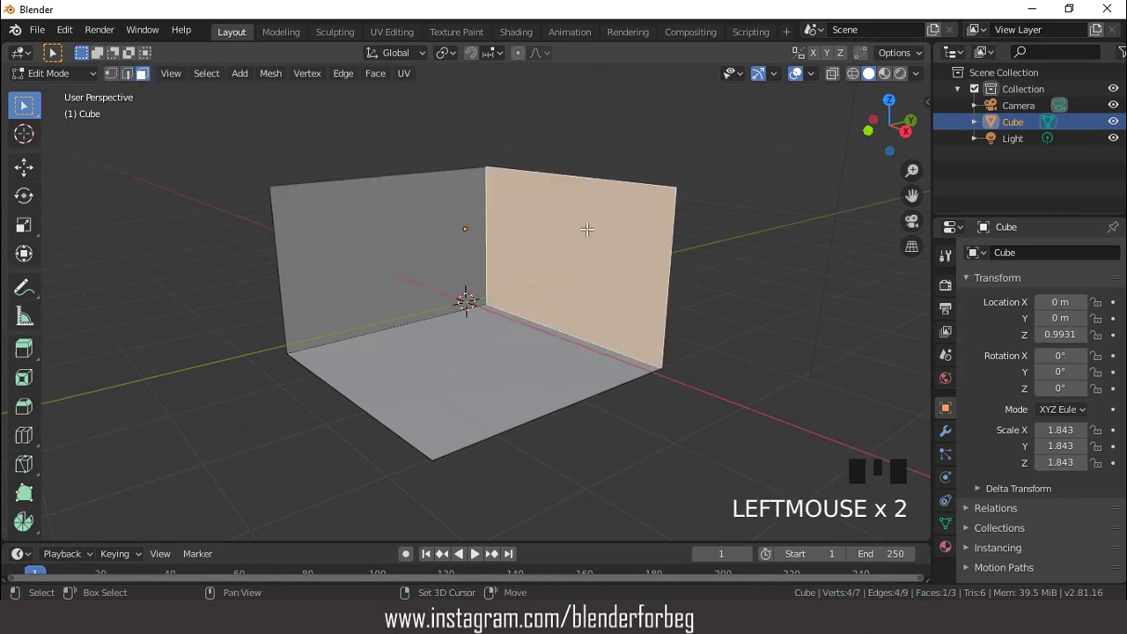
Step: Duplicate the wall face and separate it into its own object, Cube.001
key(shift+d)
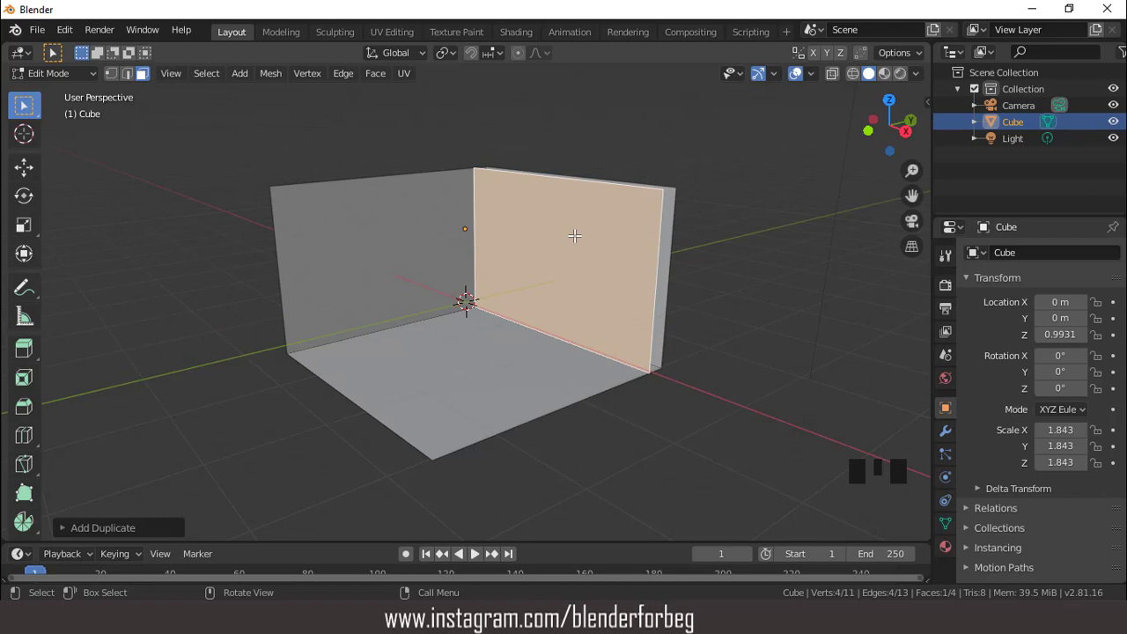
key(p)
key(Tab)
click(582, 240)
scroll(up, 3)
scroll(down, 3)
drag(622, 263, 548, 254)
scroll(up, 3)
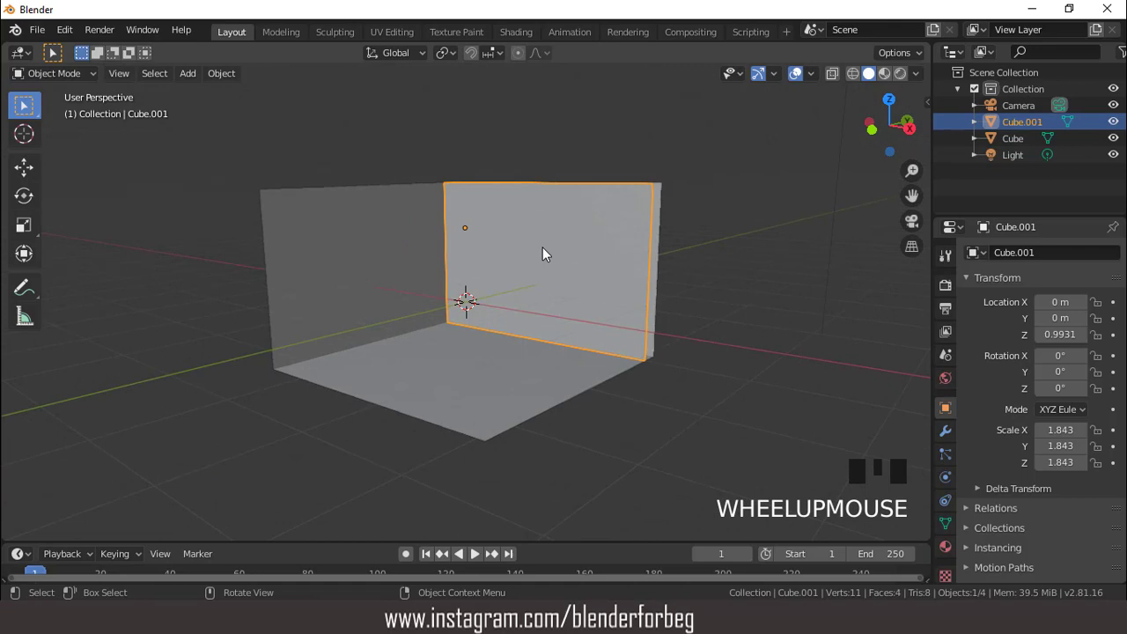
Step: Apply all transforms to the new wall object Cube.001
key(ctrl+a)
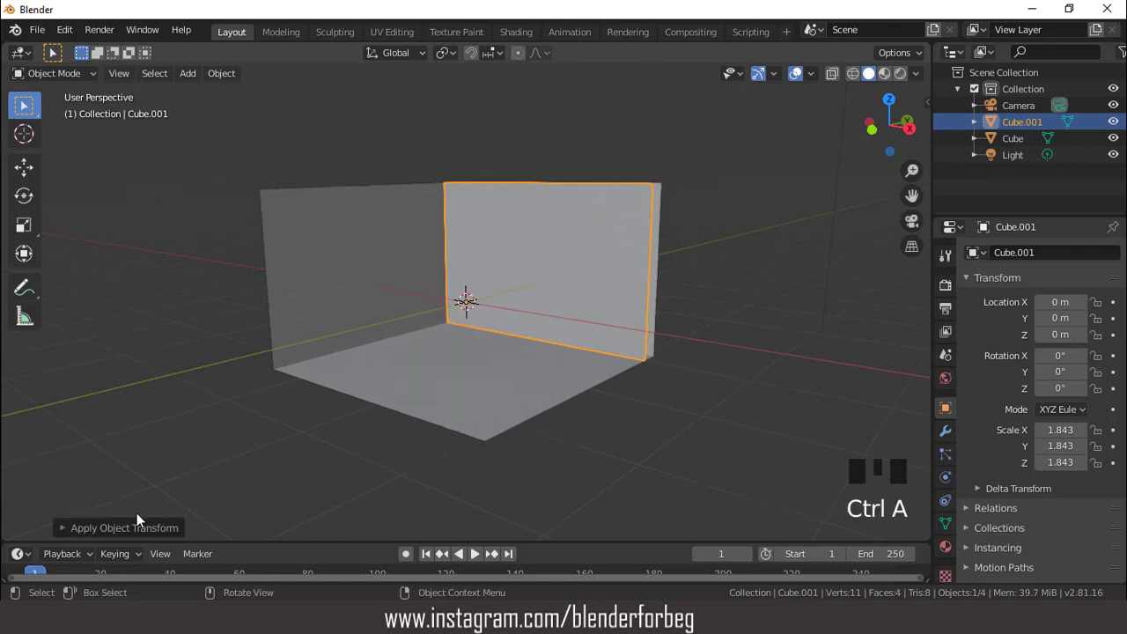
drag(73, 536, 187, 489)
click(275, 506)
click(316, 480)
scroll(up, 3)
scroll(down, 3)
Step: Scale the wall copy into a small flattened panel, inset its border and extrude it for window depth
key(KP_1)
key(Tab)
key(a)
scroll(up, 3)
key(s)
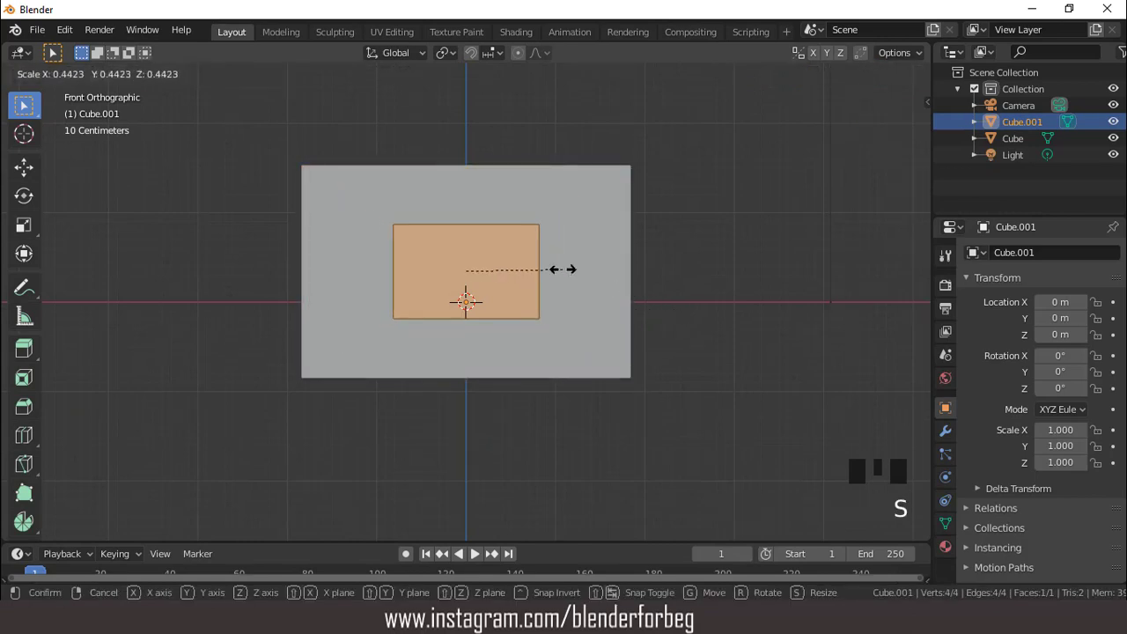
scroll(up, 3)
key(s)
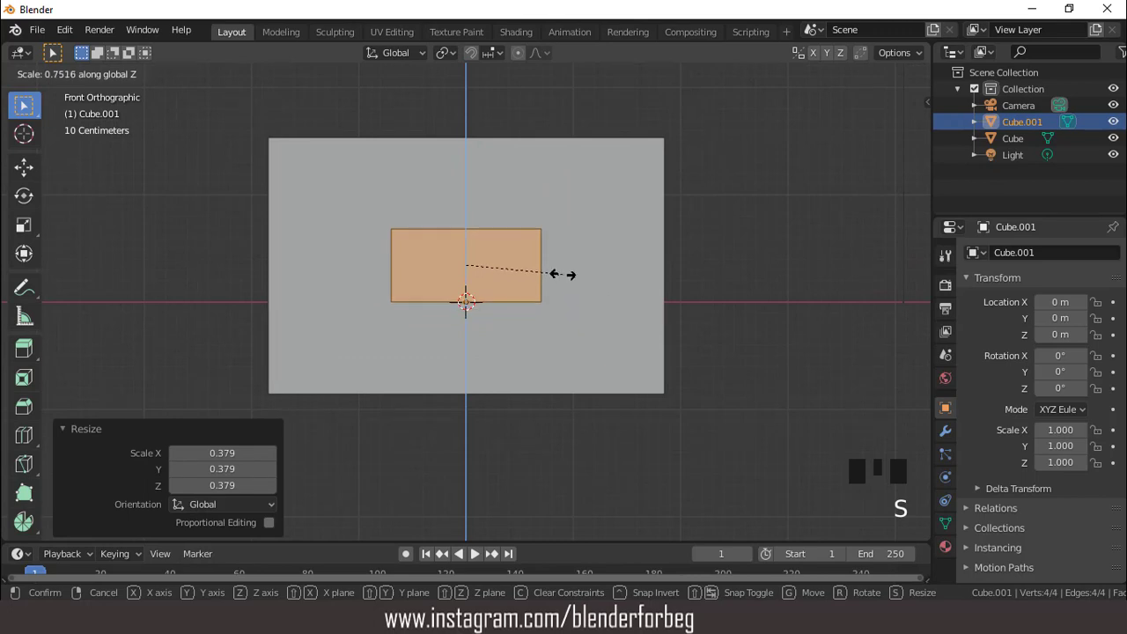
scroll(up, 3)
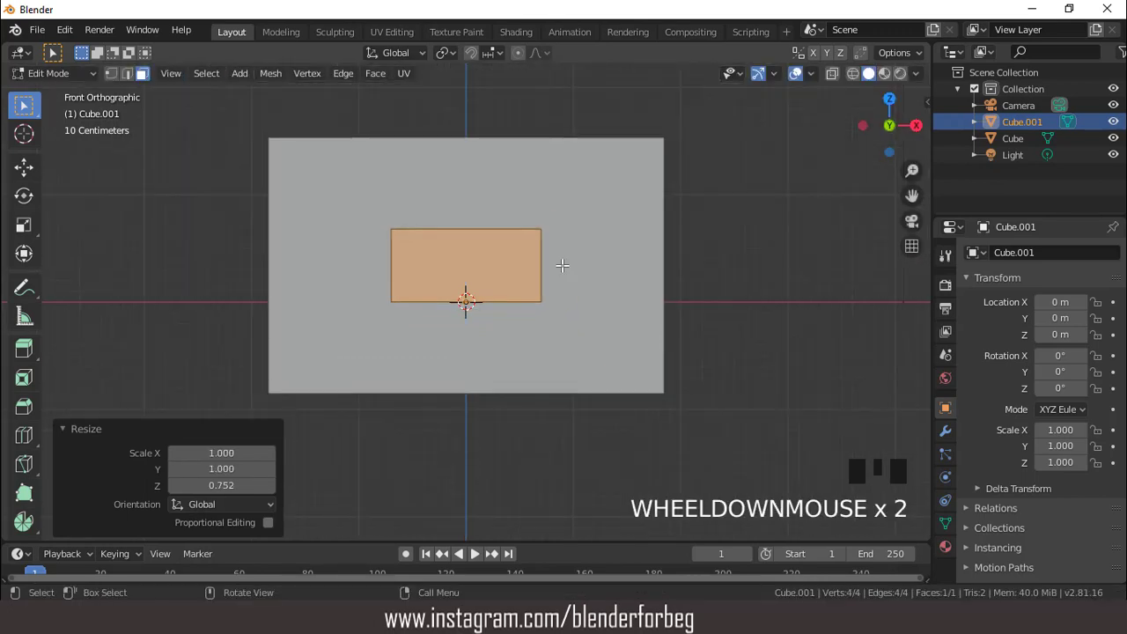
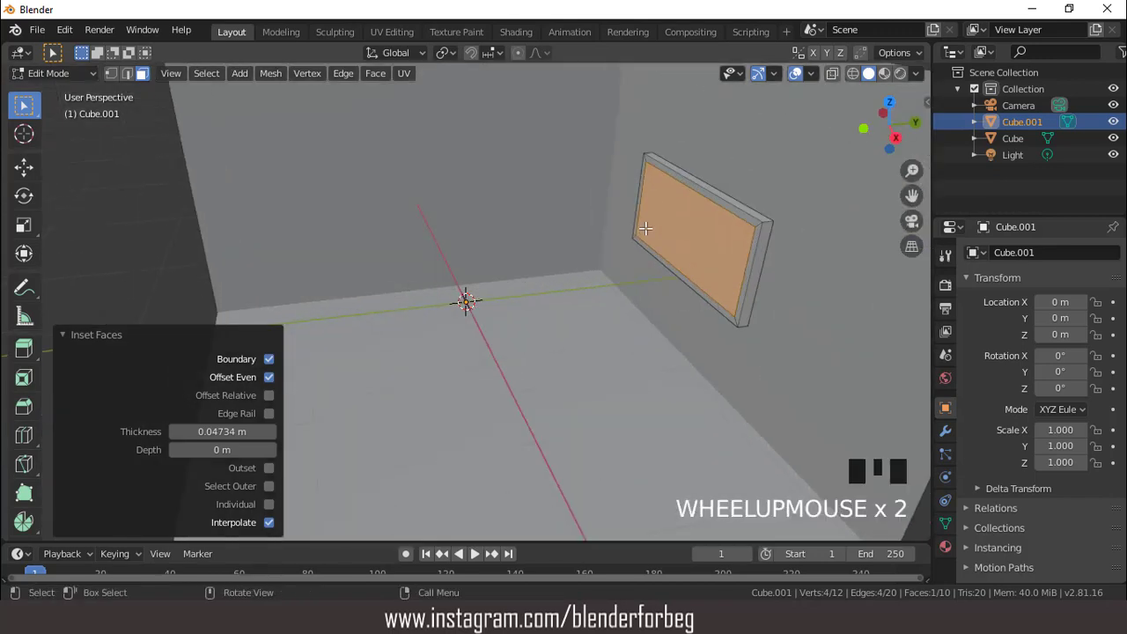
key(e)
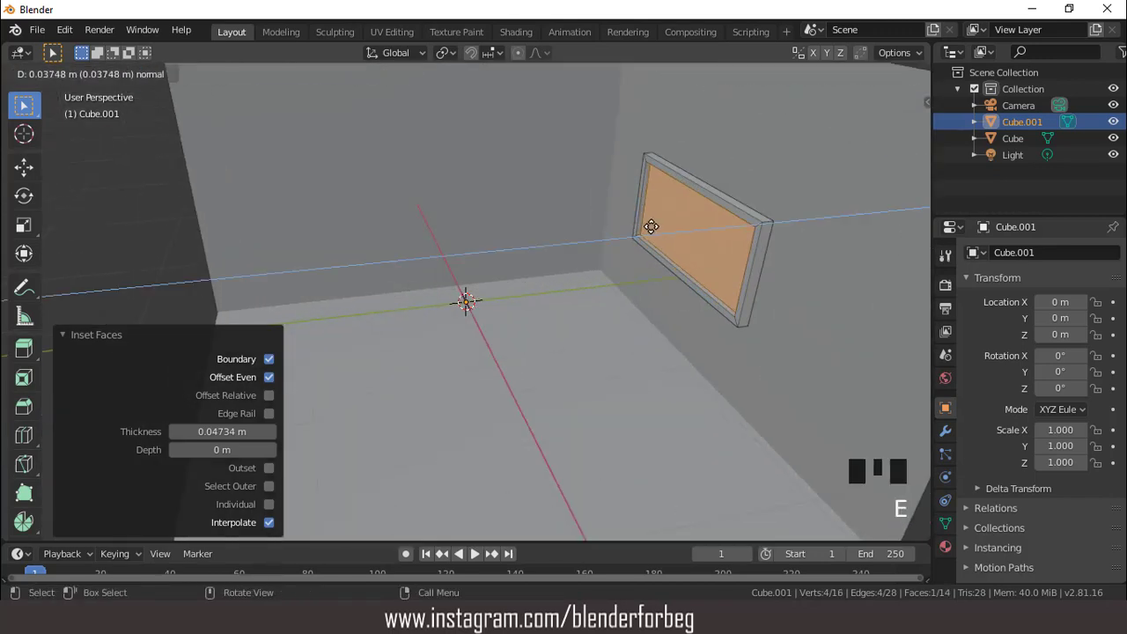
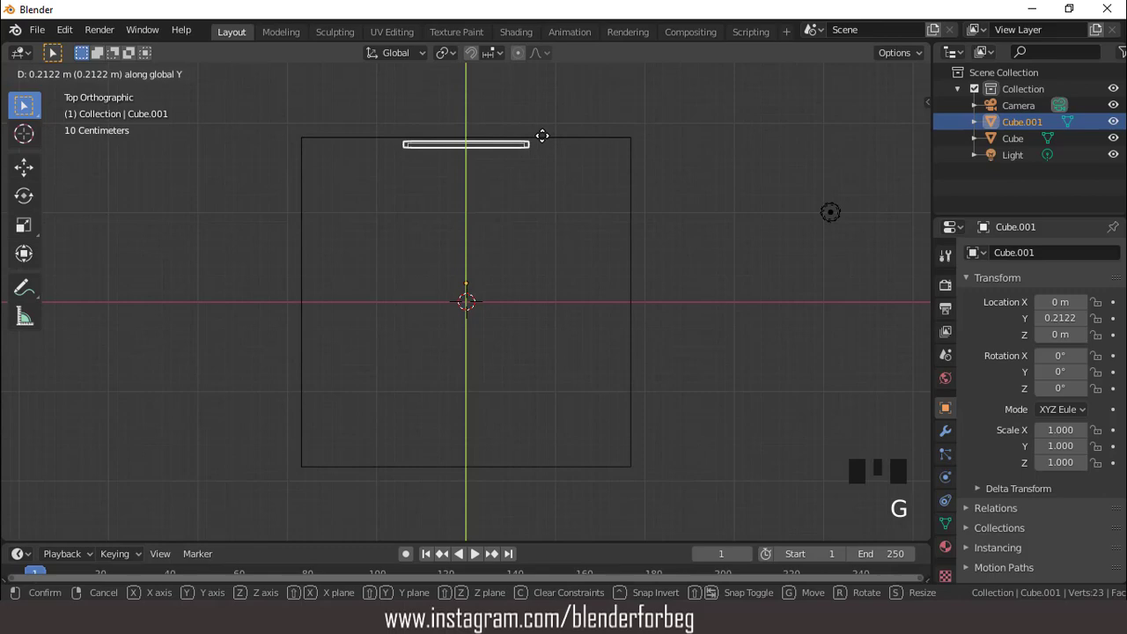
Step: Confirm the window panel's position against the back wall
scroll(down, 3)
drag(569, 160, 600, 174)
scroll(up, 3)
drag(599, 166, 873, 79)
click(874, 80)
Step: Add a new cube, Cube.002, at the room's centre via Shift+A > Mesh > Cube
scroll(up, 3)
scroll(down, 3)
drag(524, 269, 559, 256)
scroll(down, 3)
drag(555, 297, 188, 75)
drag(187, 75, 558, 372)
Step: Shrink Cube.002 and stretch it along X and Y in top view into a long block
key(s)
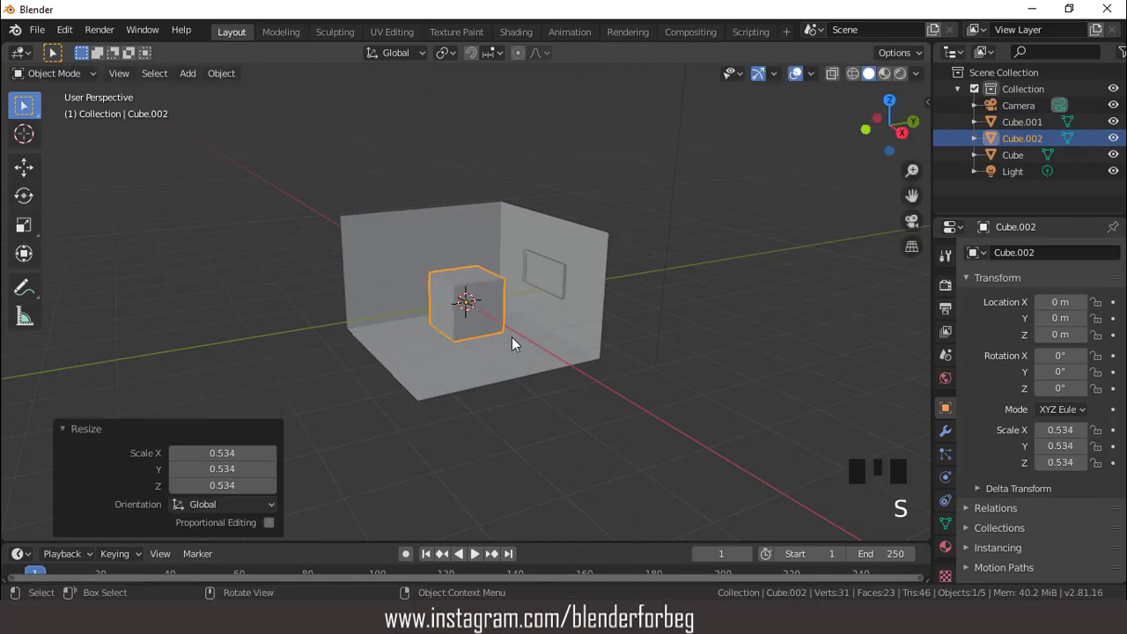
key(KP_7)
scroll(up, 3)
key(s)
click(599, 337)
key(s)
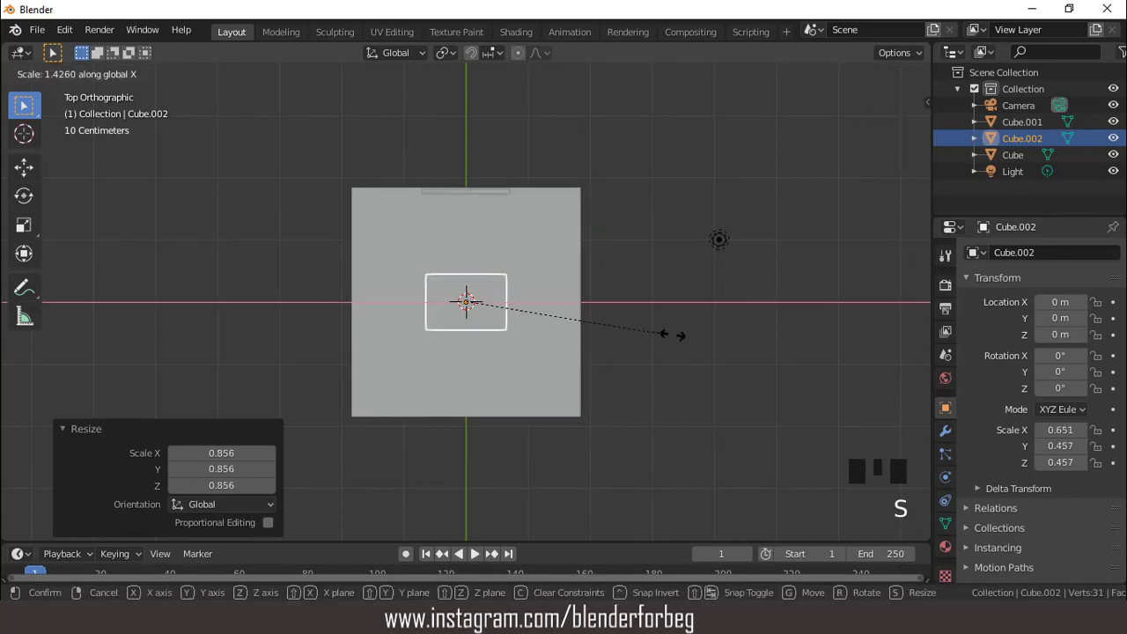
key(s)
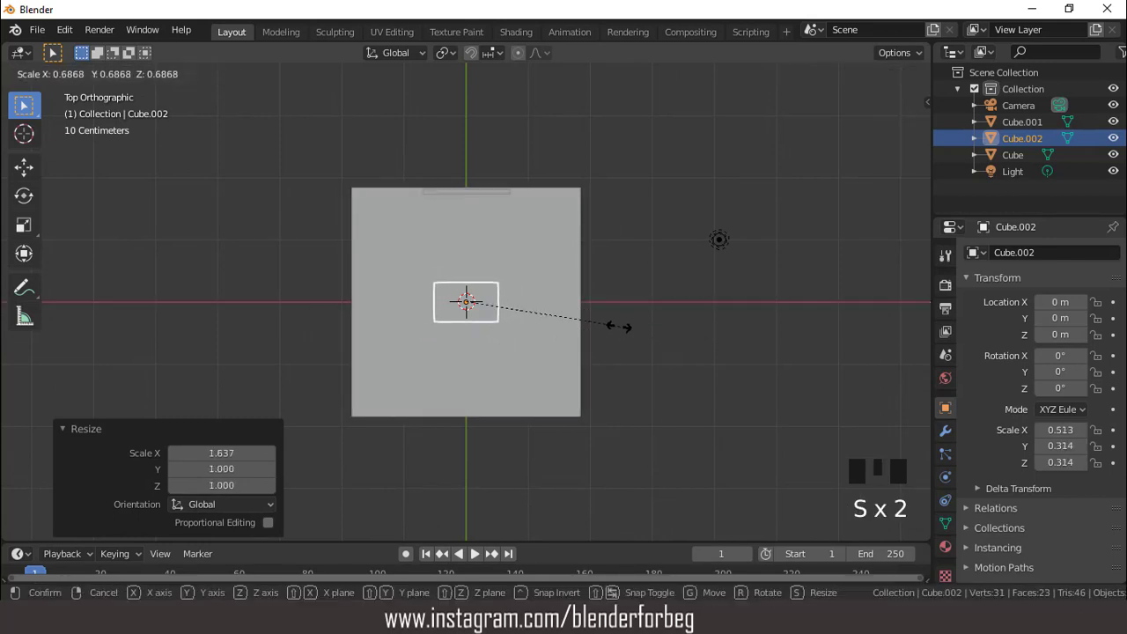
key(s)
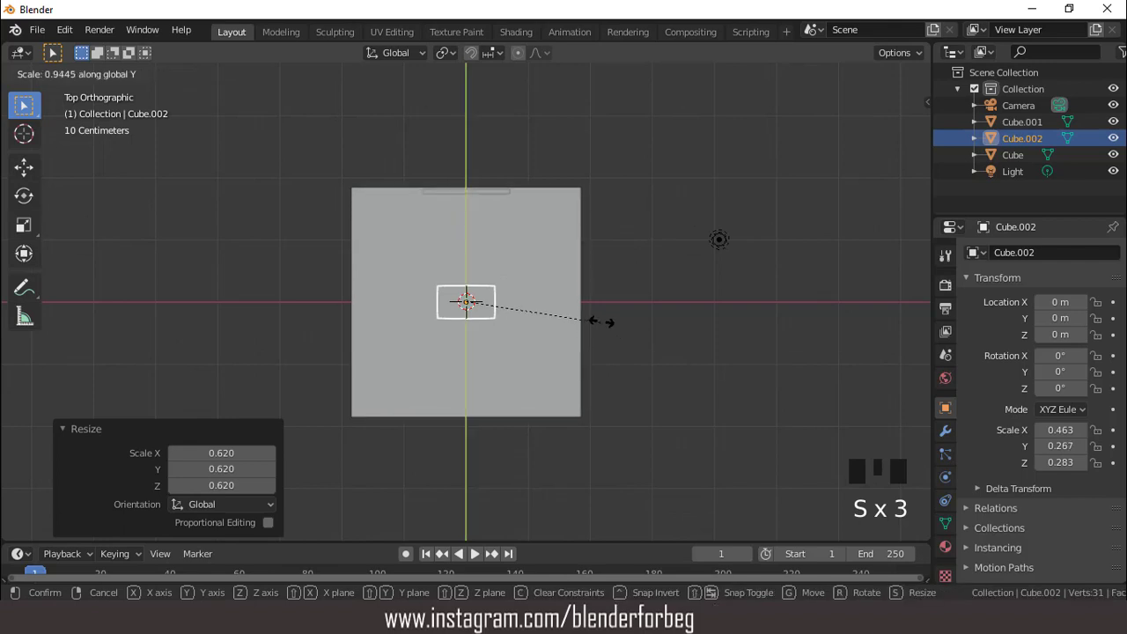
key(s)
Step: In side view, flatten the block and move it forward and down onto the floor
key(KP_3)
scroll(up, 3)
key(g)
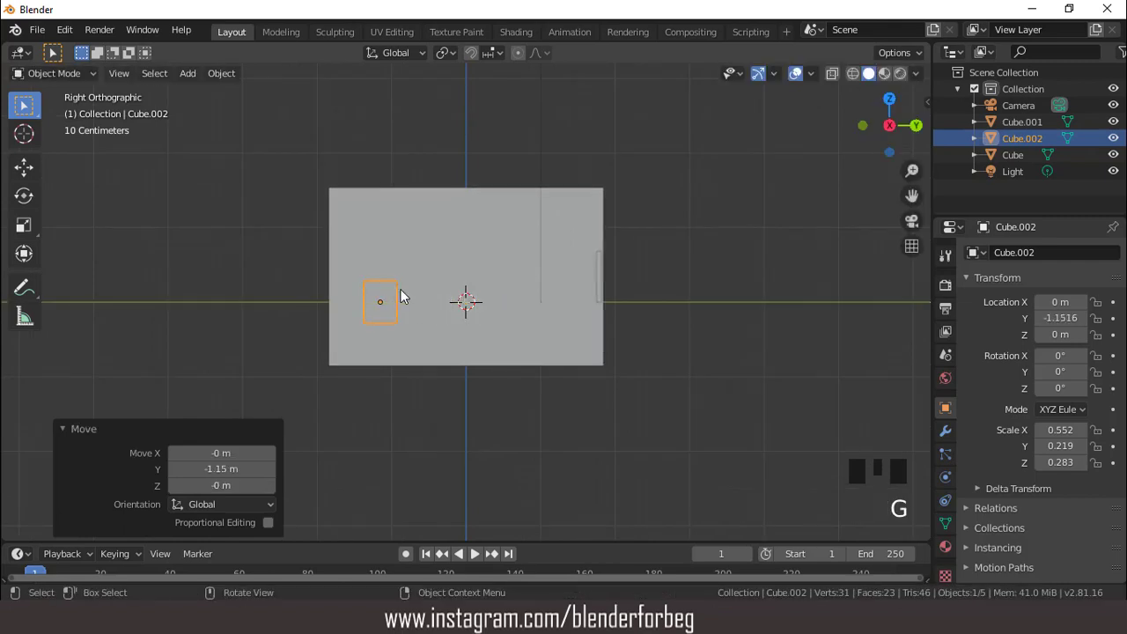
scroll(up, 3)
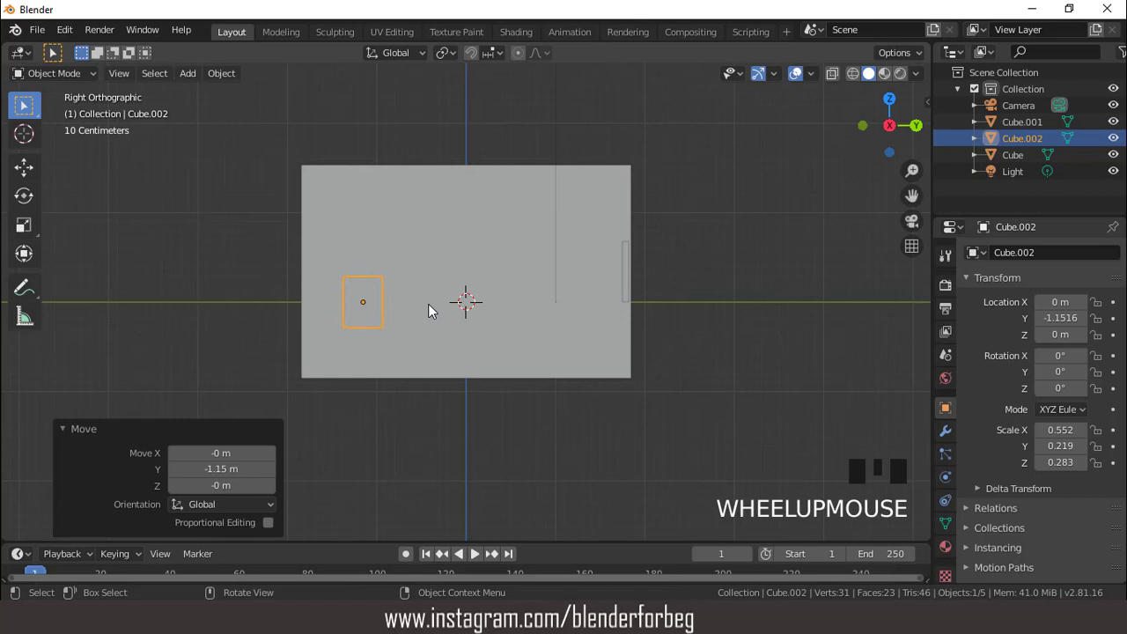
key(g)
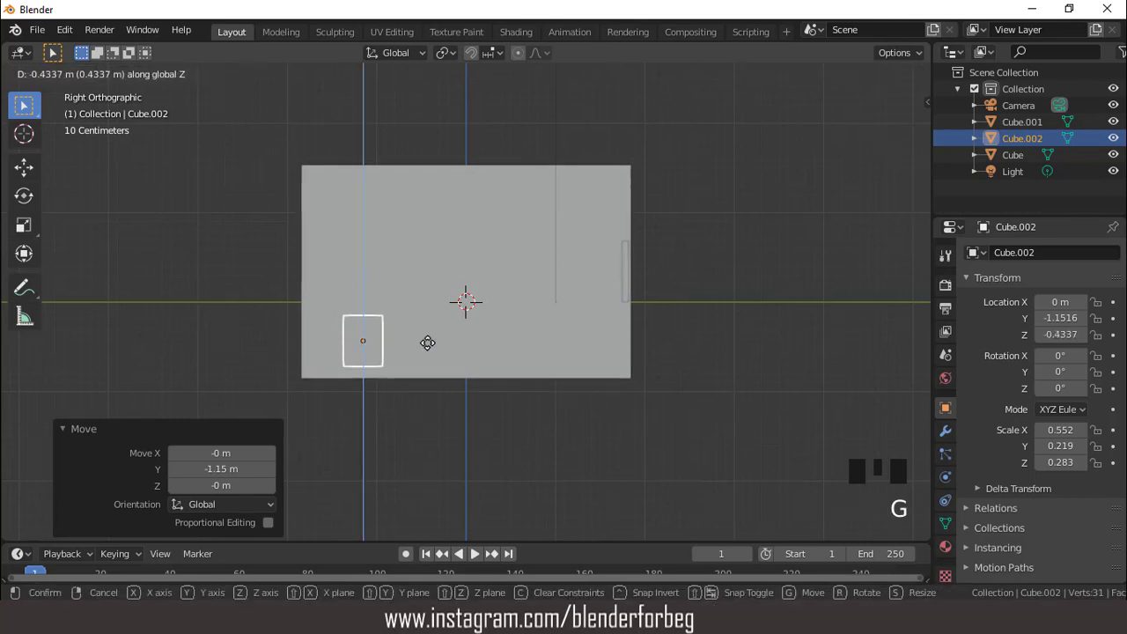
key(s)
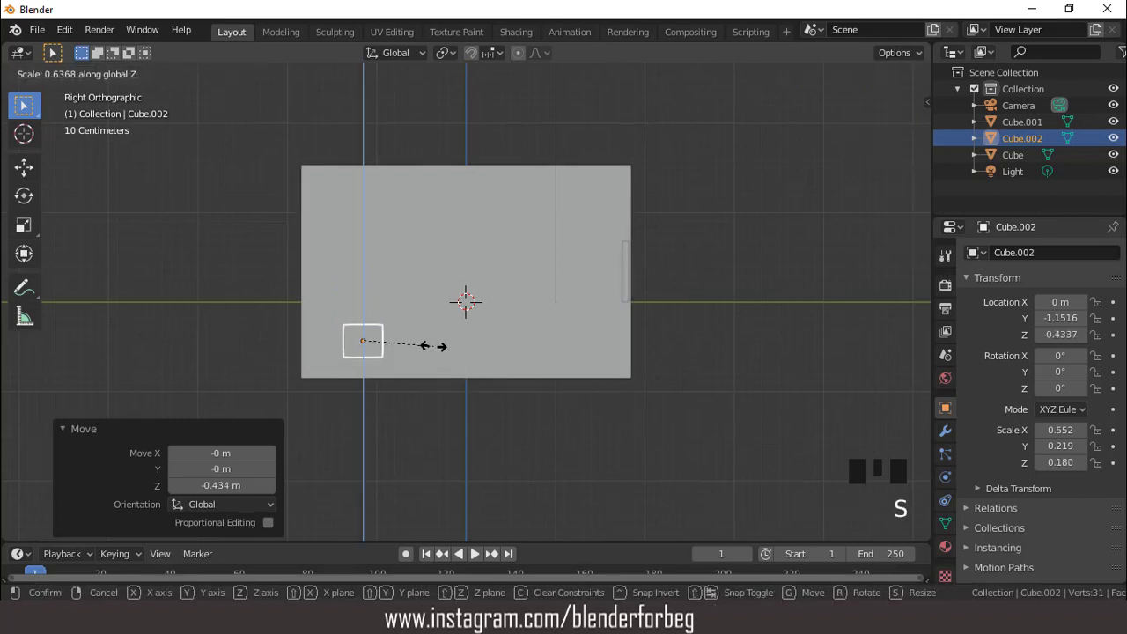
key(g)
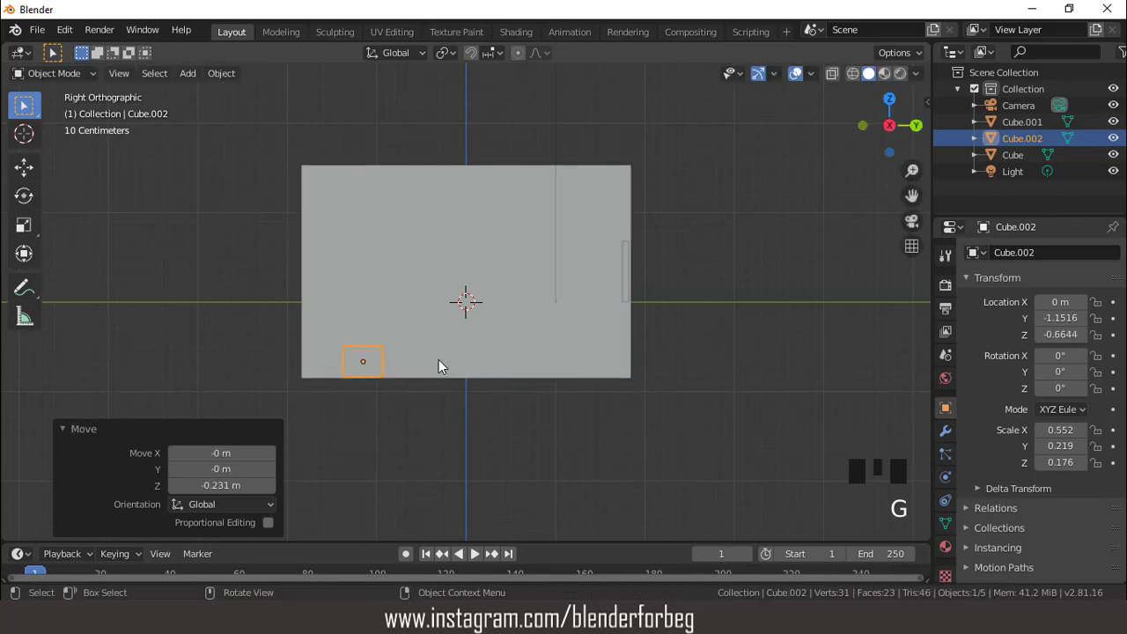
drag(483, 358, 616, 400)
Step: Stretch the block front to back in top view and orbit to check its shape
key(KP_7)
key(s)
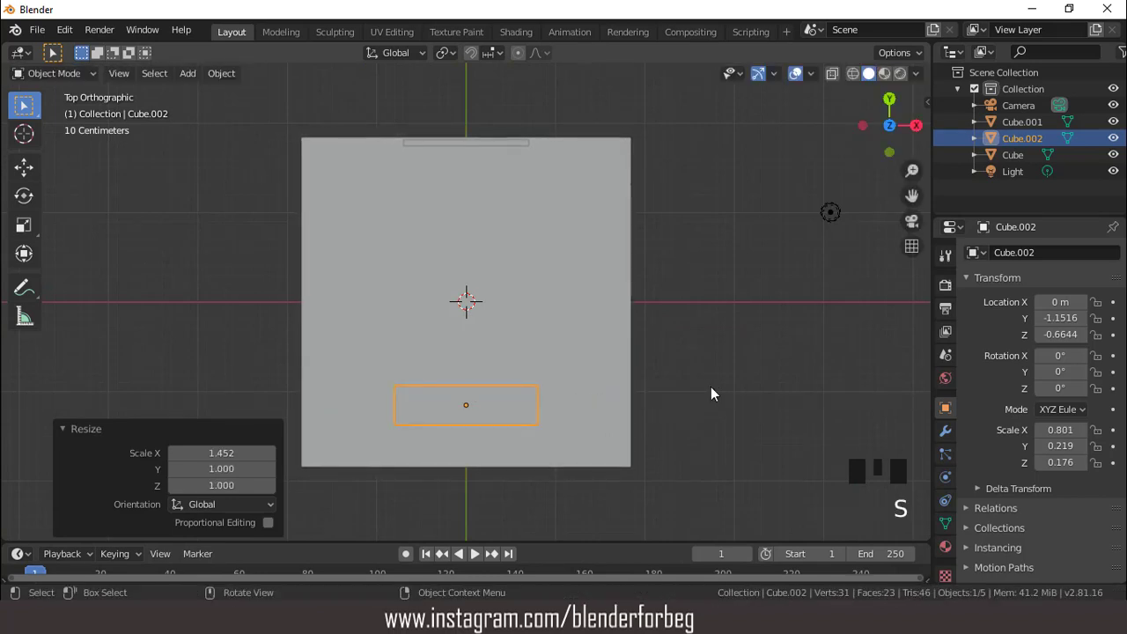
key(s)
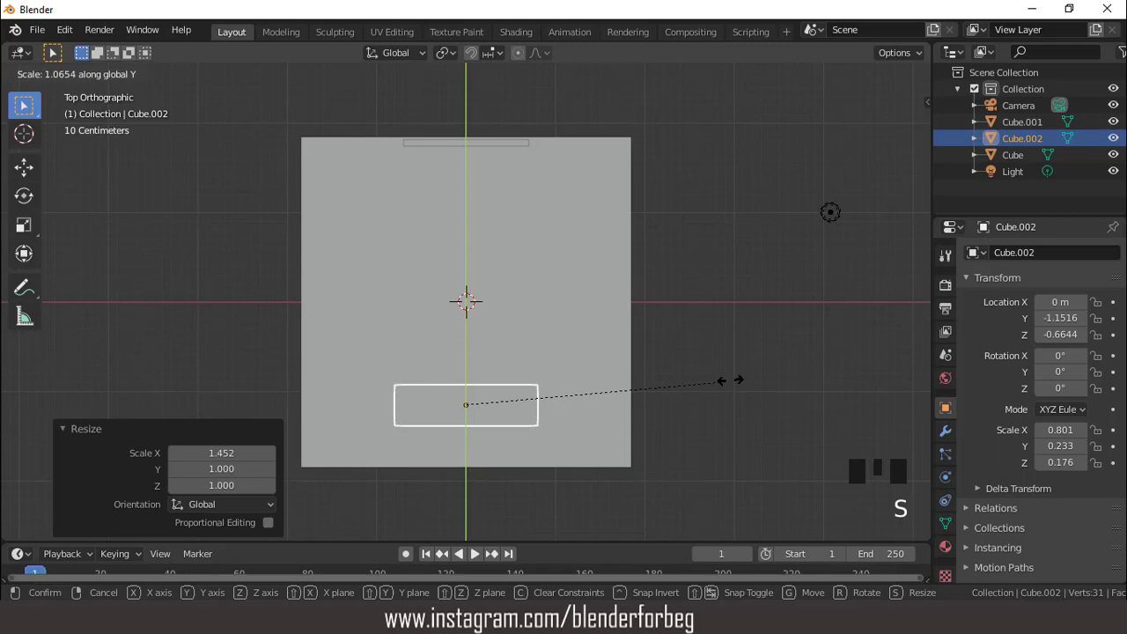
scroll(down, 3)
drag(584, 370, 501, 328)
scroll(up, 3)
middle_click(540, 345)
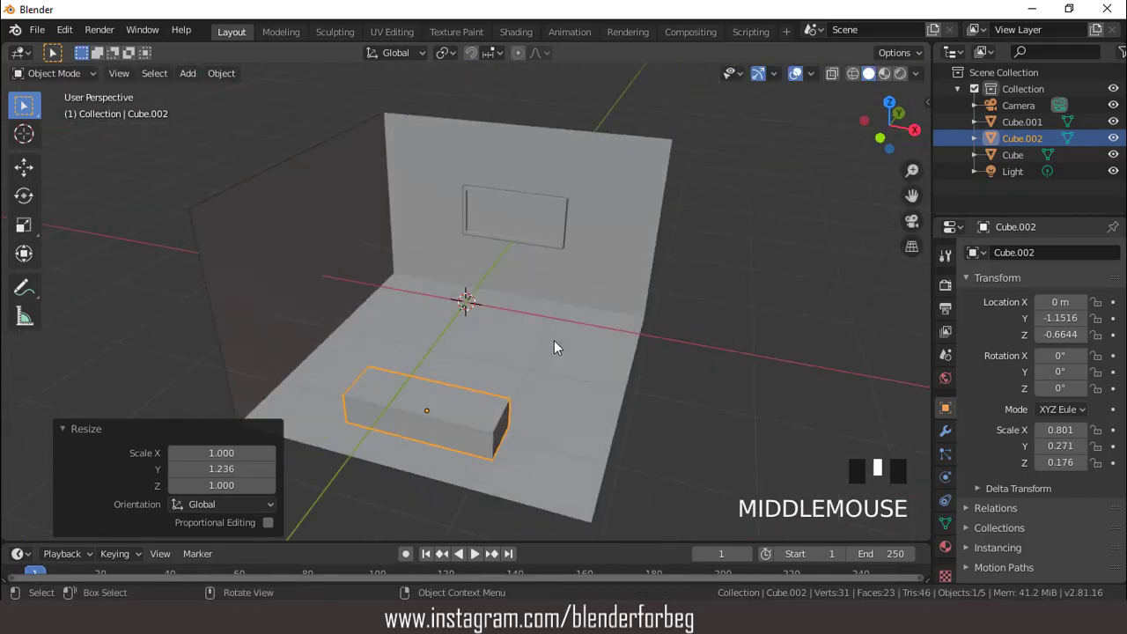
key(KP_7)
scroll(up, 3)
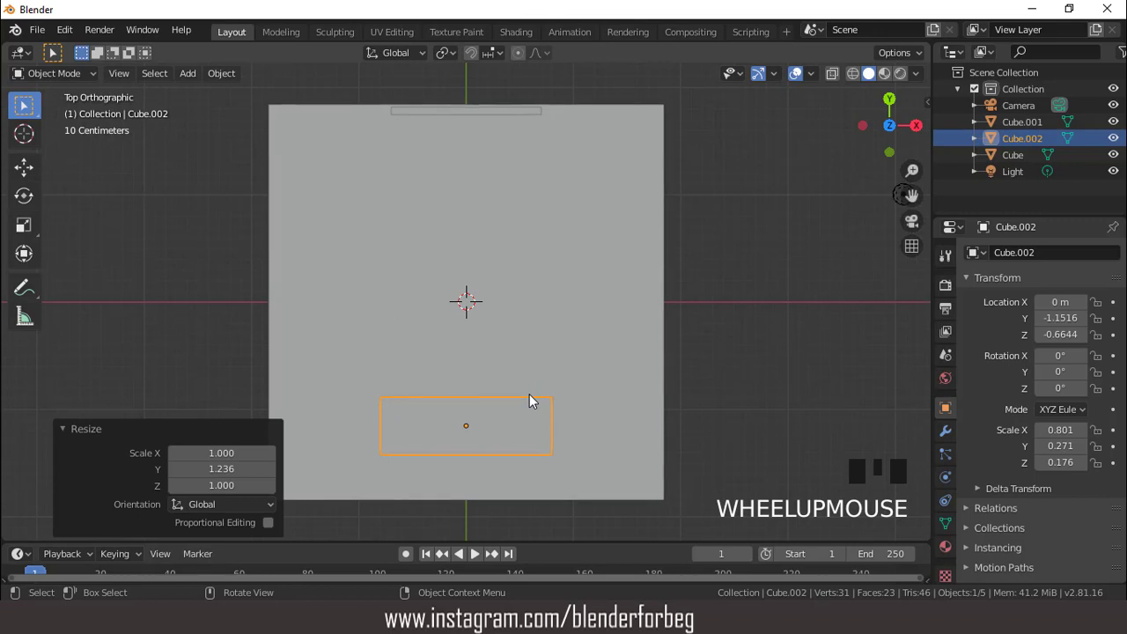
Step: Add loop cuts across and along the block and bevel the sofa's backrest top with extra segments
key(Tab)
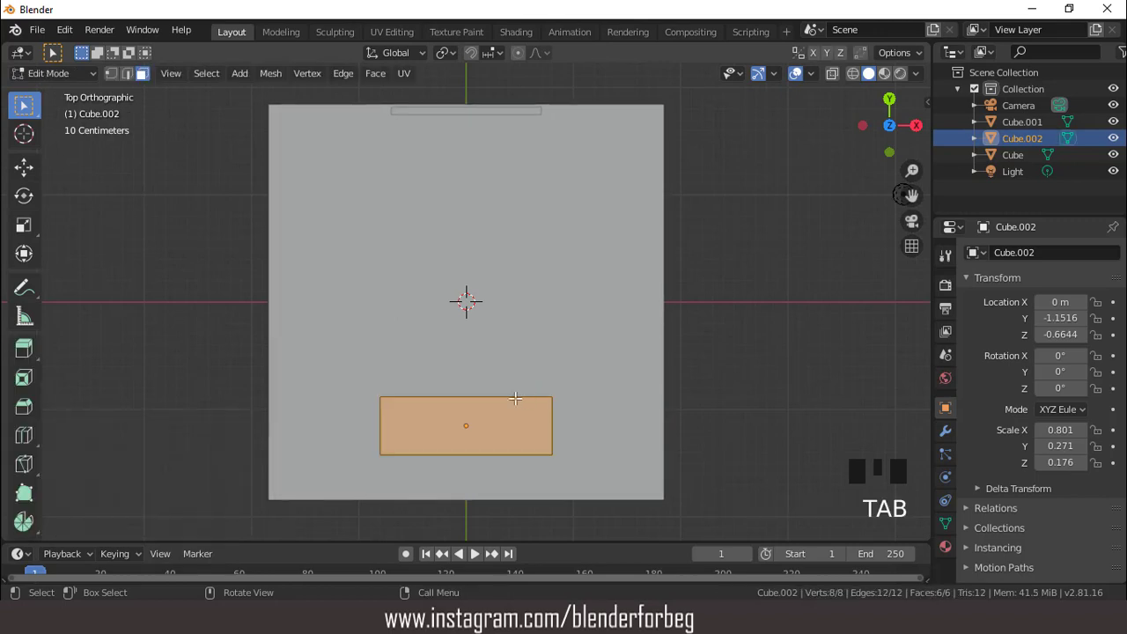
key(ctrl+r)
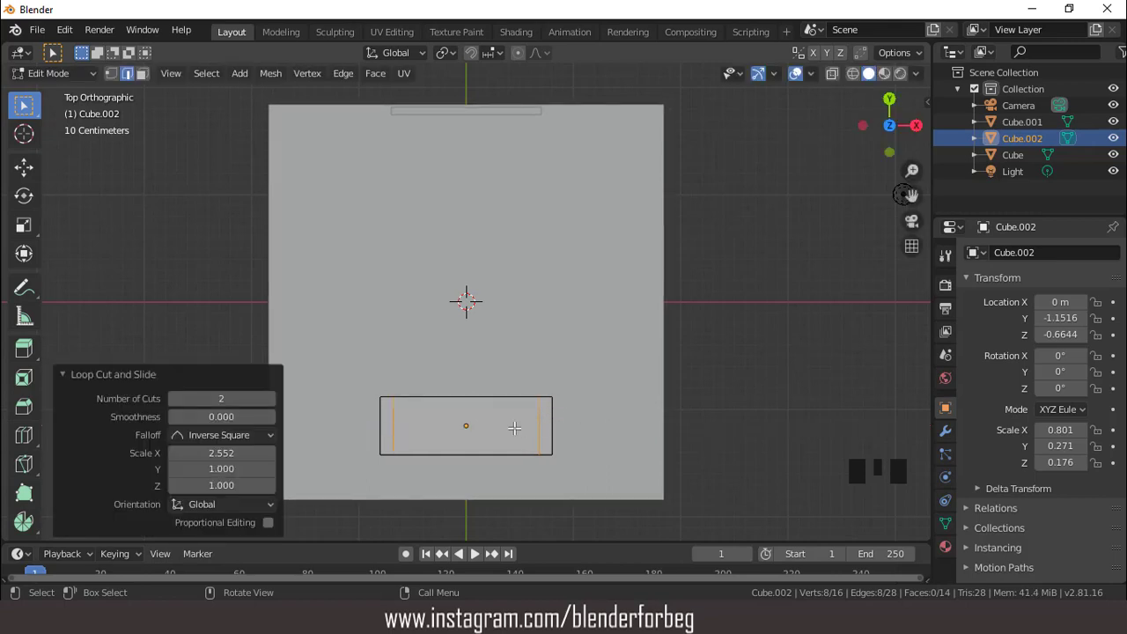
key(ctrl+r)
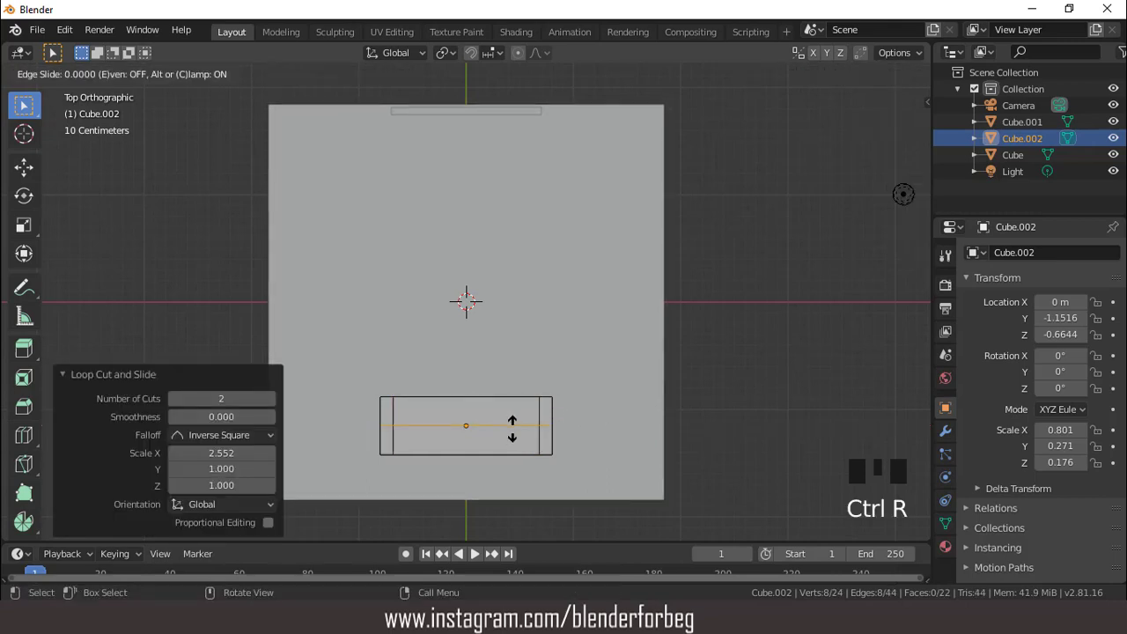
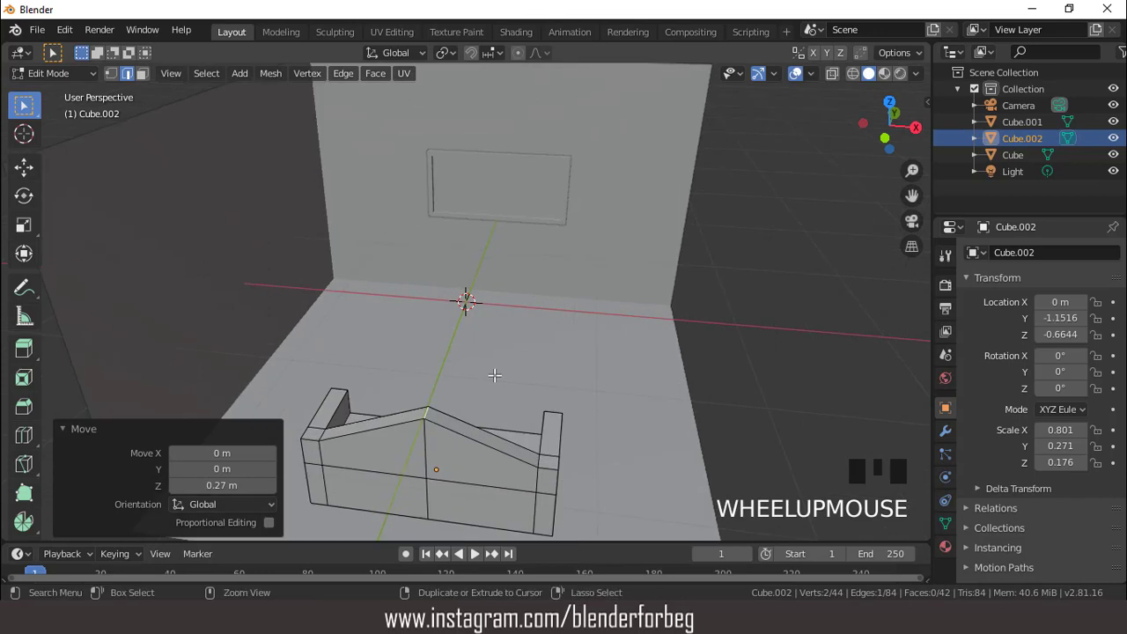
key(ctrl+b)
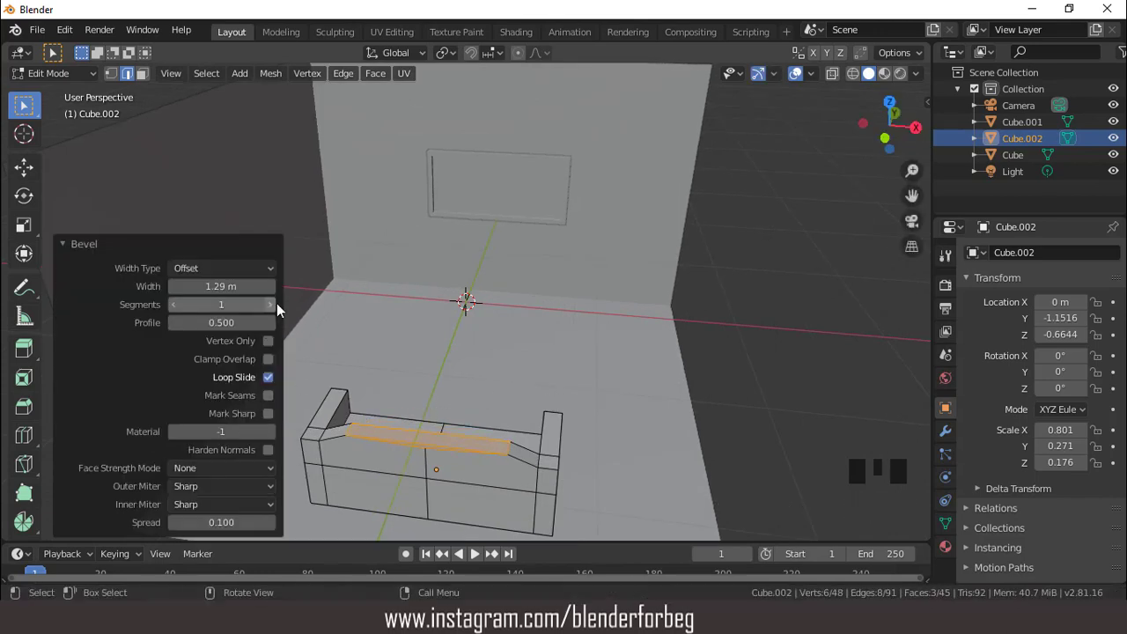
drag(277, 311, 352, 318)
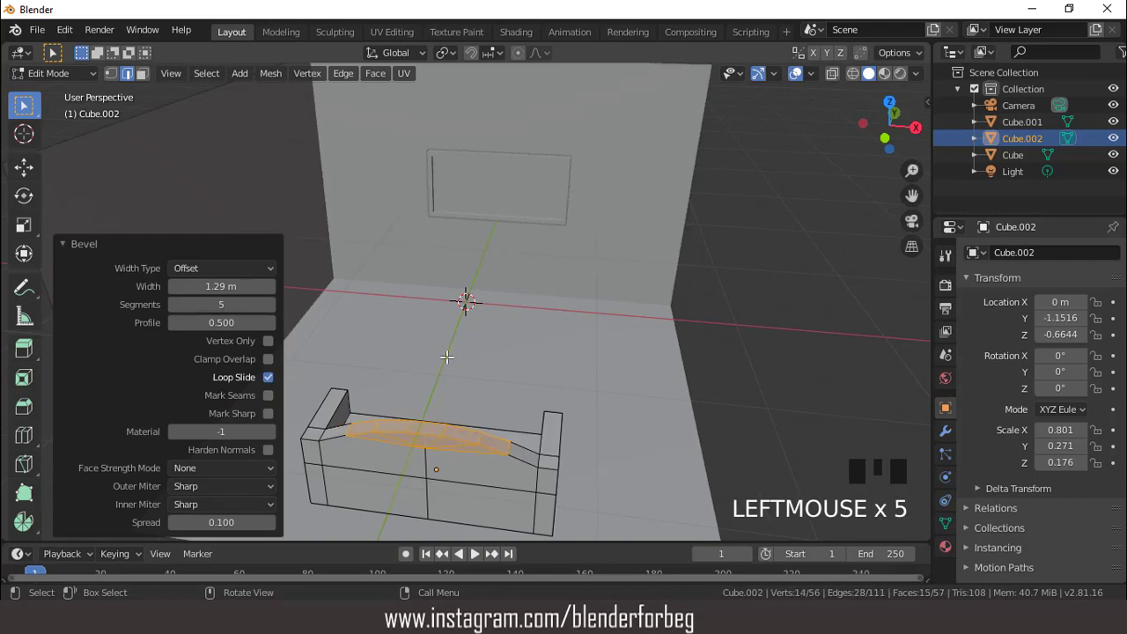
scroll(down, 3)
drag(410, 332, 539, 324)
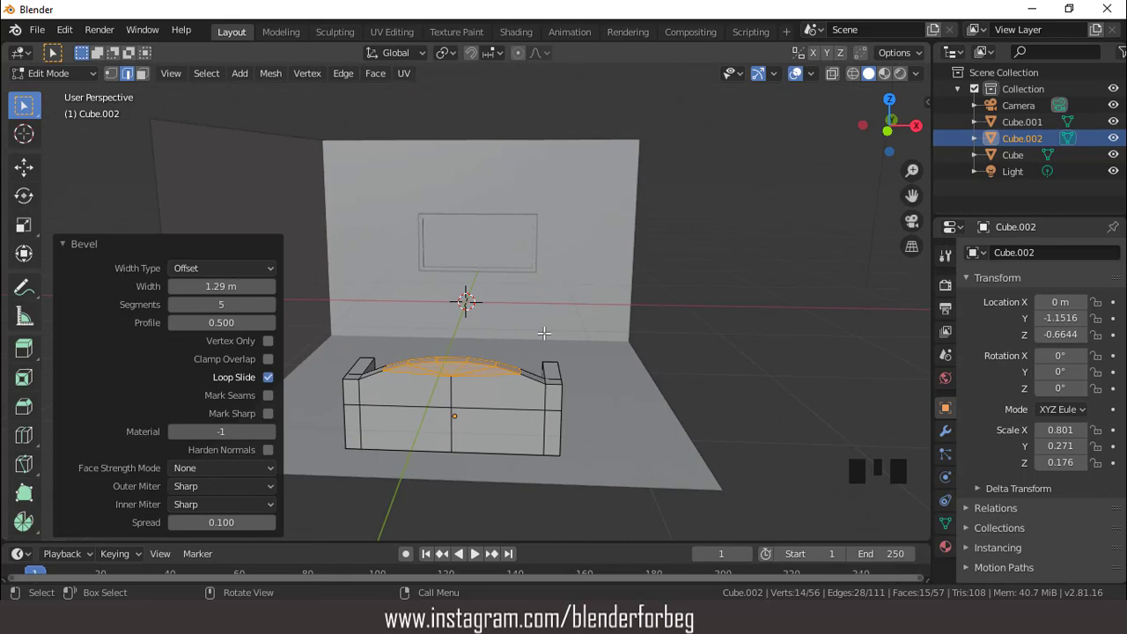
Step: Leave Edit Mode and orbit around to inspect the finished sofa shape
key(Tab)
scroll(up, 3)
scroll(down, 3)
drag(454, 370, 441, 394)
scroll(up, 3)
scroll(down, 3)
drag(464, 410, 441, 384)
scroll(up, 3)
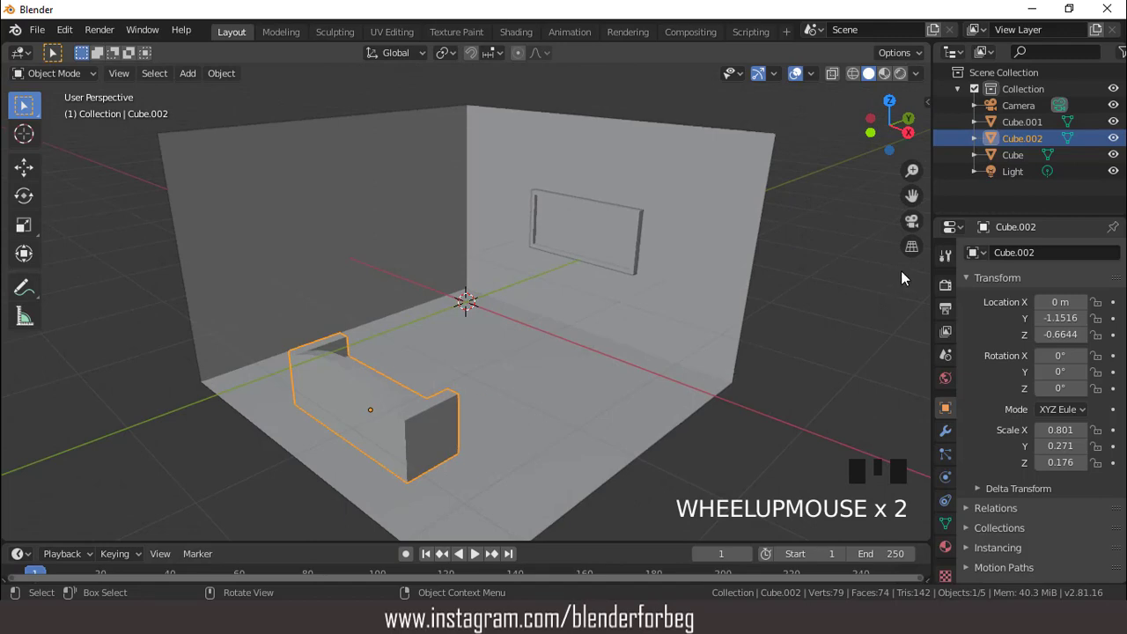
click(961, 353)
drag(798, 314, 954, 341)
scroll(up, 3)
drag(542, 383, 1042, 349)
drag(1041, 348, 1014, 345)
scroll(up, 3)
scroll(down, 3)
drag(498, 373, 375, 343)
scroll(up, 3)
drag(383, 364, 1015, 305)
click(1014, 305)
scroll(down, 3)
middle_click(397, 328)
scroll(down, 3)
drag(439, 346, 171, 79)
drag(188, 73, 352, 114)
Step: Shrink Cube.003 and stretch it along X into a long block in top view
key(s)
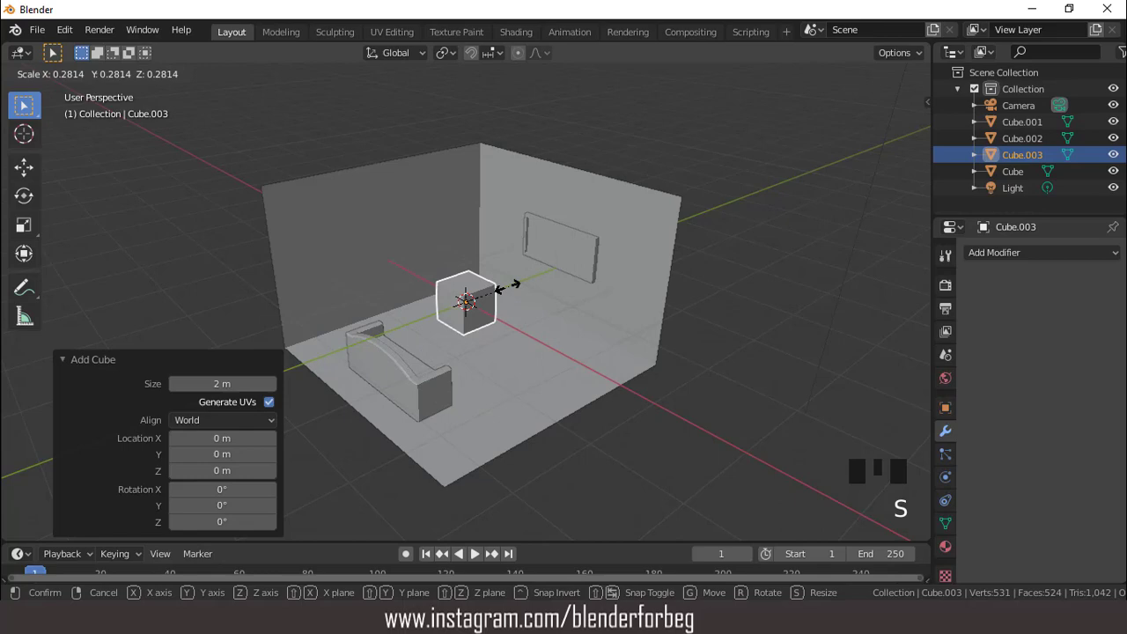
key(KP_7)
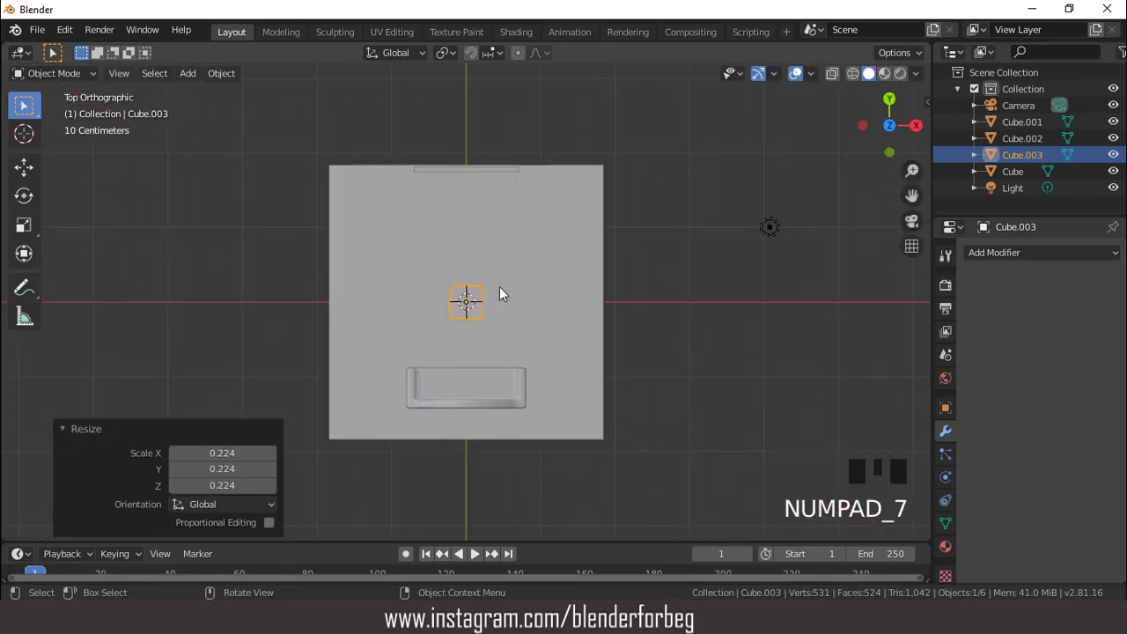
key(s)
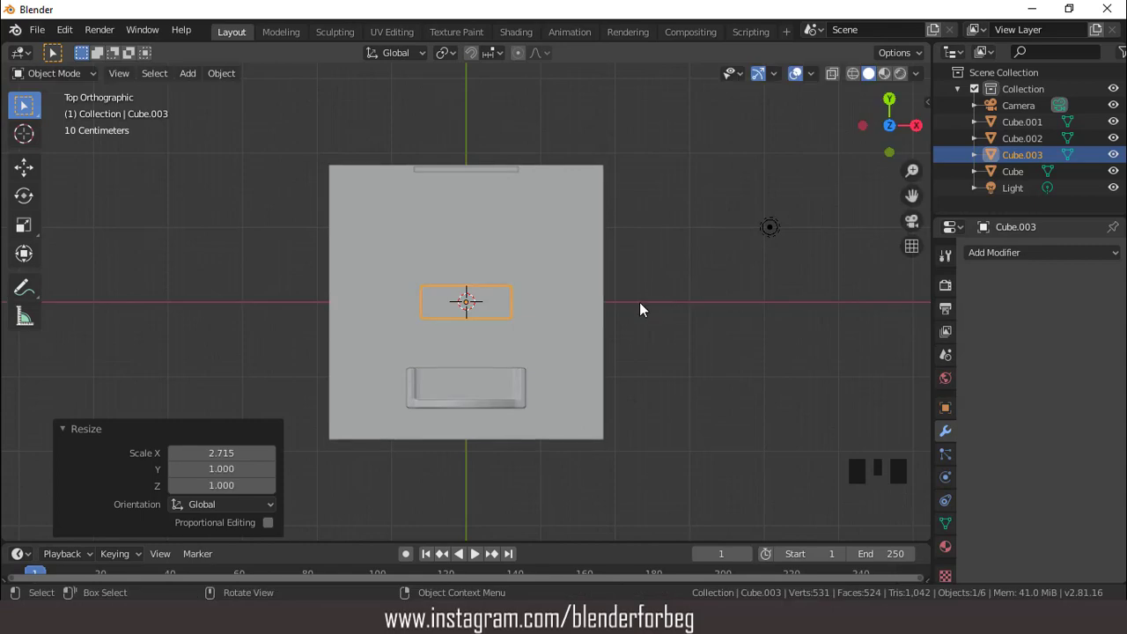
key(KP_3)
scroll(up, 3)
Step: Move the block toward the TV wall, lower it onto the floor and nudge it against the wall
key(g)
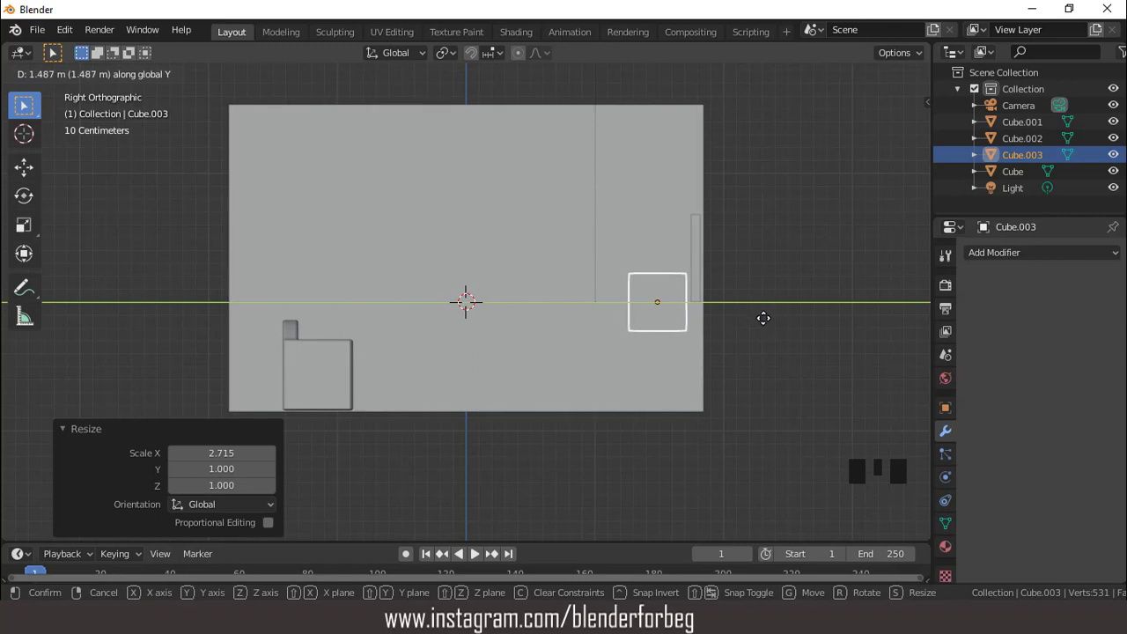
key(g)
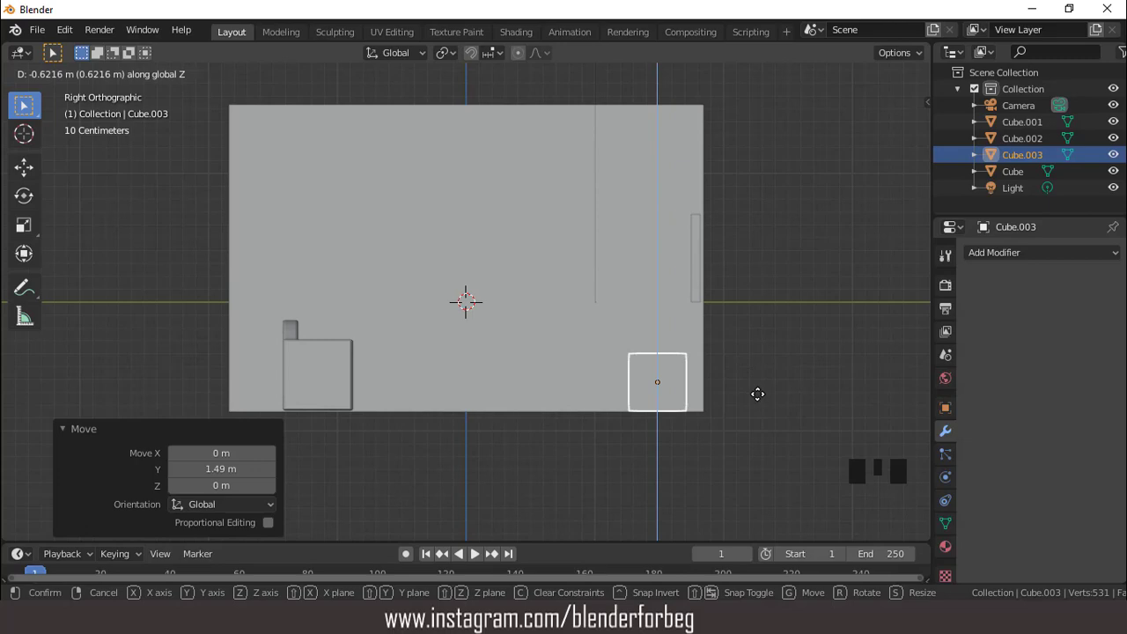
key(g)
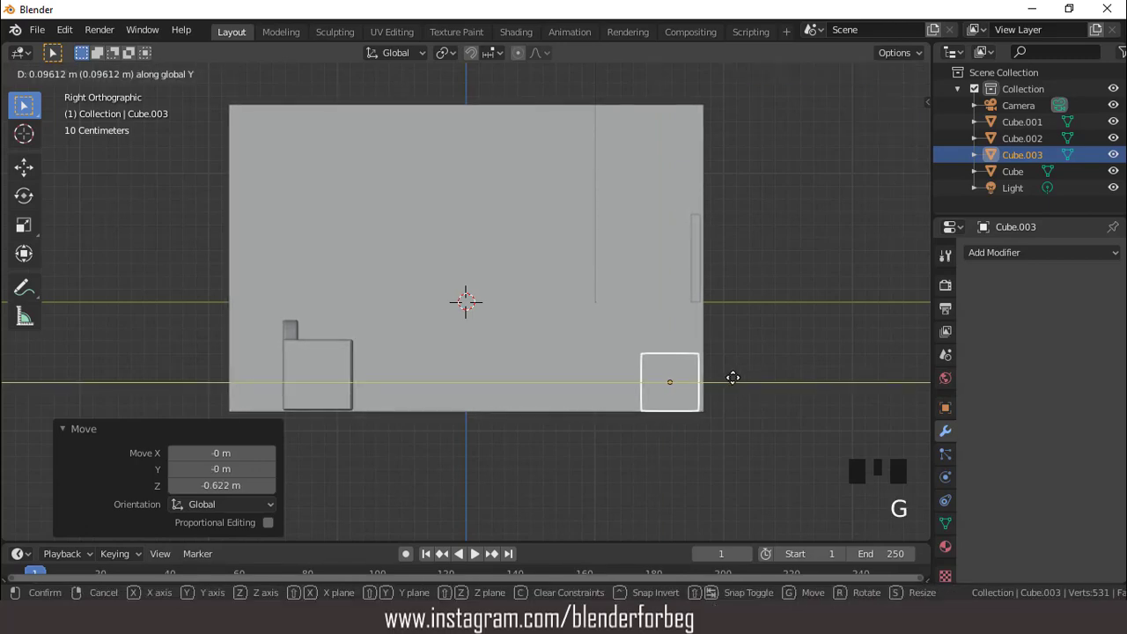
scroll(up, 3)
scroll(down, 3)
drag(634, 387, 563, 324)
scroll(up, 3)
Step: Adjust the block's size, orbit to face it and enter Edit Mode on its mesh
key(s)
scroll(up, 3)
scroll(up, 3)
scroll(down, 3)
drag(601, 322, 524, 320)
key(Tab)
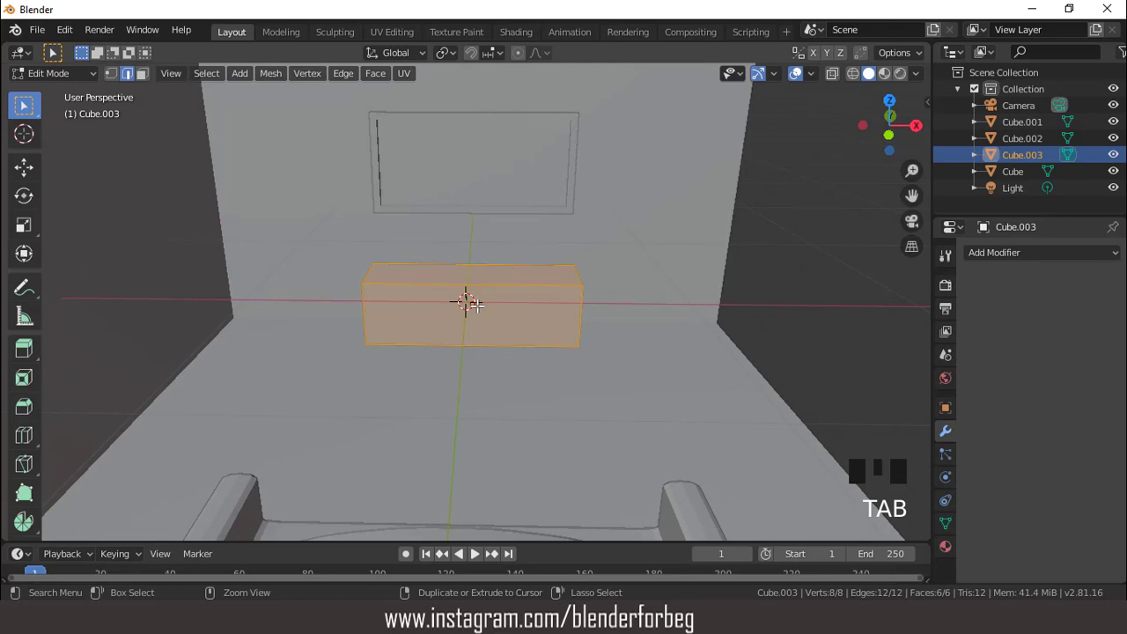
Step: Try two loop cuts to section the cabinet, then undo them
key(ctrl+r)
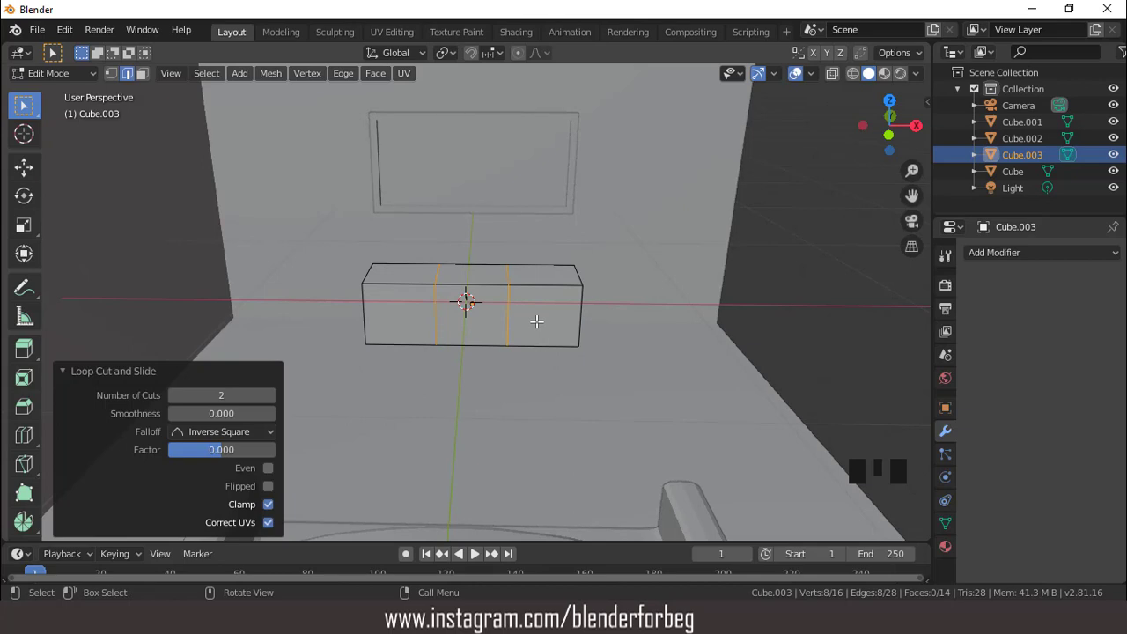
key(ctrl+r)
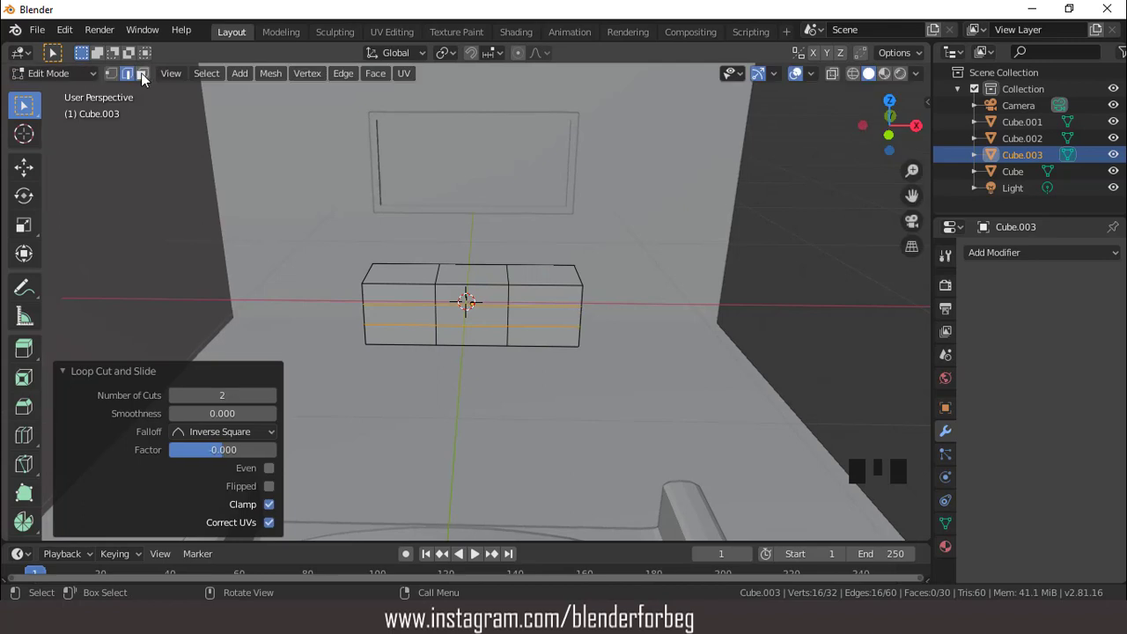
click(150, 79)
scroll(up, 3)
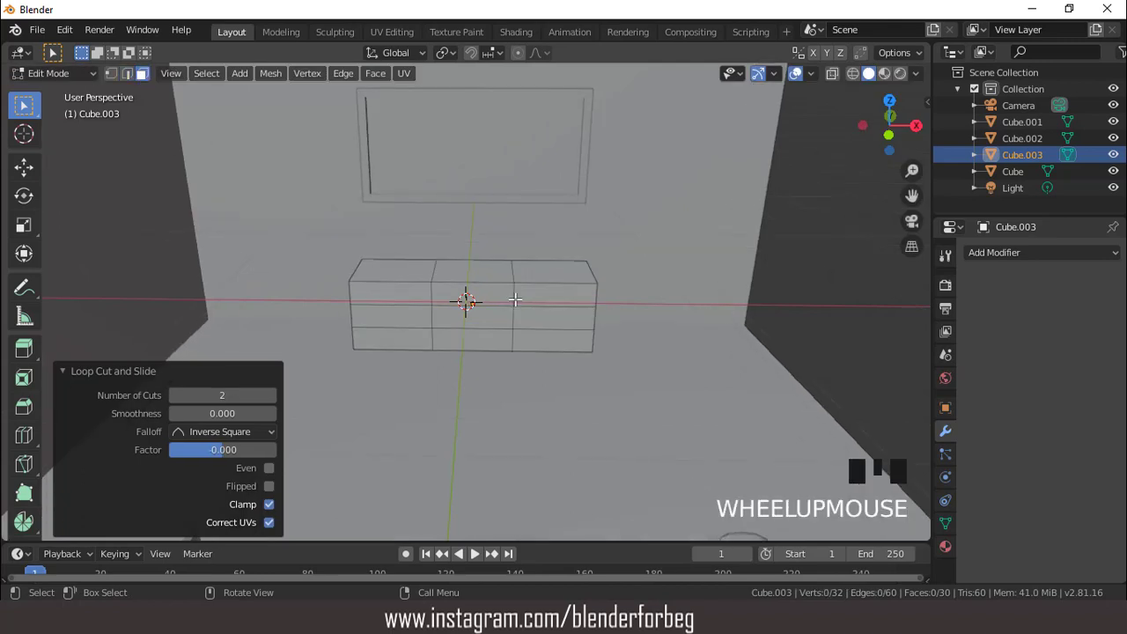
scroll(down, 3)
drag(478, 282, 517, 295)
key(ctrl+z)
key(ctrl+z)
key(ctrl+z)
key(ctrl+z)
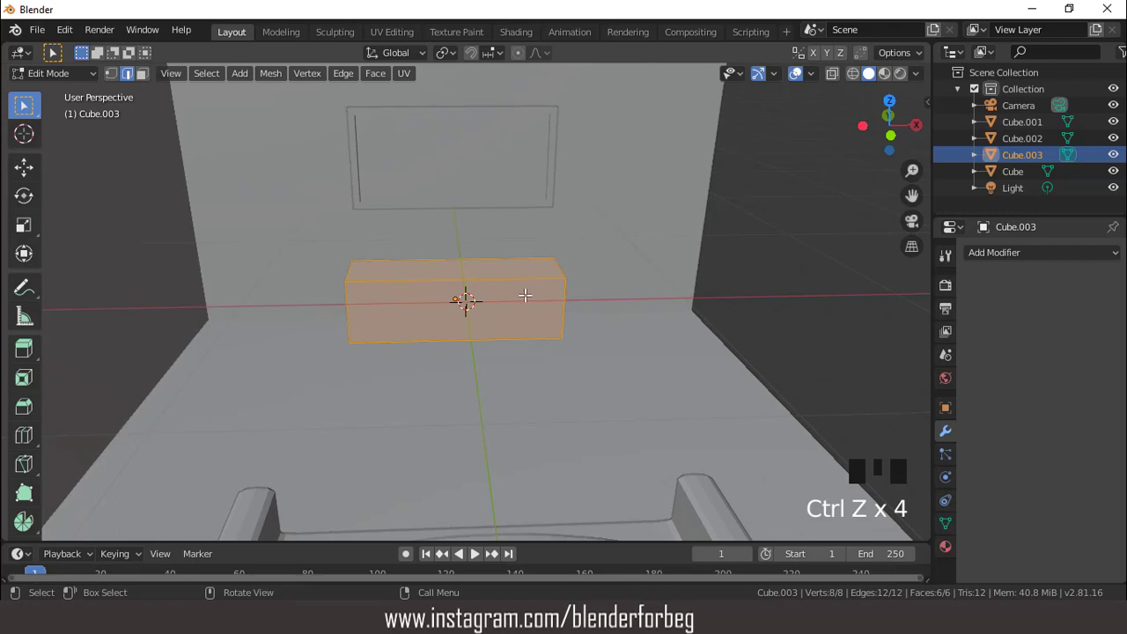
Step: Cut the cabinet into three sections again and apply all its transforms
drag(504, 284, 523, 291)
key(ctrl+r)
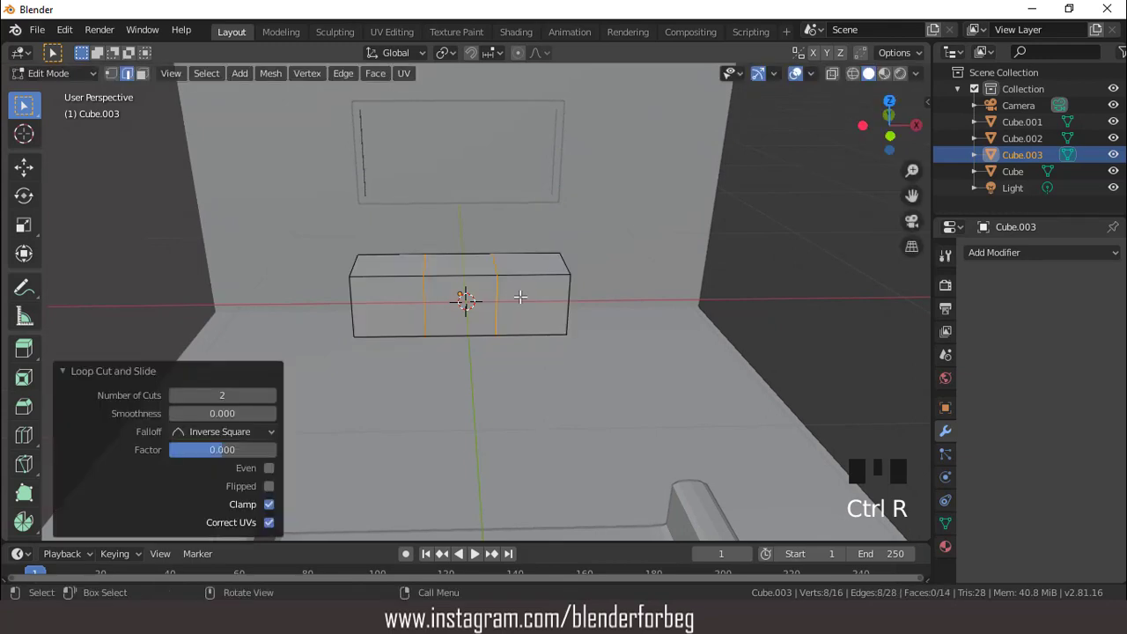
click(149, 83)
key(Tab)
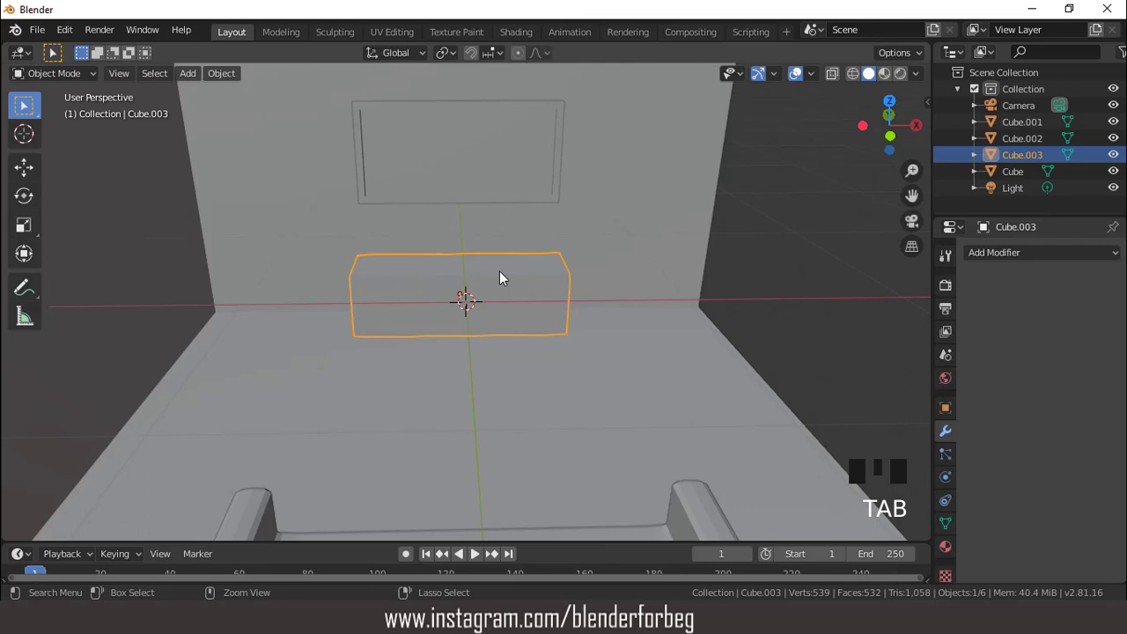
key(ctrl+a)
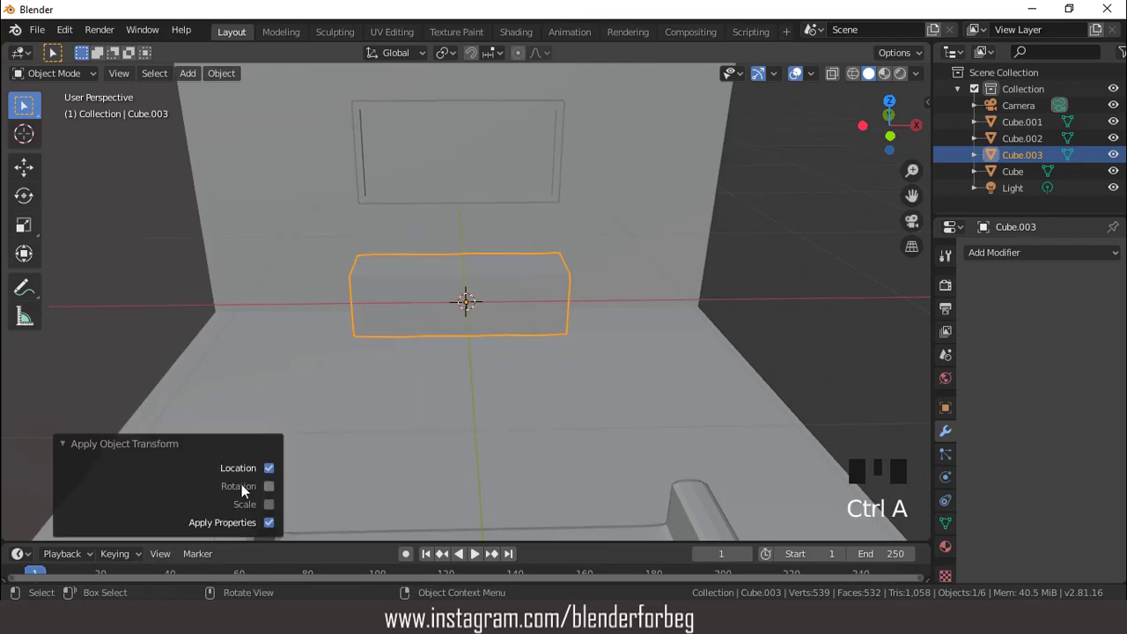
click(275, 506)
drag(277, 504, 296, 462)
Step: Inset and recess the middle front face, then add horizontal cuts splitting the side sections
key(Tab)
scroll(up, 3)
click(454, 278)
scroll(up, 3)
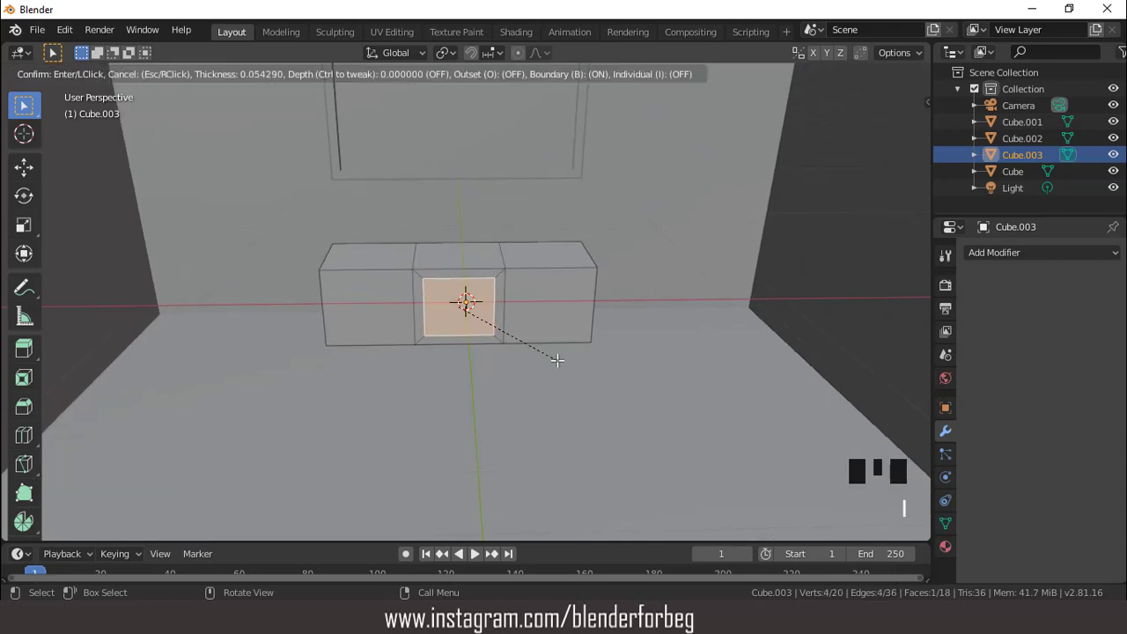
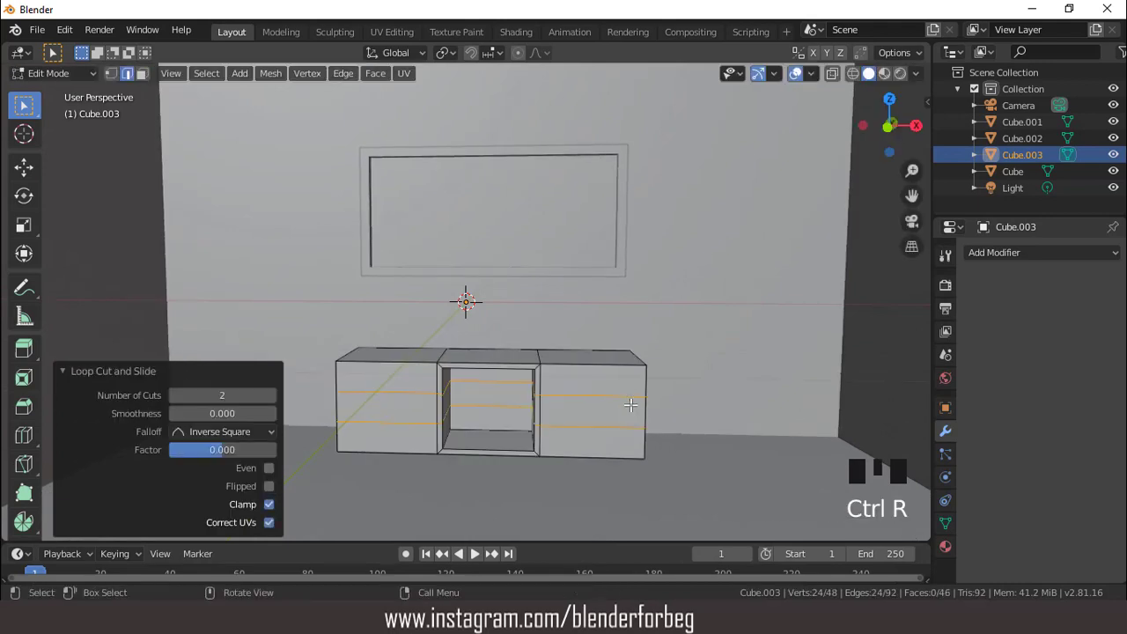
click(149, 84)
Step: Select the six drawer-front faces on the cabinet's two side sections
click(588, 373)
click(583, 401)
click(580, 435)
click(411, 429)
click(404, 405)
click(392, 373)
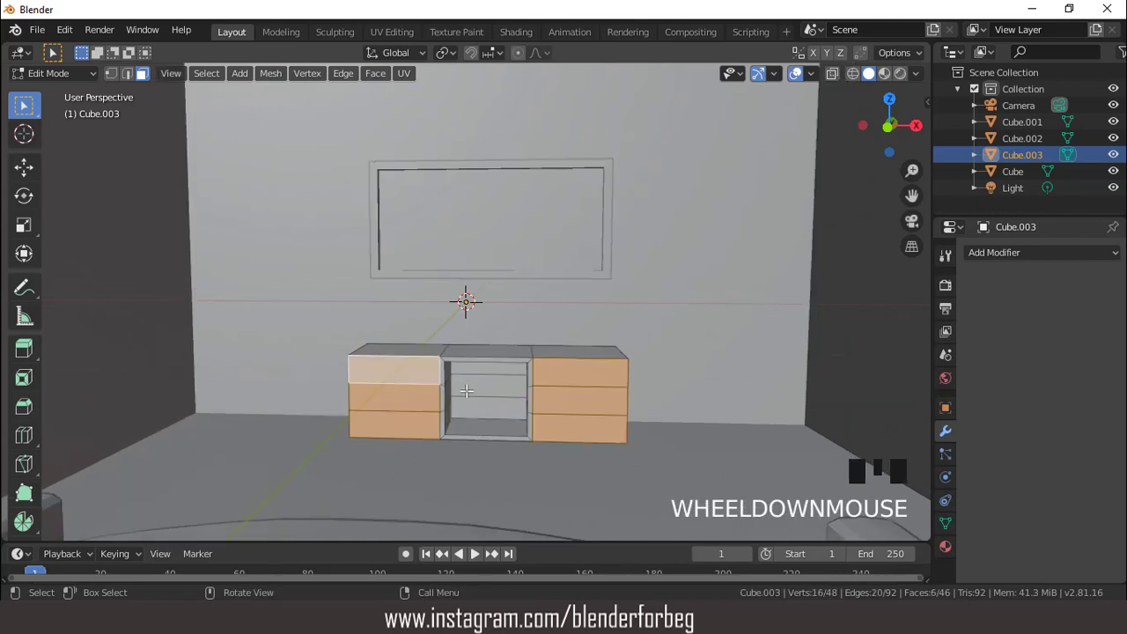
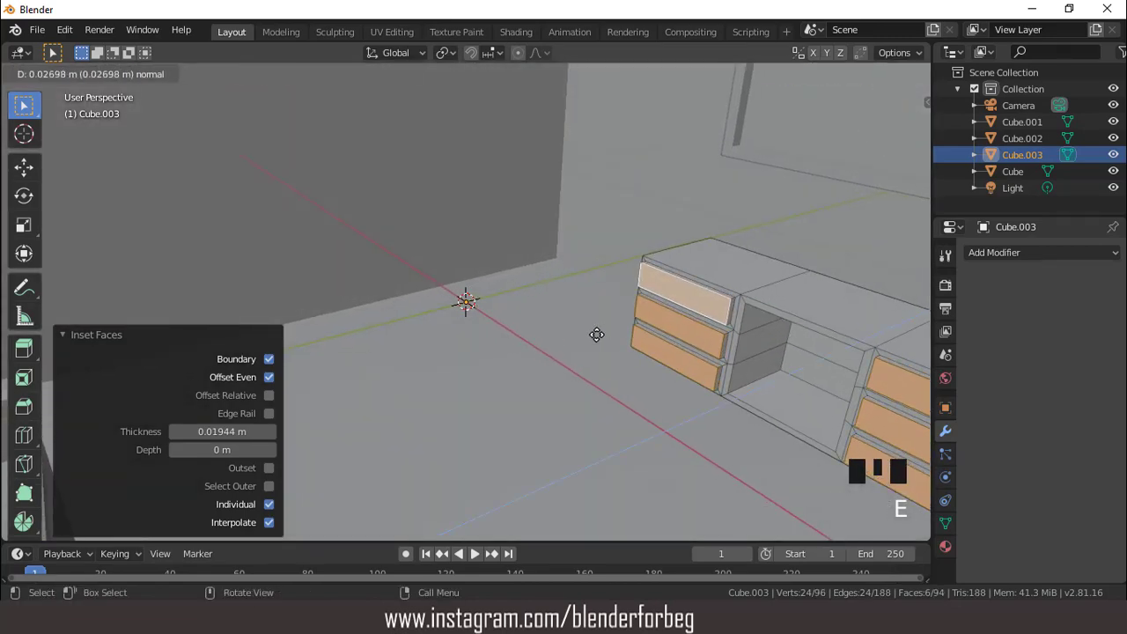
Step: Inset the drawer fronts and push them outward from the cabinet frame
scroll(down, 3)
drag(597, 348, 627, 324)
key(g)
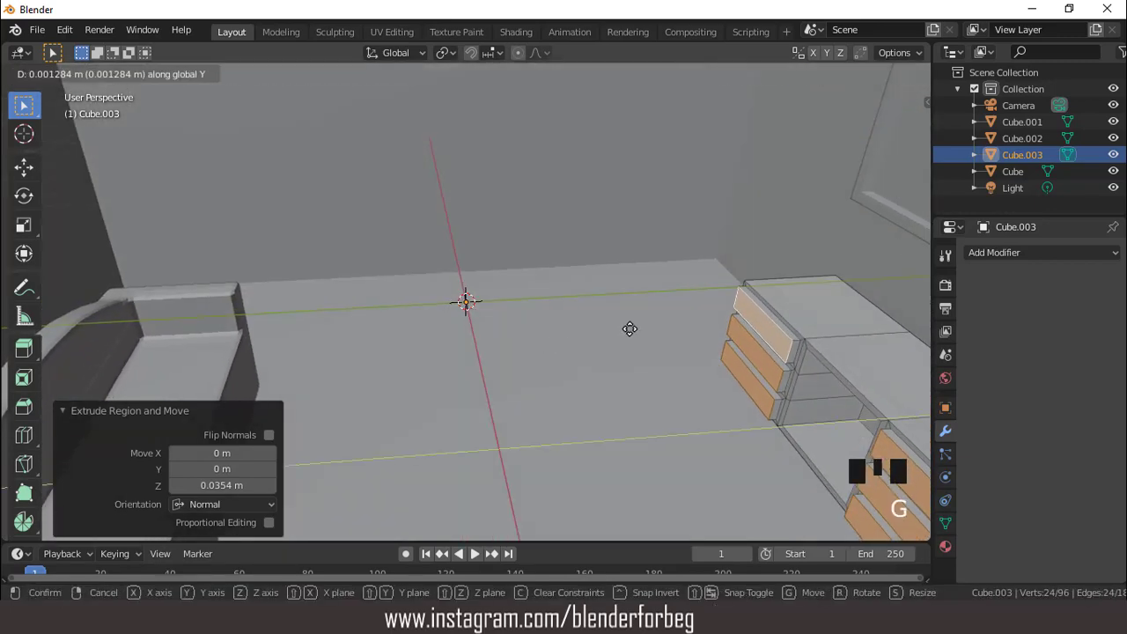
scroll(down, 3)
drag(630, 319, 804, 83)
click(804, 84)
click(804, 84)
scroll(up, 3)
scroll(down, 3)
drag(608, 309, 556, 274)
Step: Return to Object Mode and add a new cube, Cube.004, for the table, starting to shrink it
key(Tab)
scroll(down, 3)
scroll(up, 3)
drag(503, 319, 492, 302)
scroll(up, 3)
drag(495, 283, 192, 80)
drag(192, 80, 627, 410)
key(s)
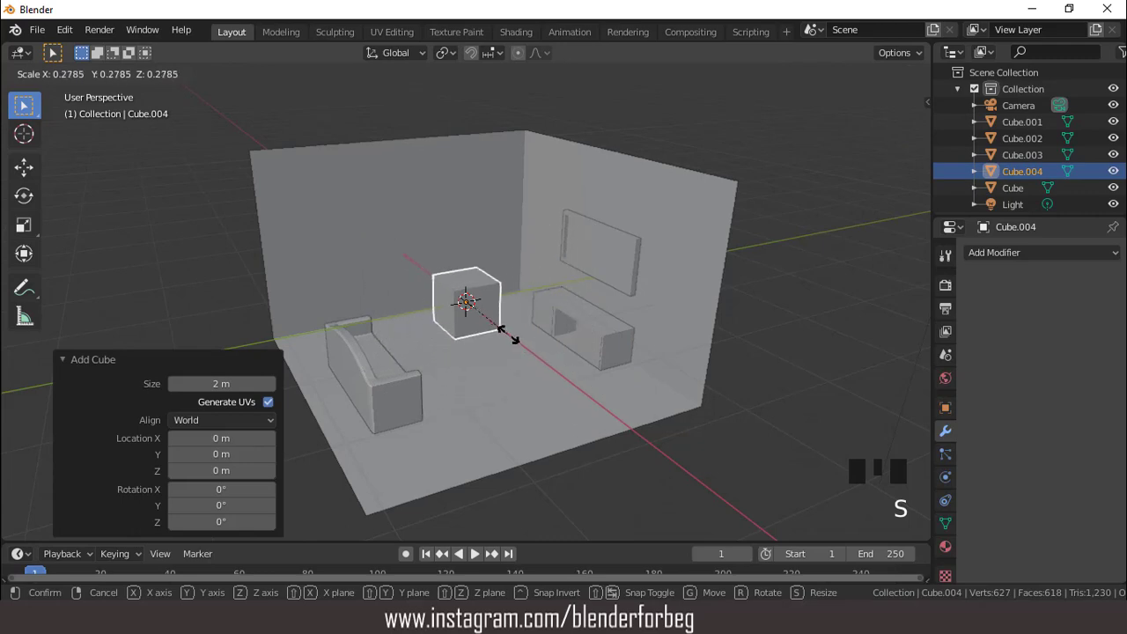
Step: Shrink the new cube, flatten it into a thin slab and widen it along X into a tabletop
key(KP_7)
scroll(up, 3)
key(s)
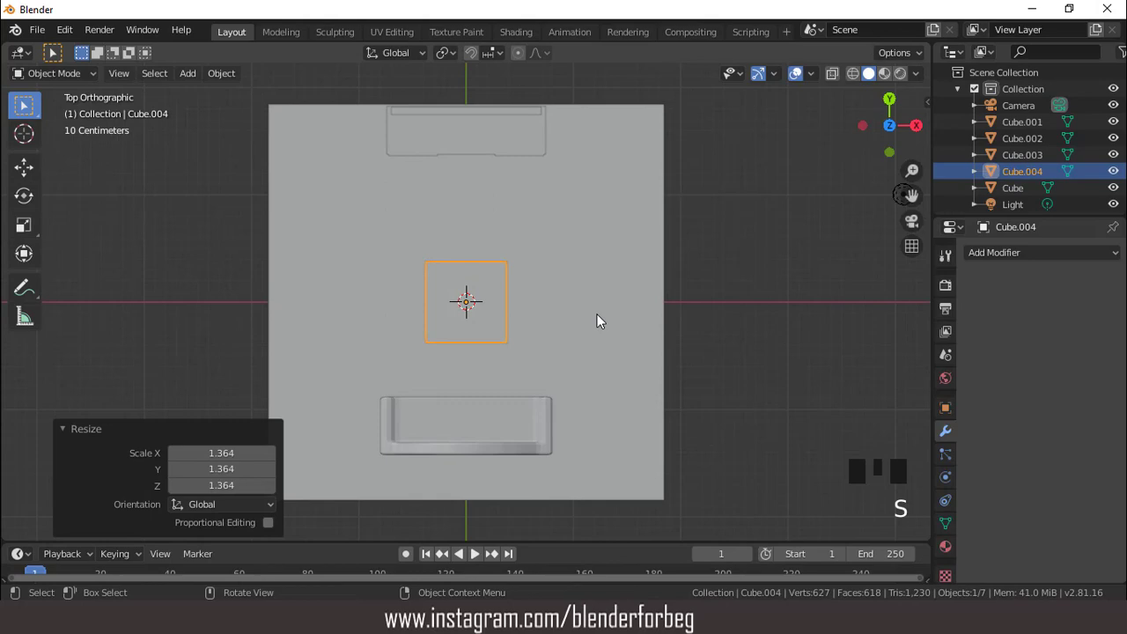
key(KP_3)
key(s)
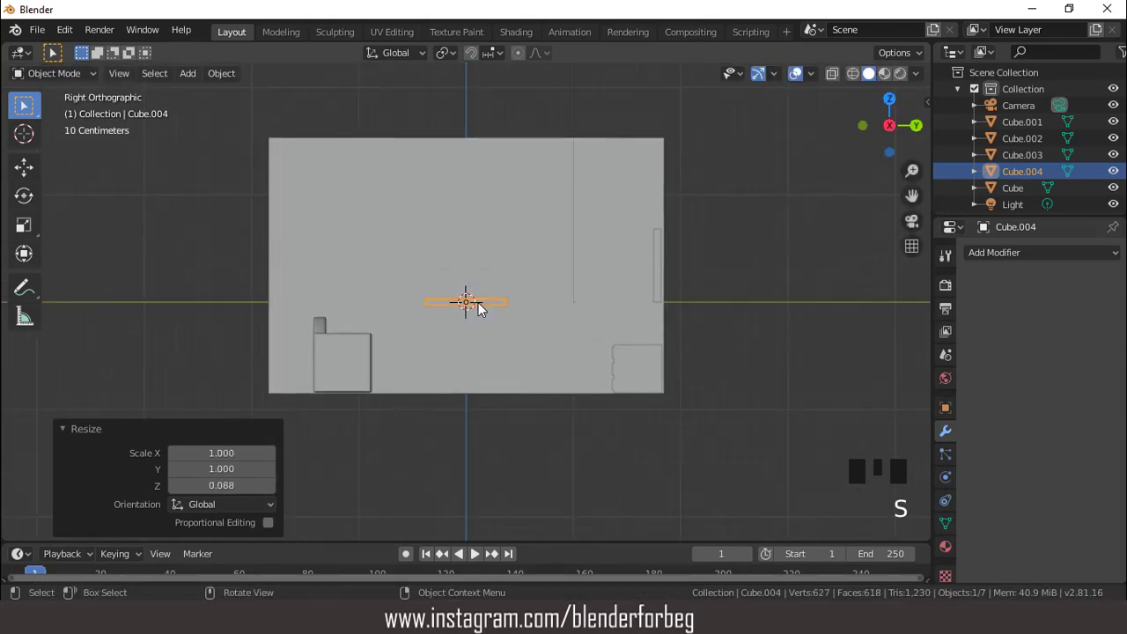
key(KP_7)
scroll(up, 3)
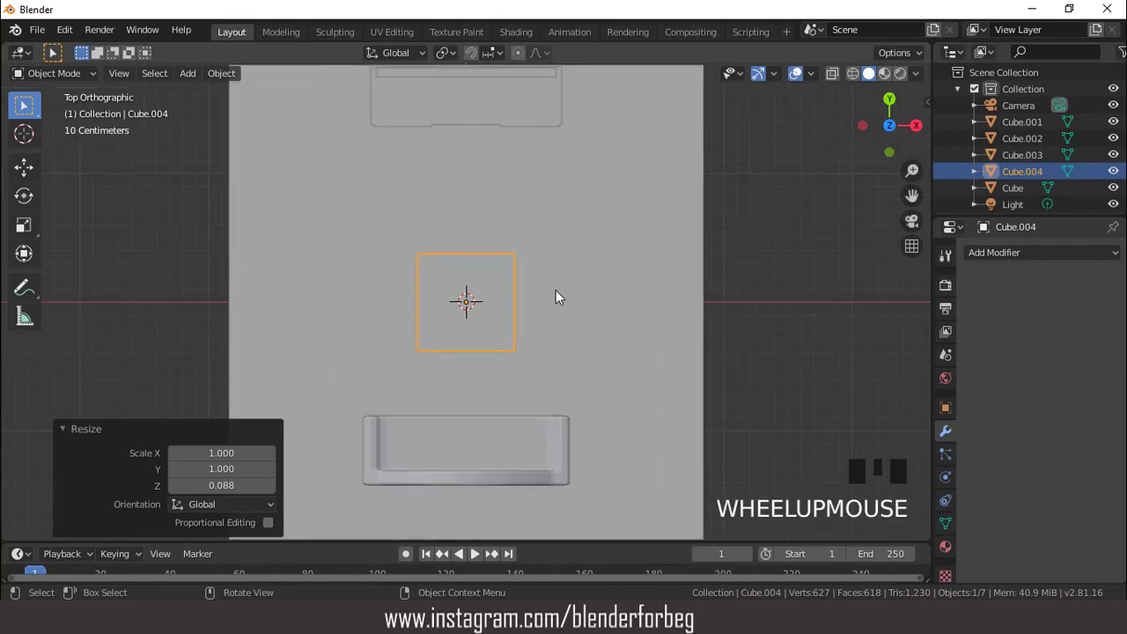
key(s)
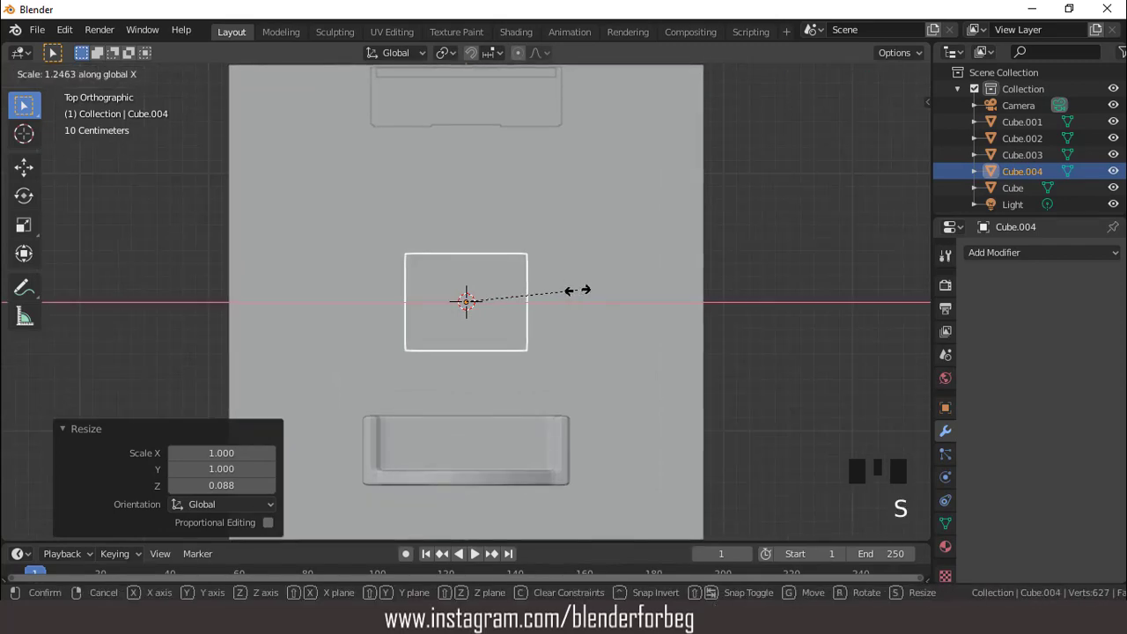
Step: Enter mesh editing on the slab, viewed from above, ready for loop cuts
scroll(up, 3)
scroll(down, 3)
drag(524, 313, 511, 287)
scroll(up, 3)
drag(547, 310, 576, 310)
key(Tab)
scroll(up, 3)
scroll(down, 3)
drag(557, 323, 525, 314)
key(KP_7)
Step: Add two loop cuts along and two across the slab, scaled out toward its edges for corner legs
key(ctrl+r)
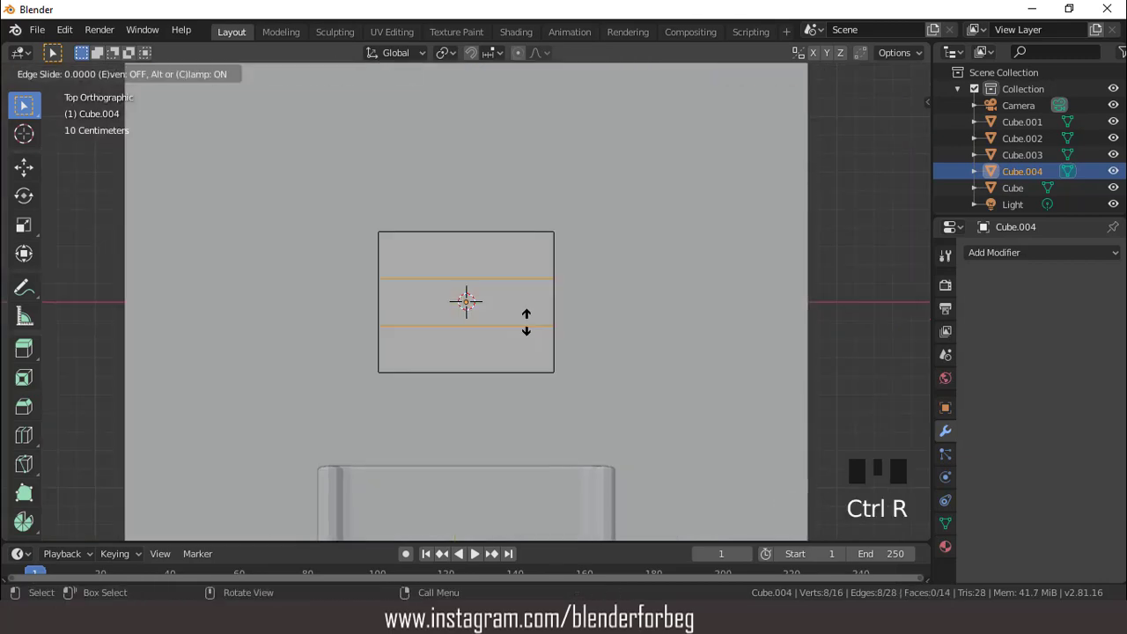
key(s)
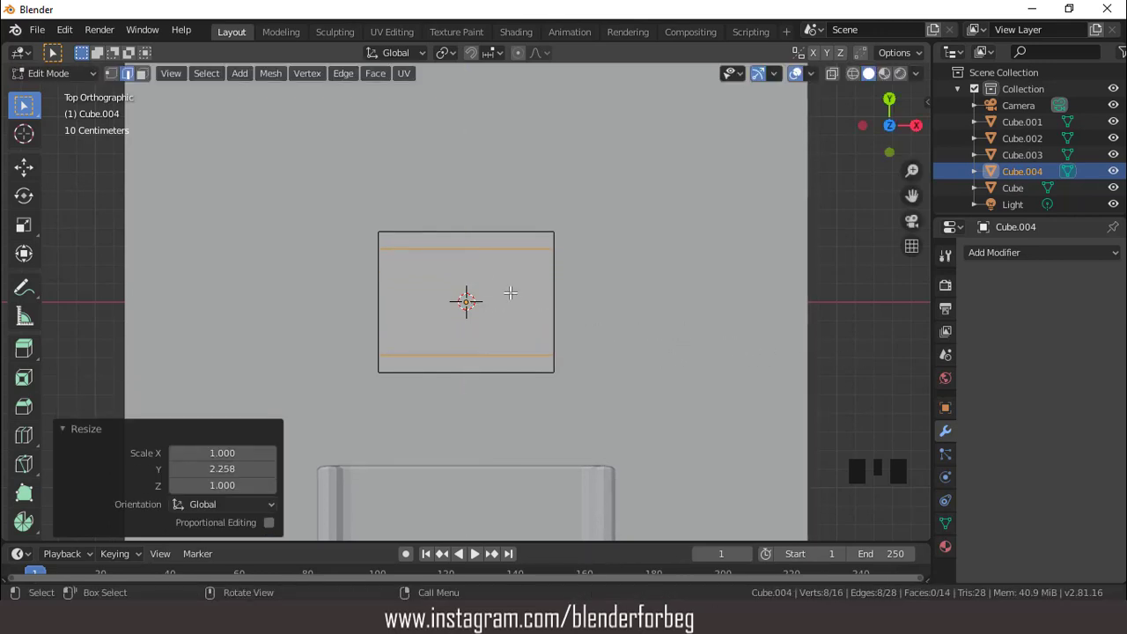
key(ctrl+r)
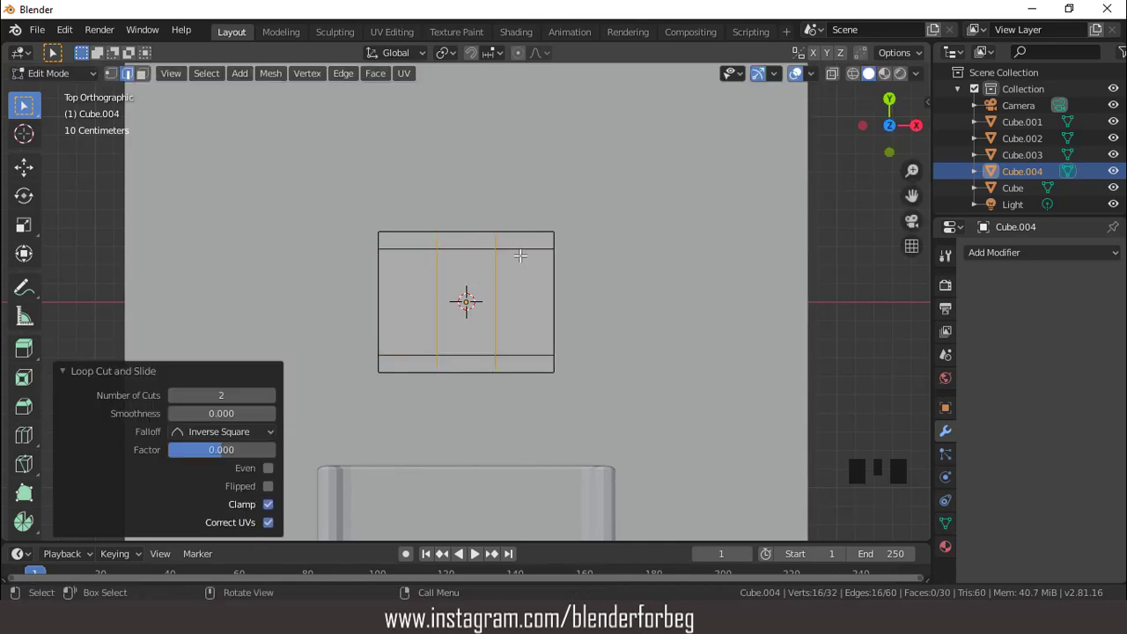
key(s)
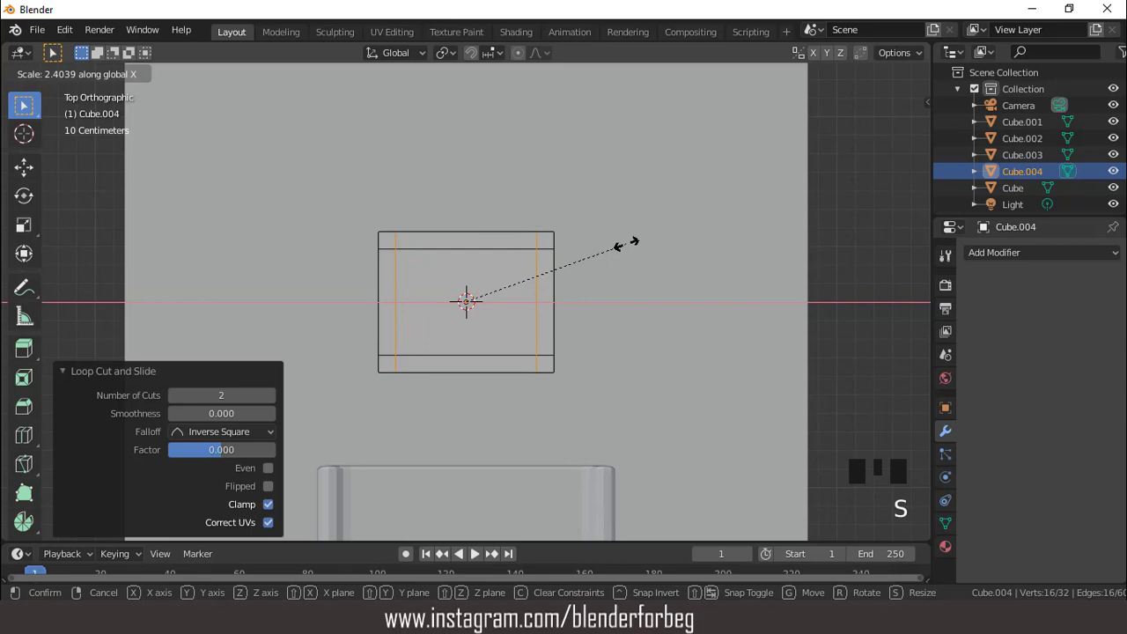
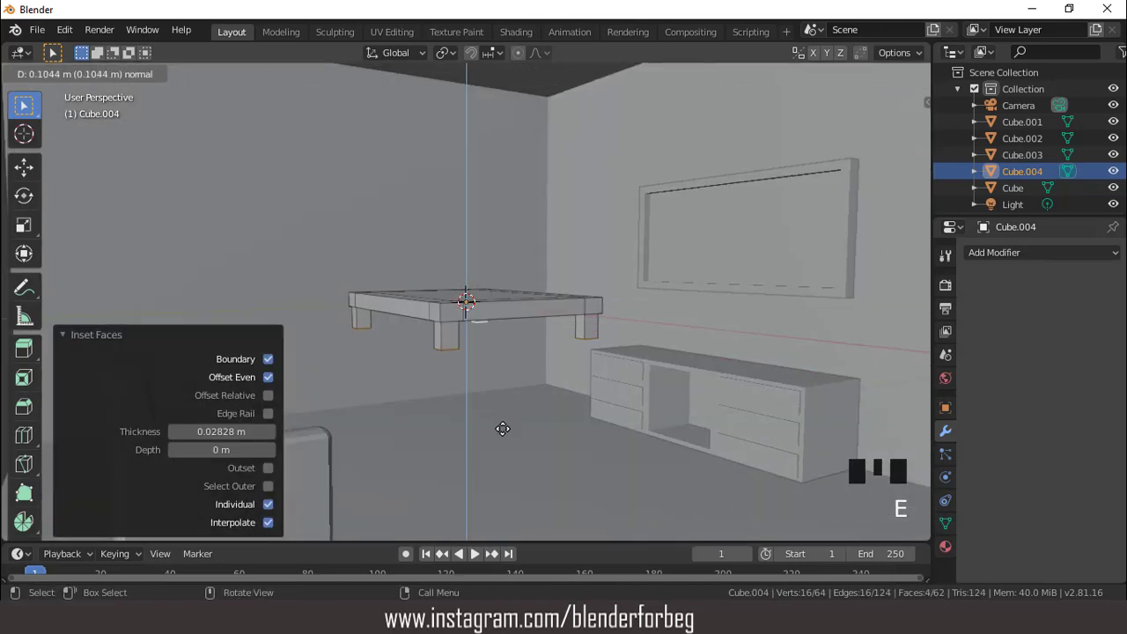
Step: Leave edit mode and lower the finished table onto the floor in side view
scroll(down, 3)
drag(447, 367, 483, 374)
key(KP_3)
scroll(up, 3)
key(Tab)
key(g)
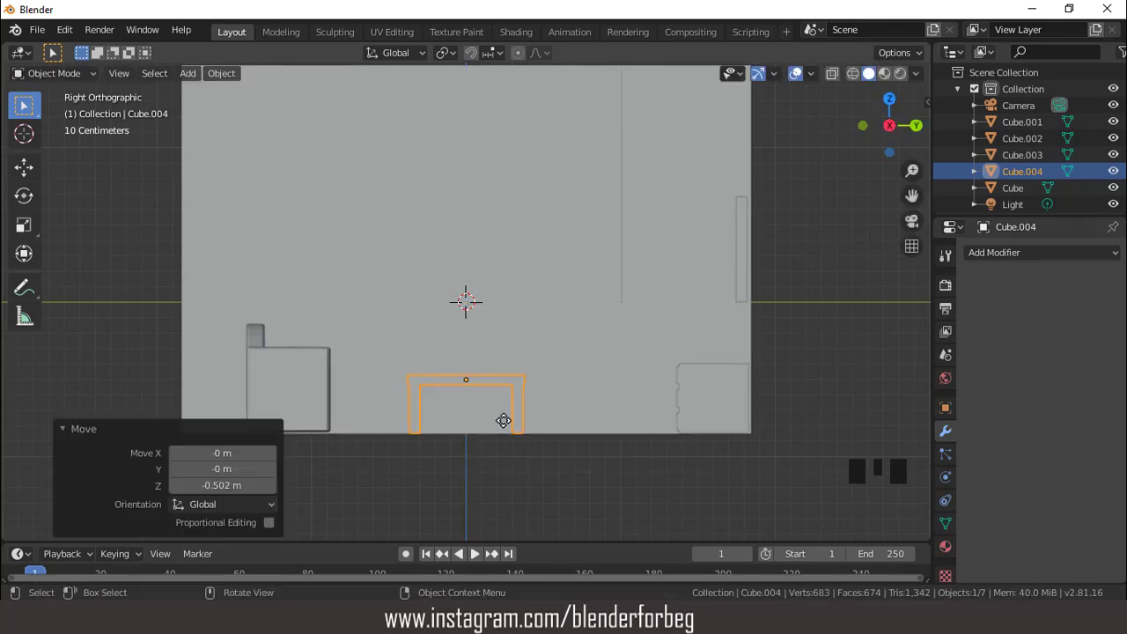
Step: Nudge the sofa slightly lower so it sits flush on the floor, checking through the camera
click(305, 394)
key(g)
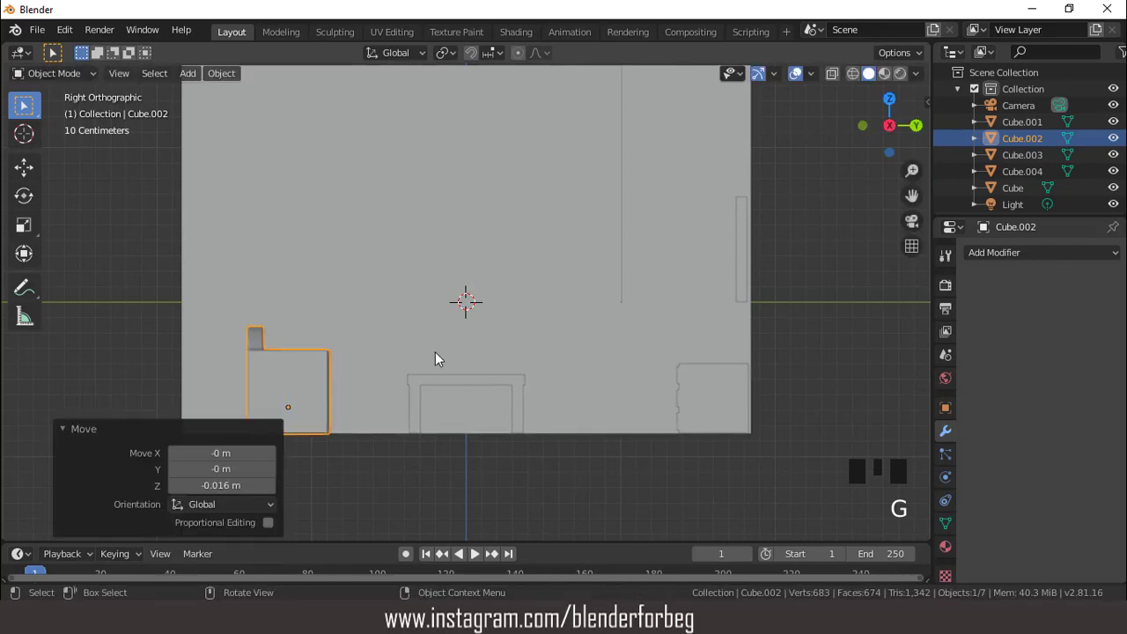
scroll(up, 3)
scroll(down, 3)
drag(512, 367, 542, 353)
scroll(down, 3)
drag(554, 385, 546, 374)
key(KP_0)
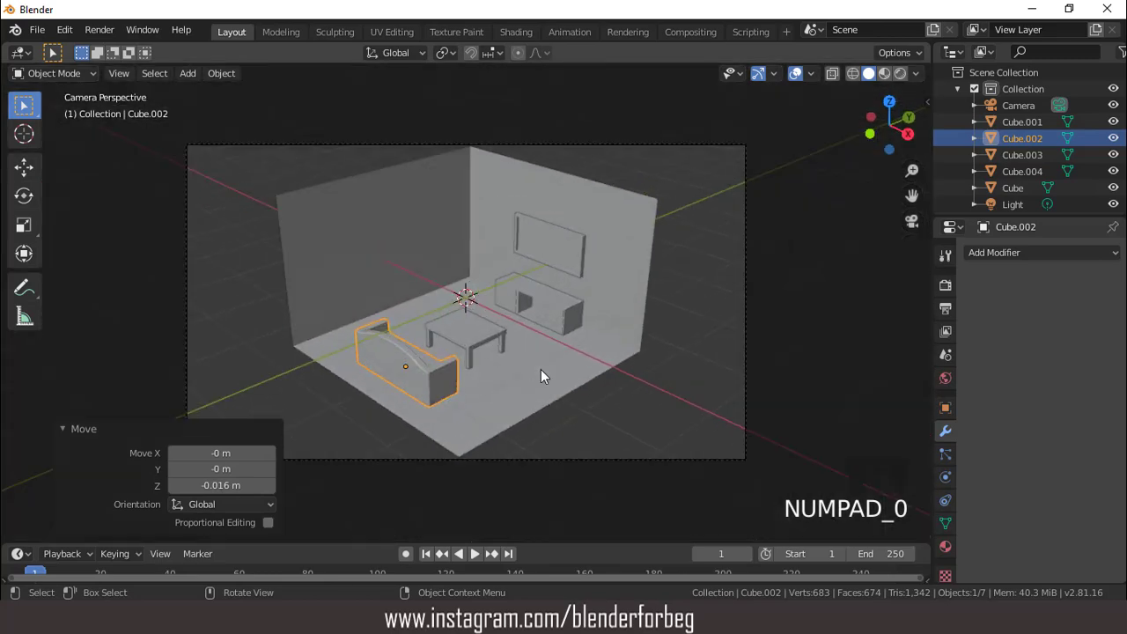
Step: Add a new cylinder and place it to the right of the room
scroll(up, 3)
click(802, 77)
click(801, 78)
scroll(down, 3)
key(KP_0)
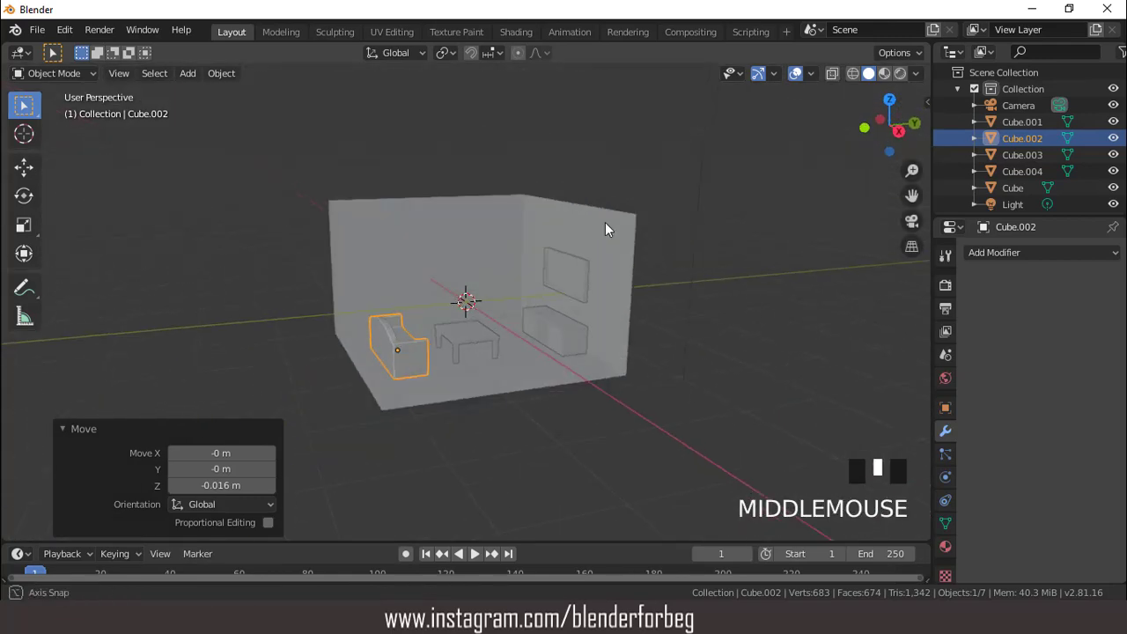
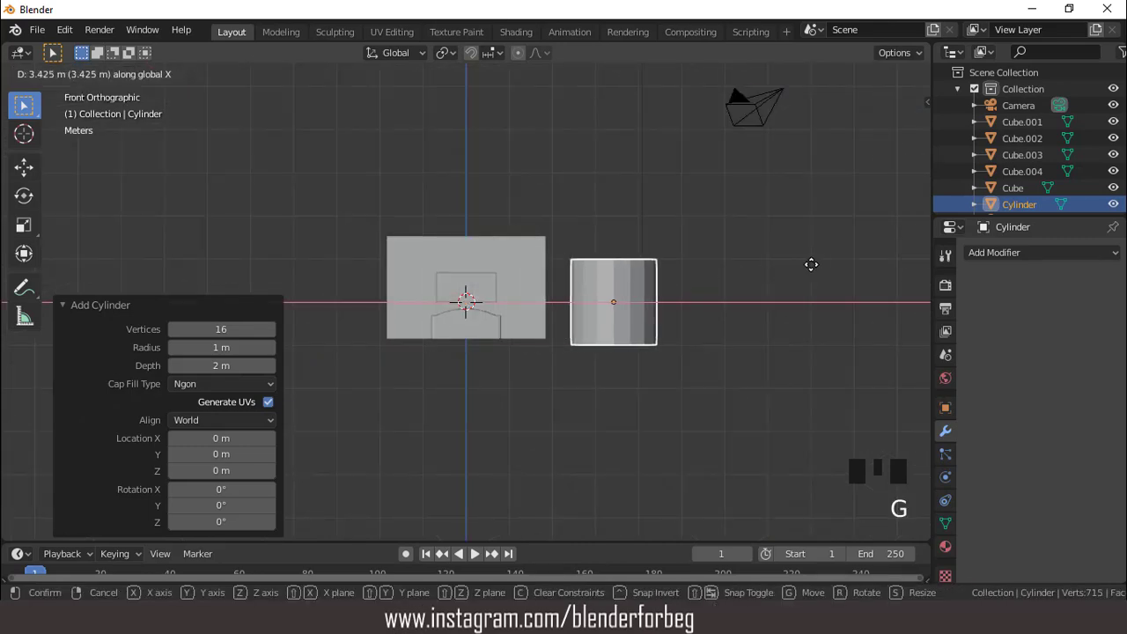
Step: Scale the cylinder into a short, slim column beside the room
key(s)
scroll(up, 3)
key(s)
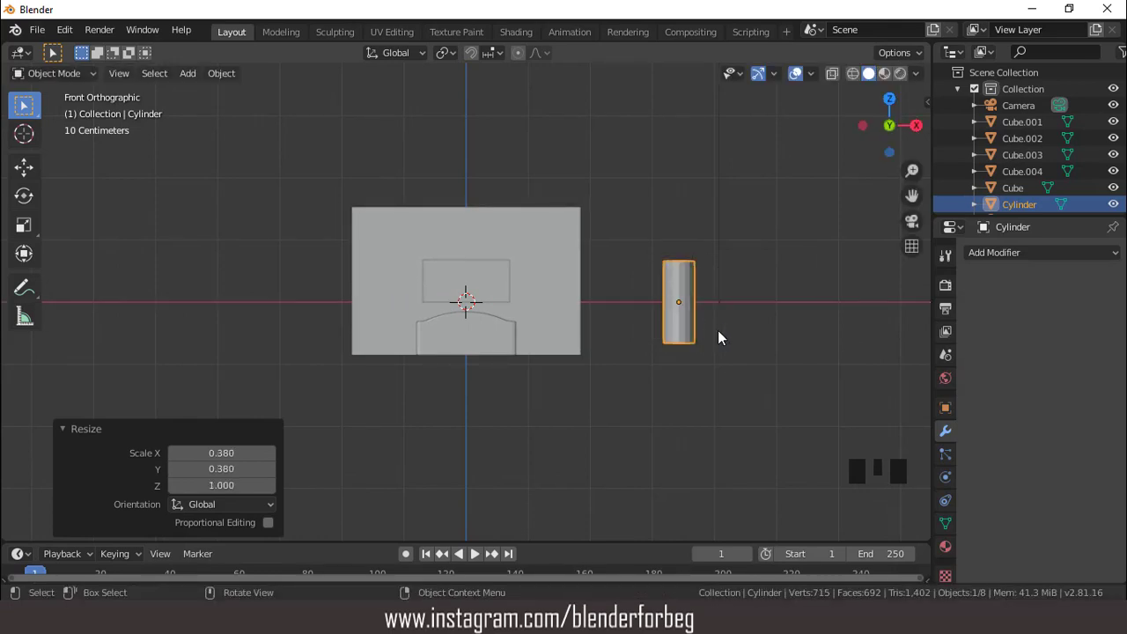
key(s)
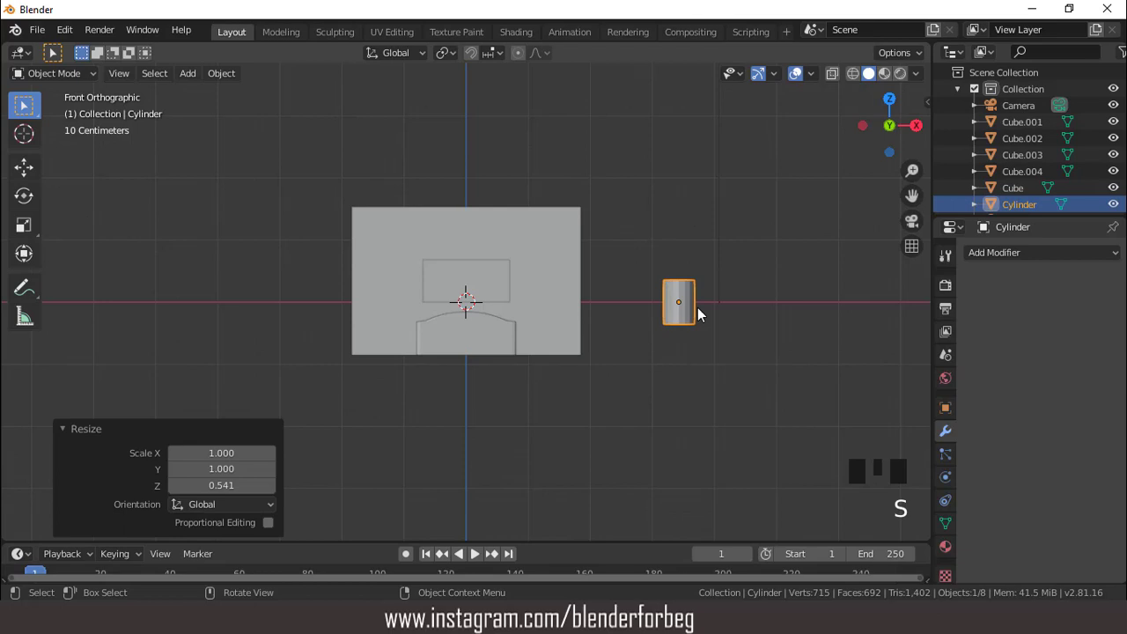
scroll(up, 3)
scroll(down, 3)
drag(675, 311, 663, 338)
Step: In edit mode, taper the cylinder's base narrower and extrude its flared top face into a rim
key(KP_1)
key(ctrl+KP_6)
key(ctrl+KP_6)
key(ctrl+KP_6)
scroll(up, 3)
key(Tab)
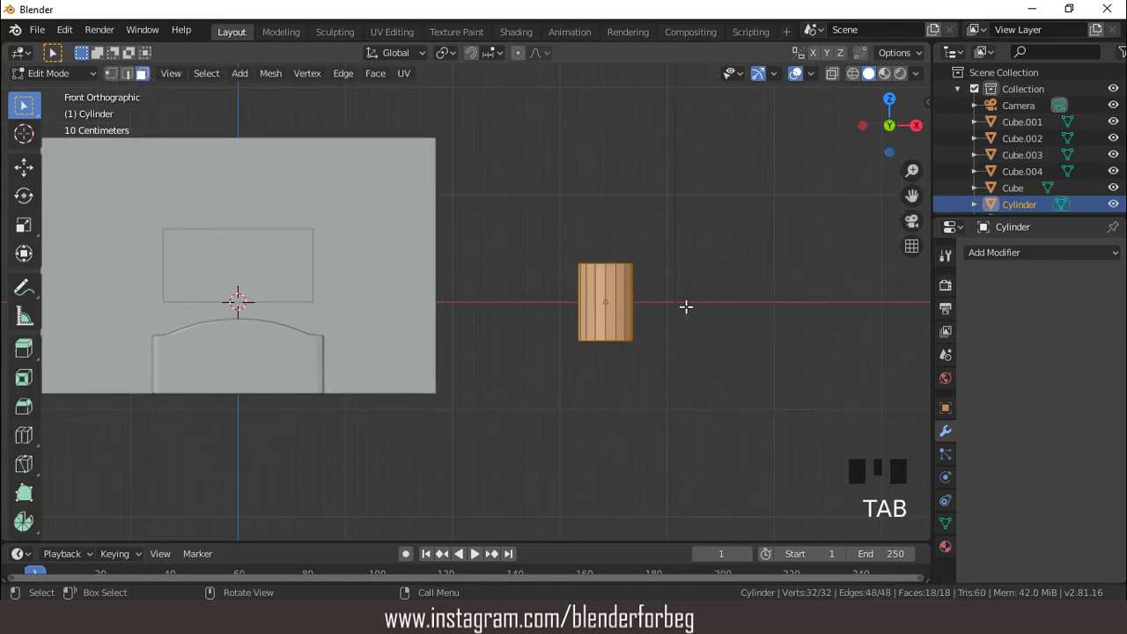
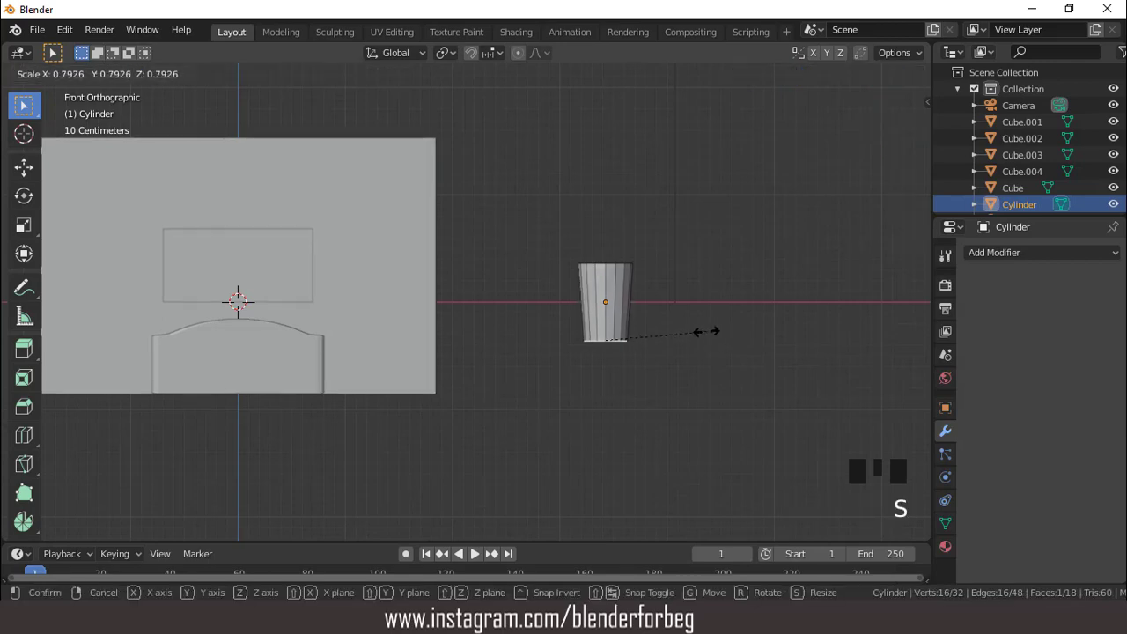
key(g)
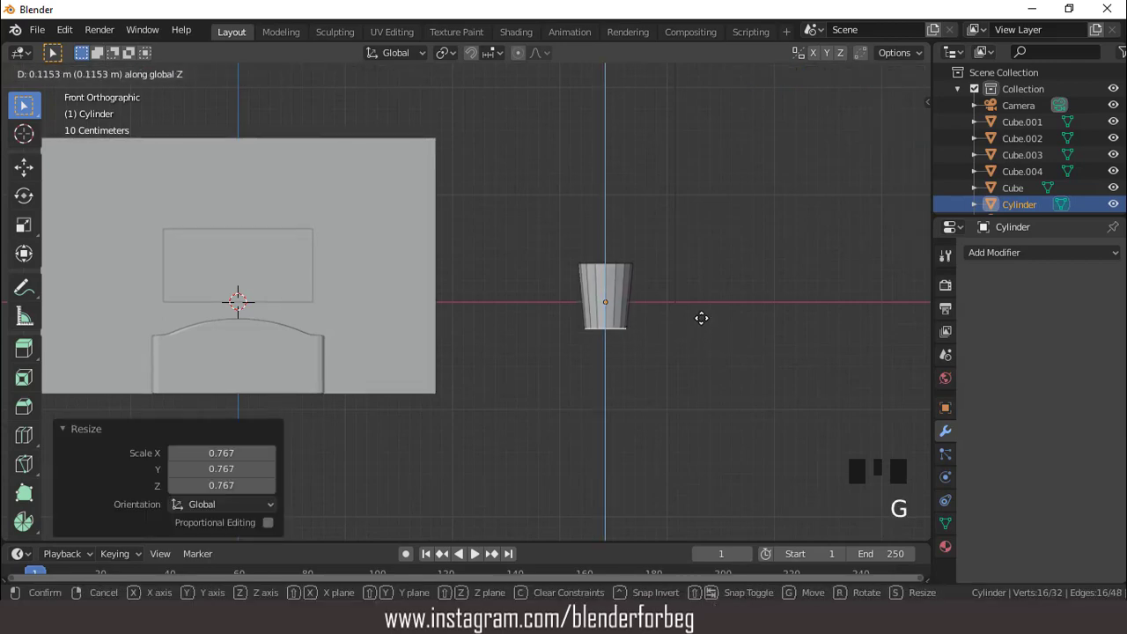
scroll(up, 3)
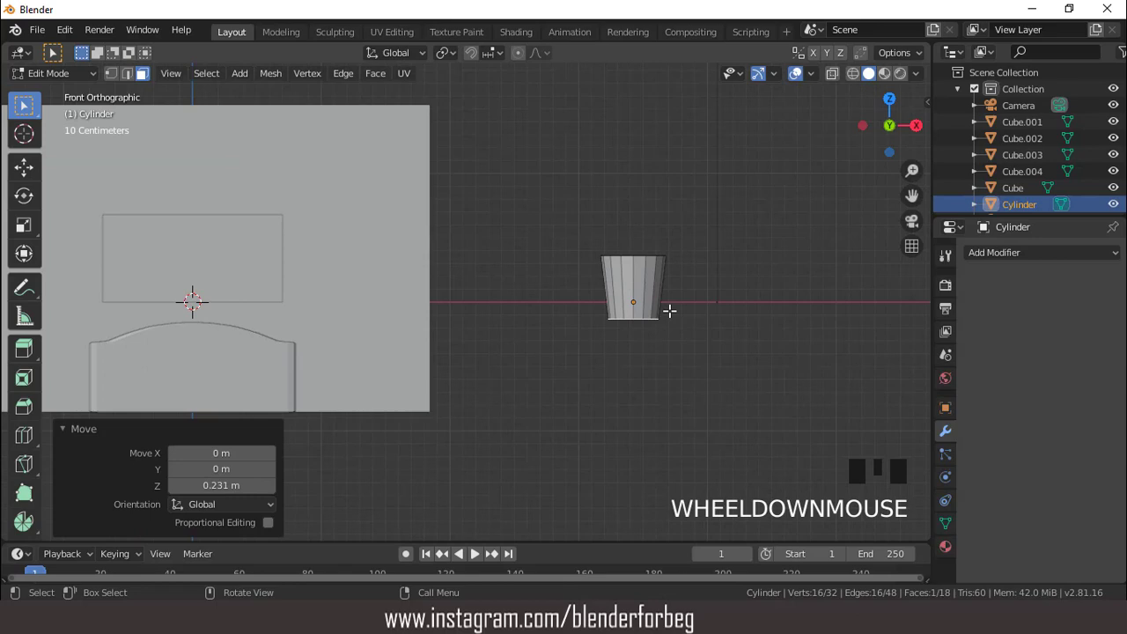
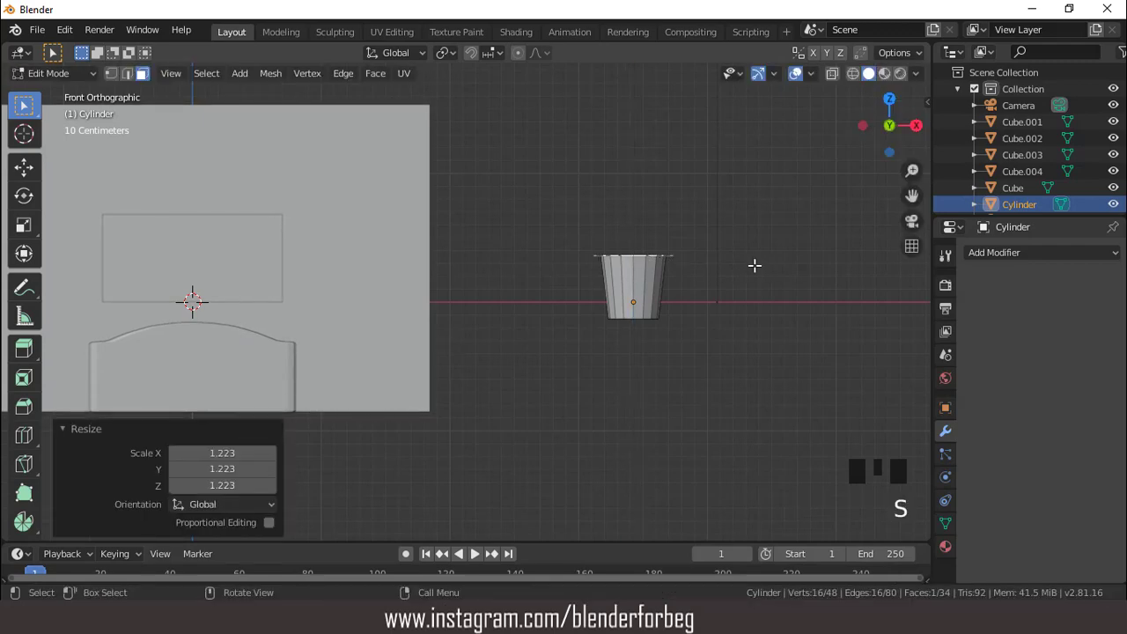
key(e)
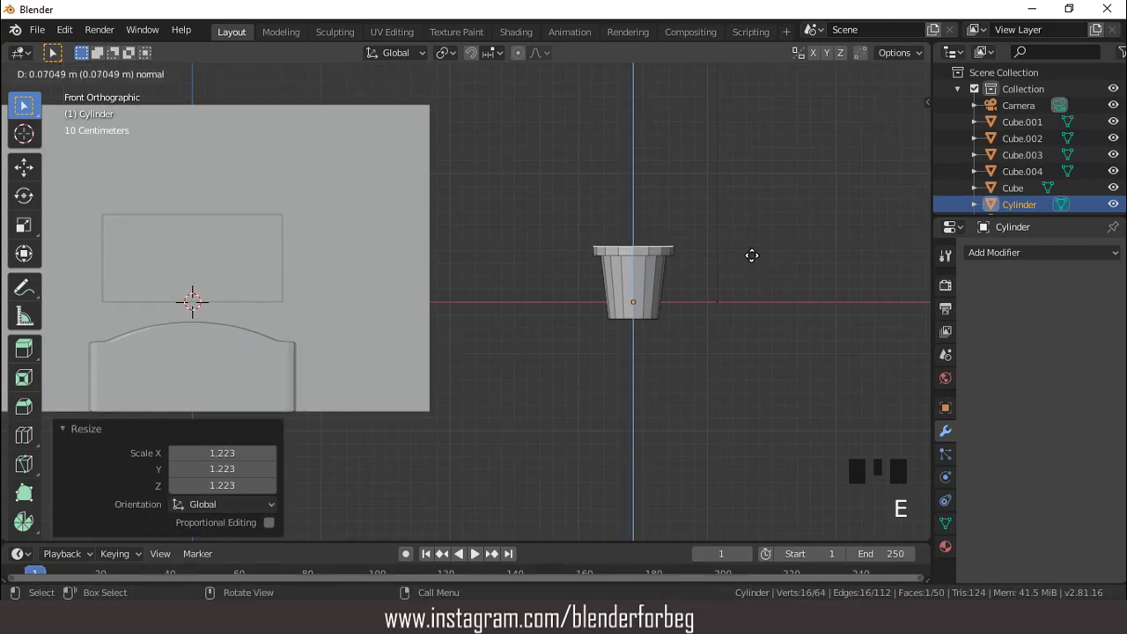
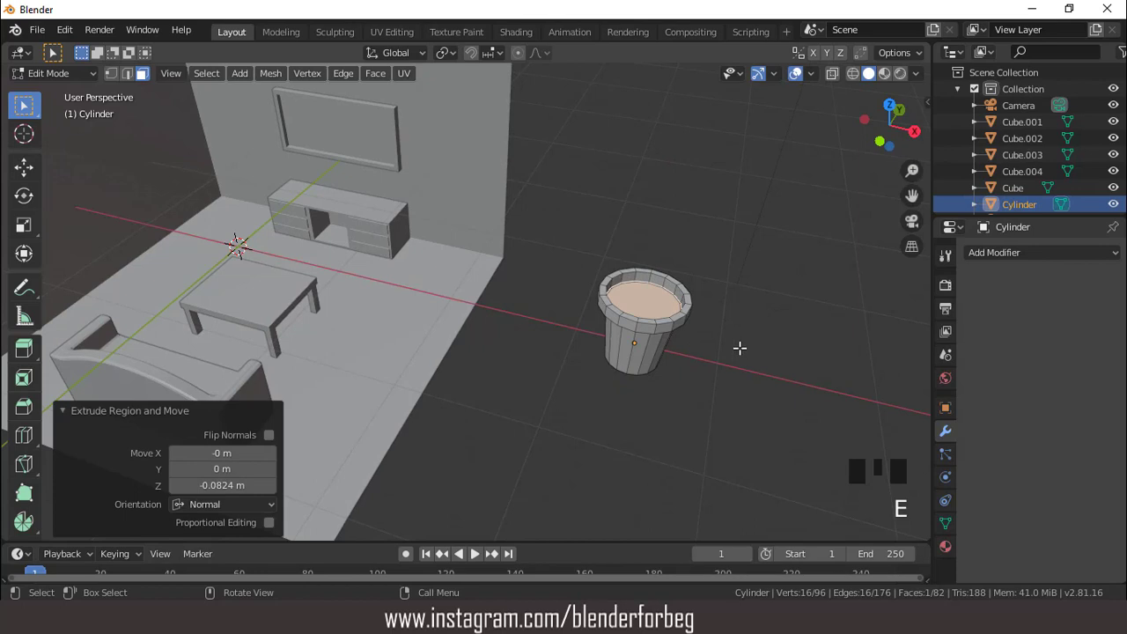
Step: Inset the pot's top, extrude the inner circle up into a stem and taper its top narrower
key(g)
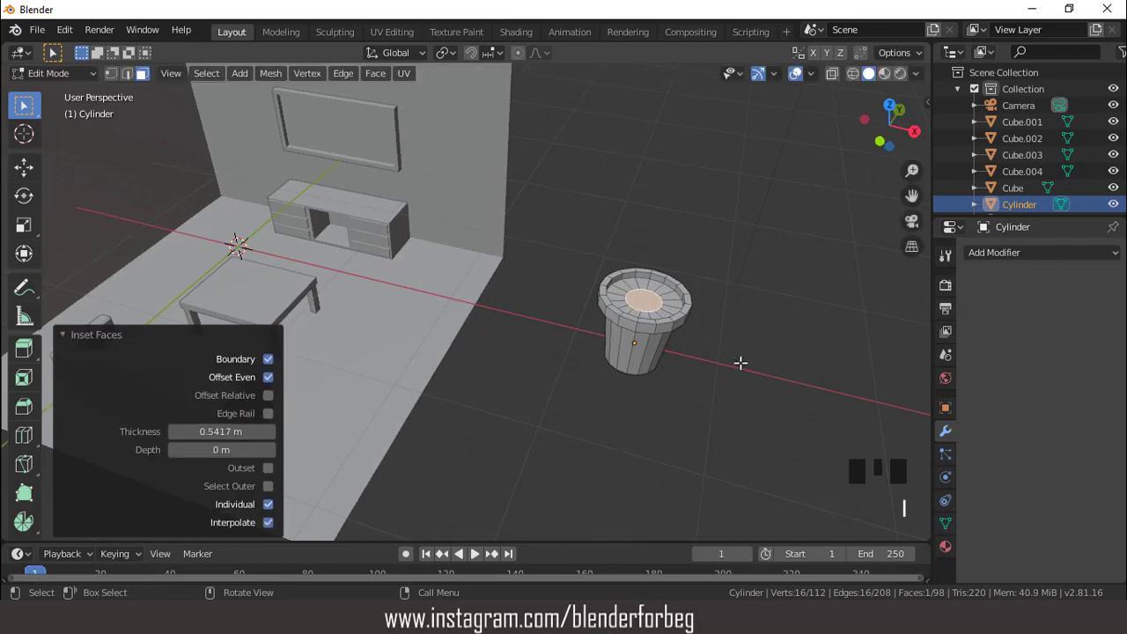
key(KP_1)
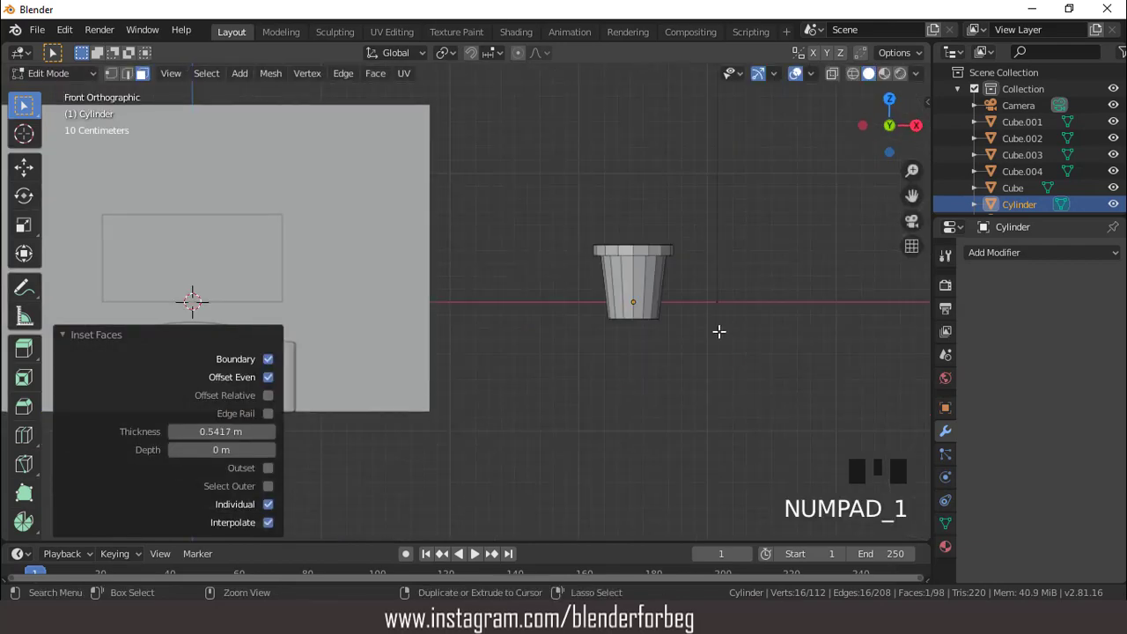
key(ctrl+KP_8)
key(ctrl+KP_8)
key(ctrl+KP_8)
key(ctrl+KP_8)
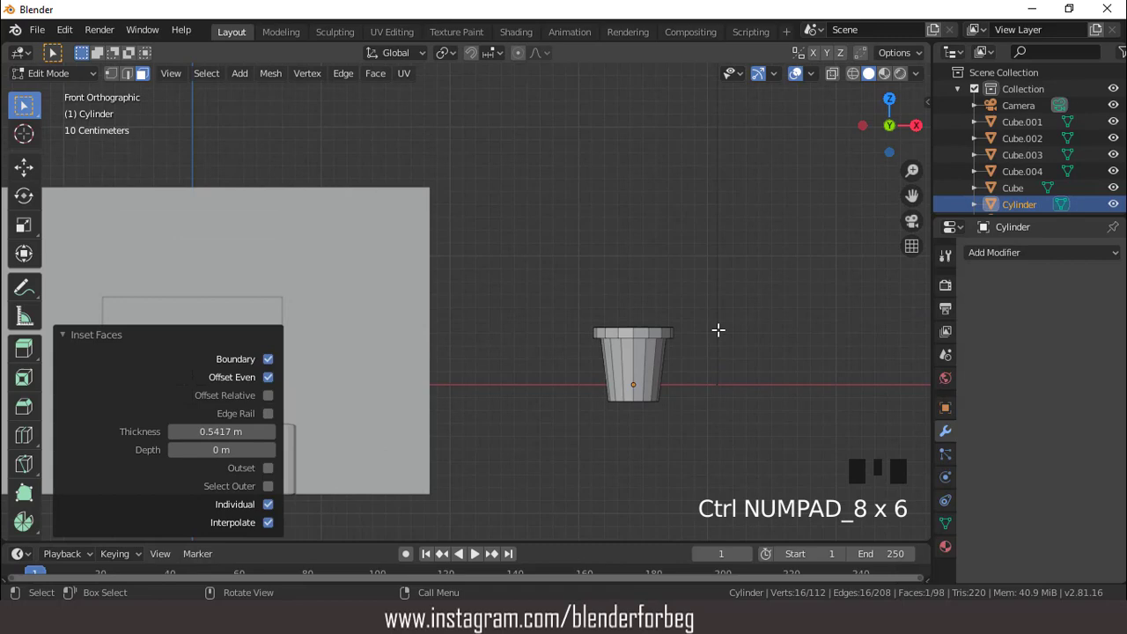
key(e)
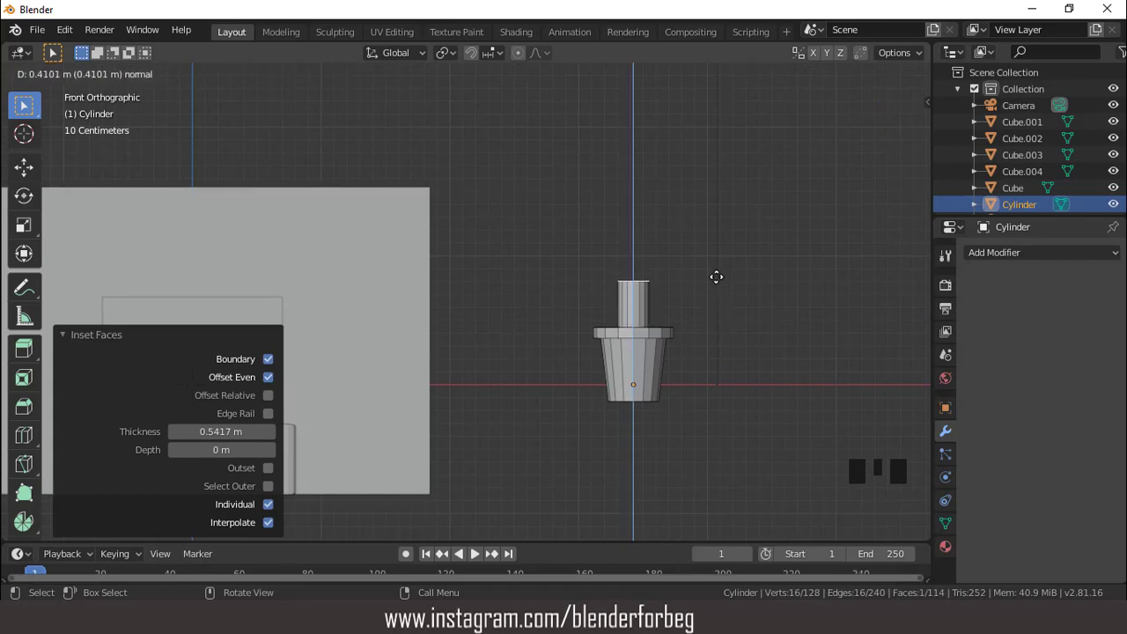
key(g)
key(s)
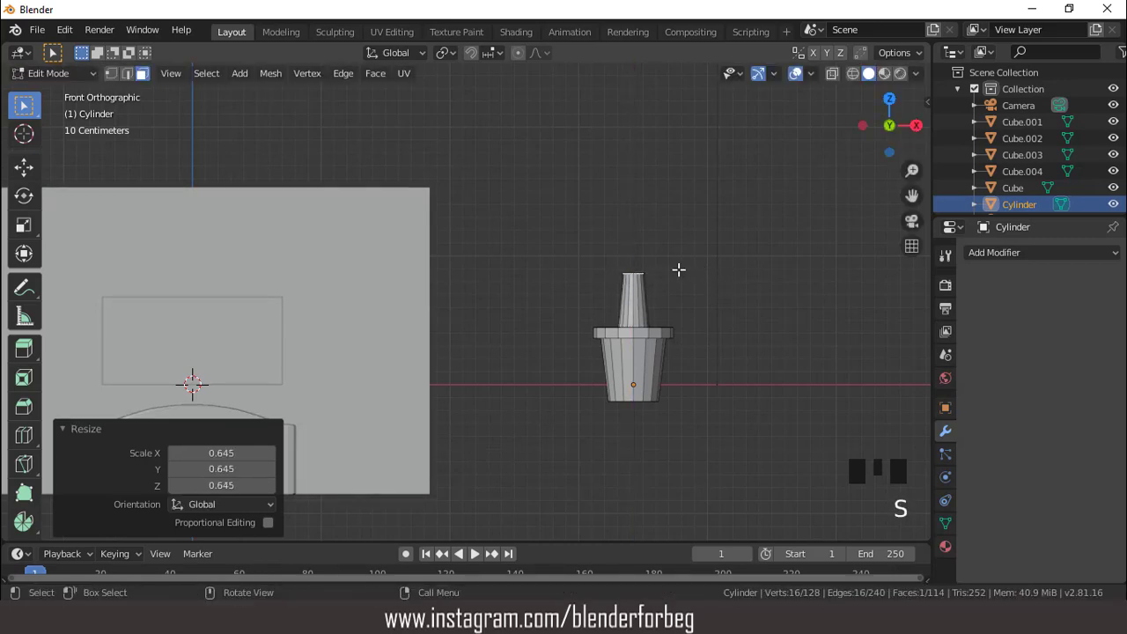
Step: Extrude a widened leaf base, extrude again and pinch it to a point, then add loop cuts across the tip
scroll(up, 3)
key(e)
key(s)
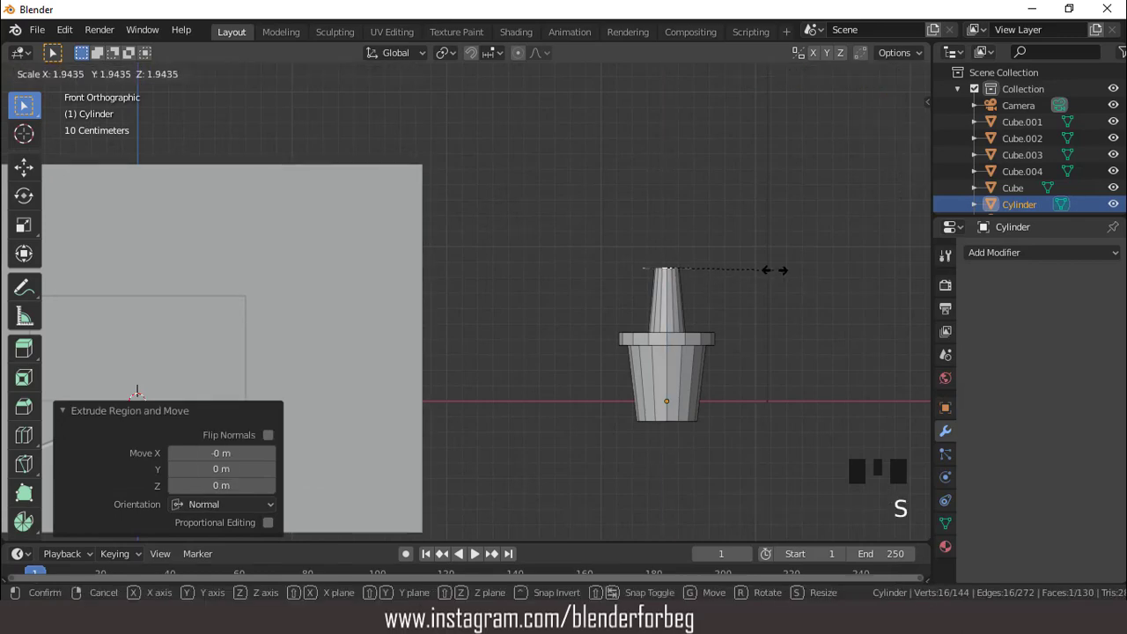
key(e)
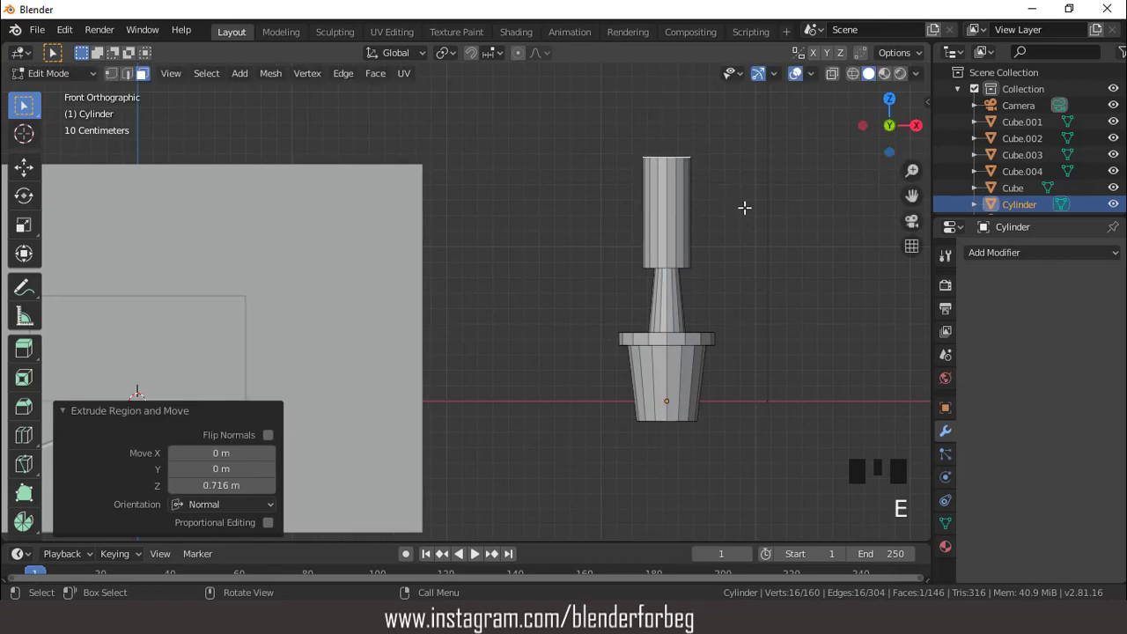
key(s)
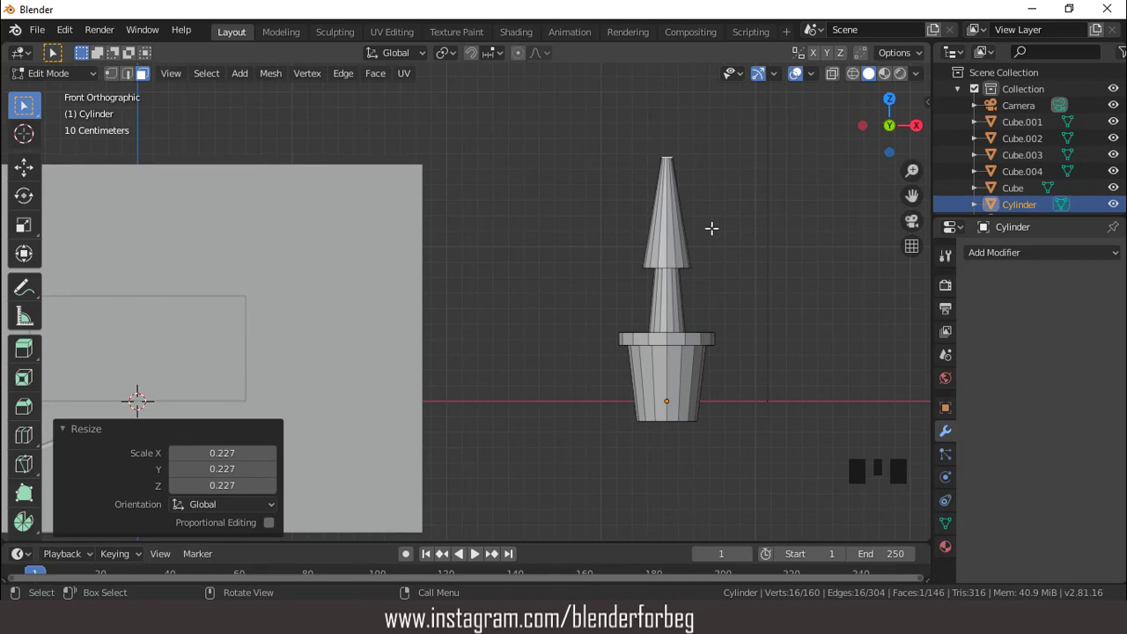
key(s)
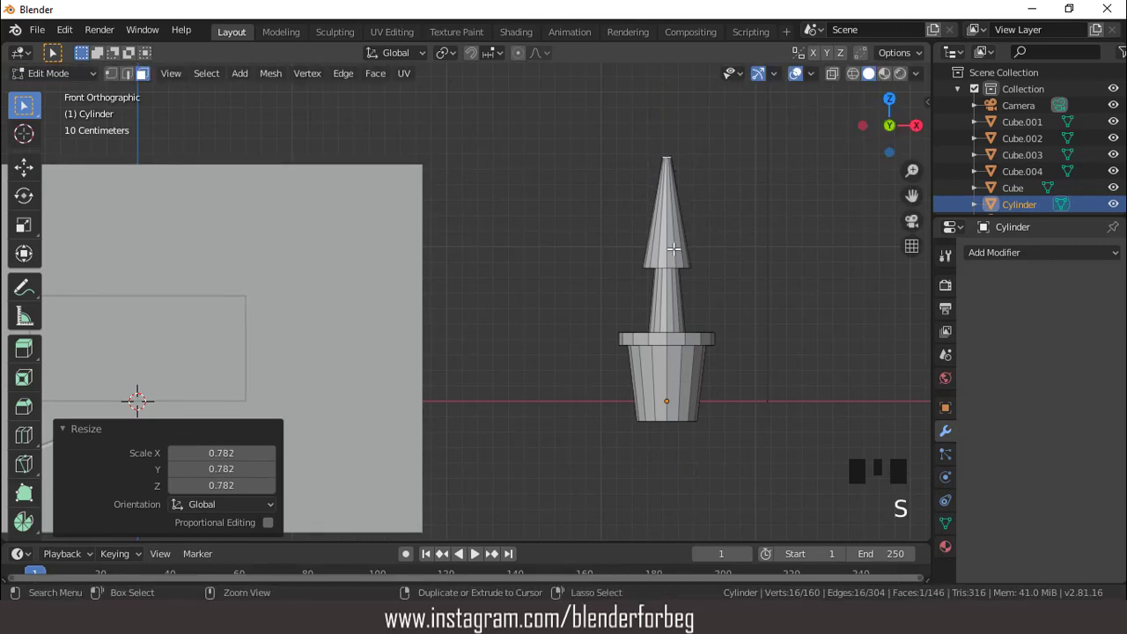
key(ctrl+r)
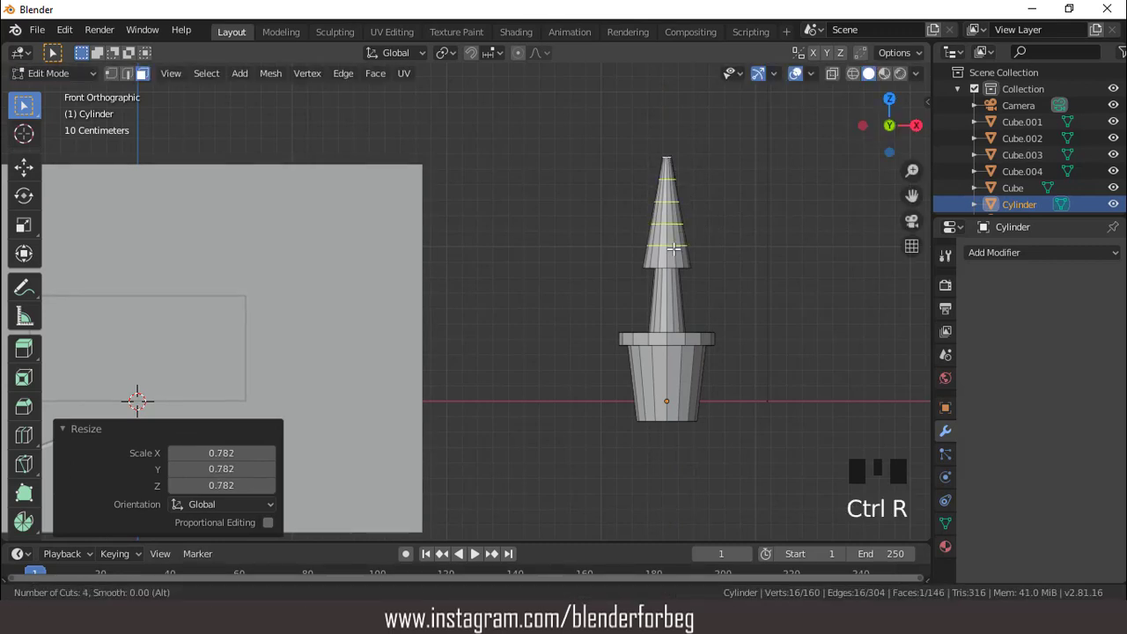
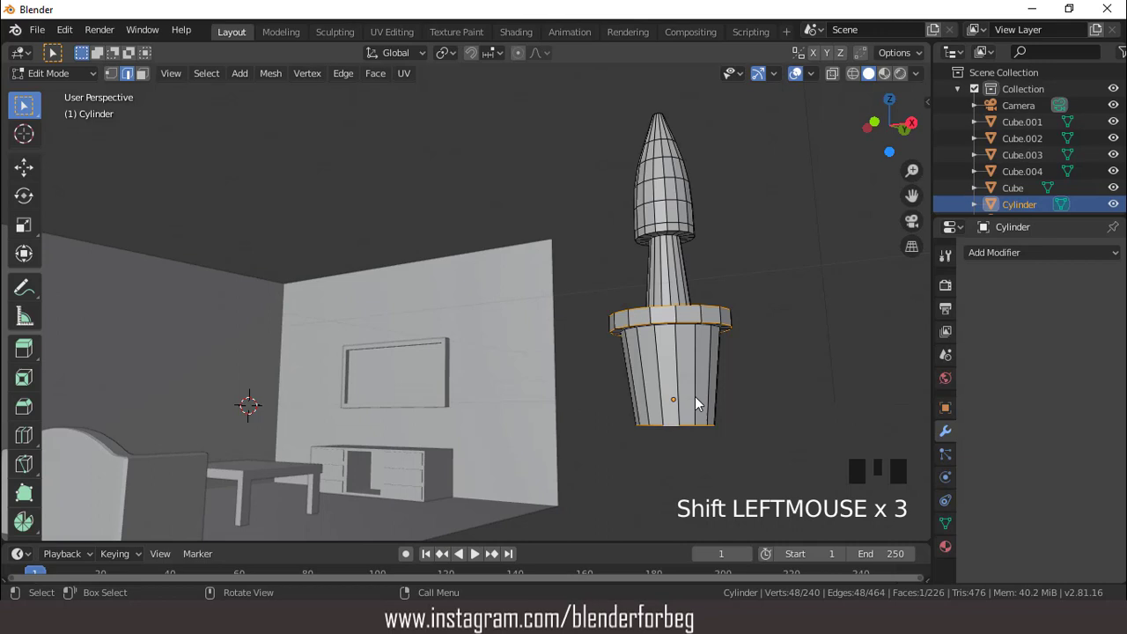
Step: Bevel the edges around the pot's rim and adjust the bevel width
key(ctrl+b)
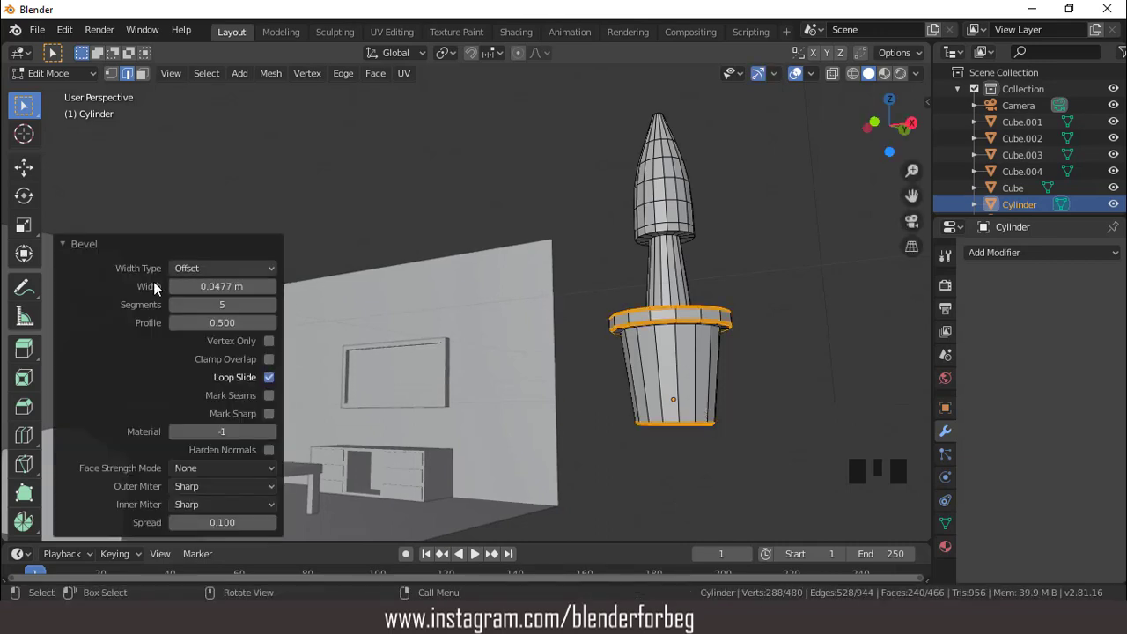
drag(182, 314, 709, 270)
scroll(down, 3)
drag(707, 313, 712, 320)
Step: Return to object mode and orbit out to view the finished potted plant beside the room
key(KP_1)
key(Tab)
click(802, 82)
click(801, 81)
scroll(down, 3)
drag(608, 301, 612, 303)
Step: Move the plant into the room's back corner, shorten it and lower the pot onto the floor
key(KP_7)
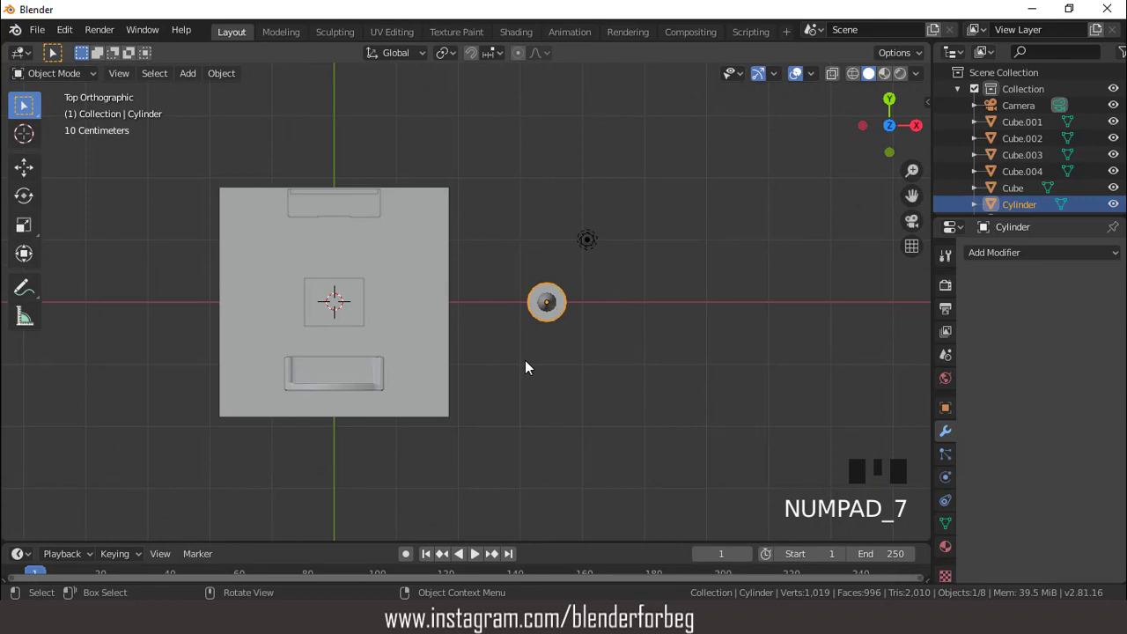
key(g)
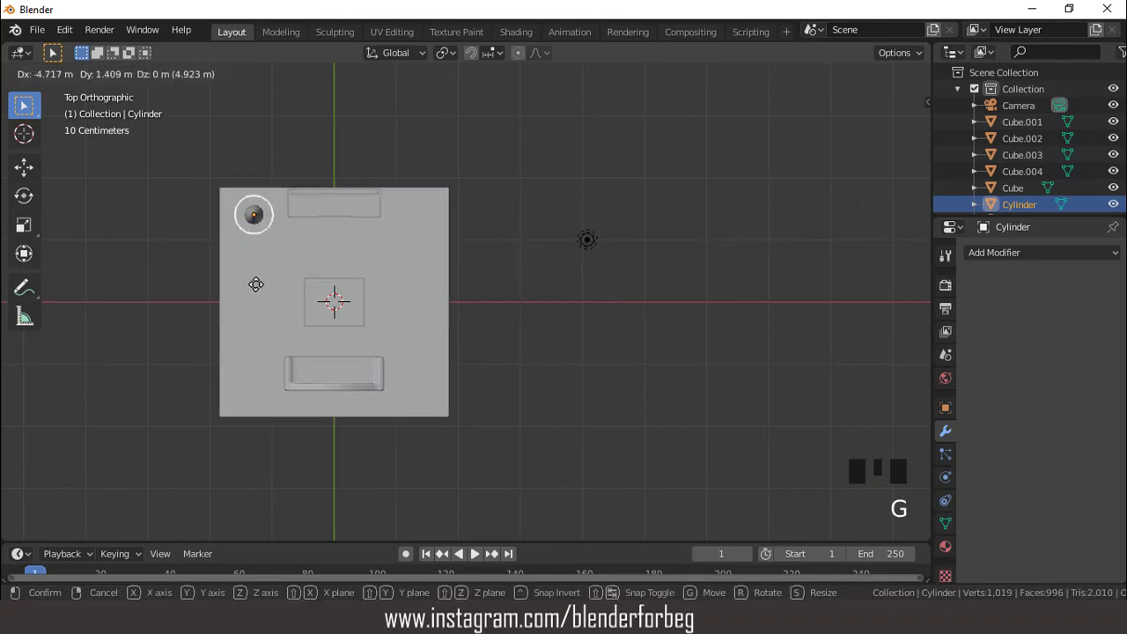
key(KP_3)
key(g)
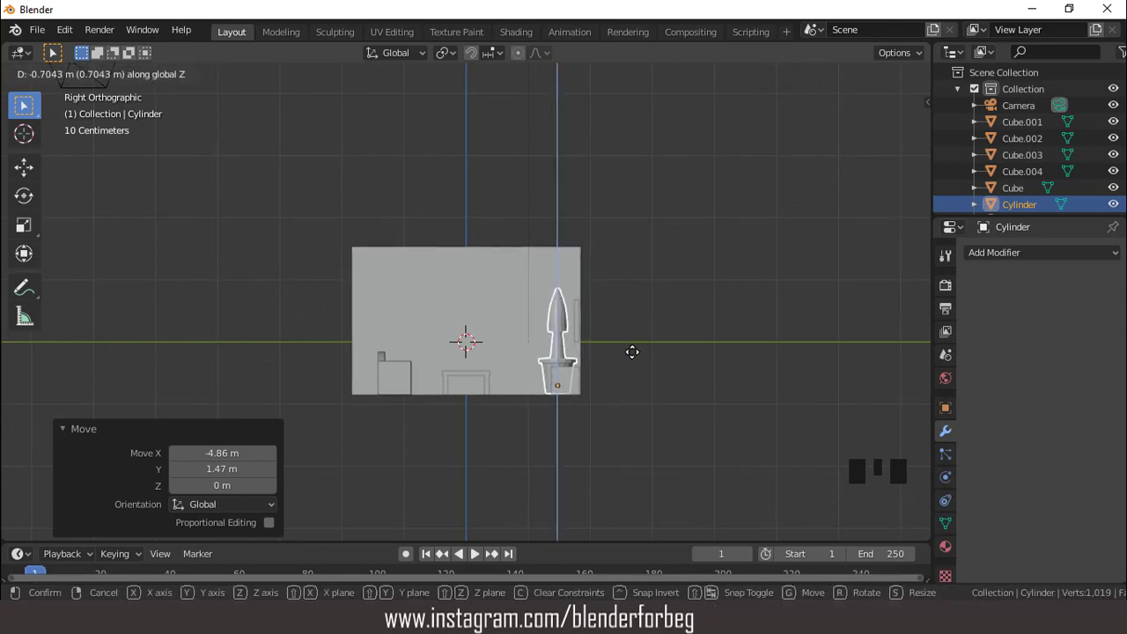
key(s)
key(s)
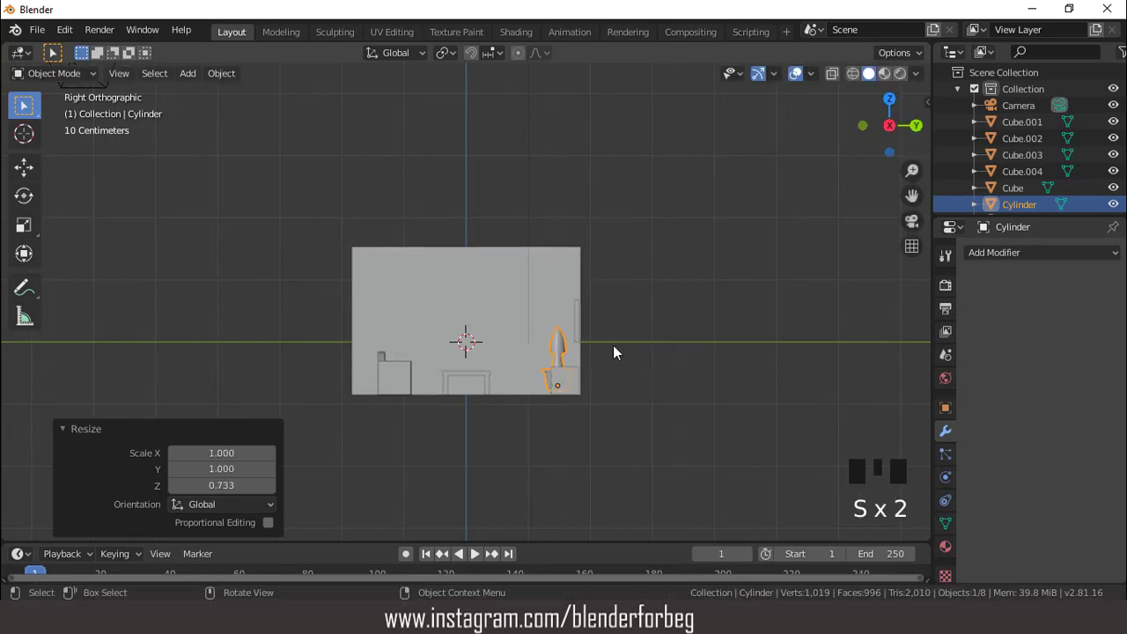
scroll(up, 3)
key(g)
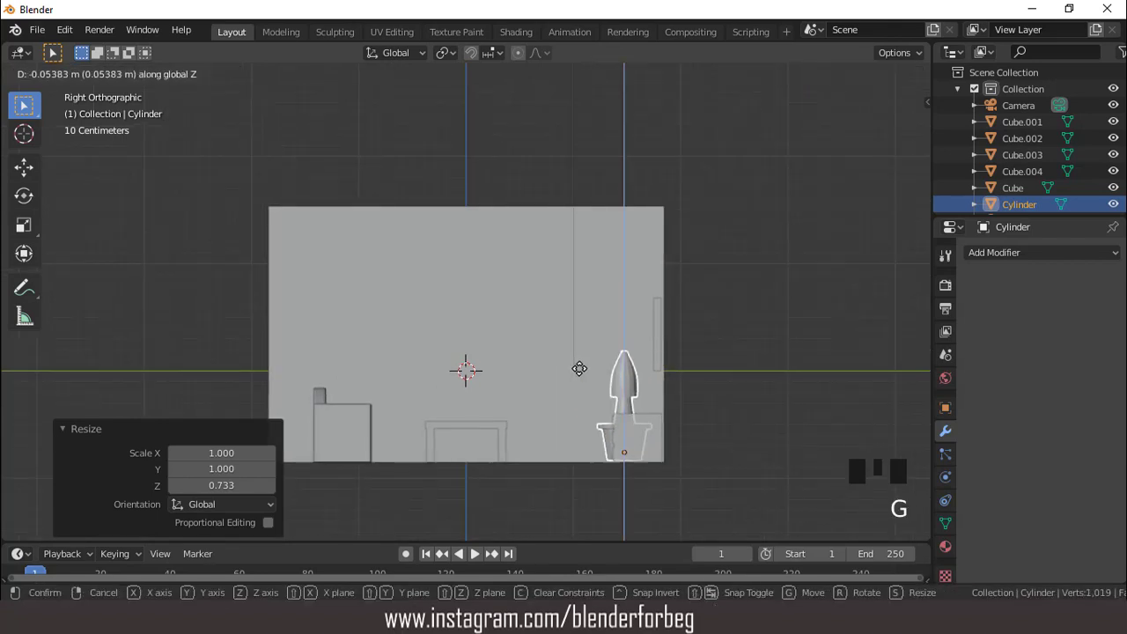
scroll(down, 3)
drag(592, 368, 640, 191)
Step: Check the room through the scene camera, orbit around it and select the room cube
key(KP_0)
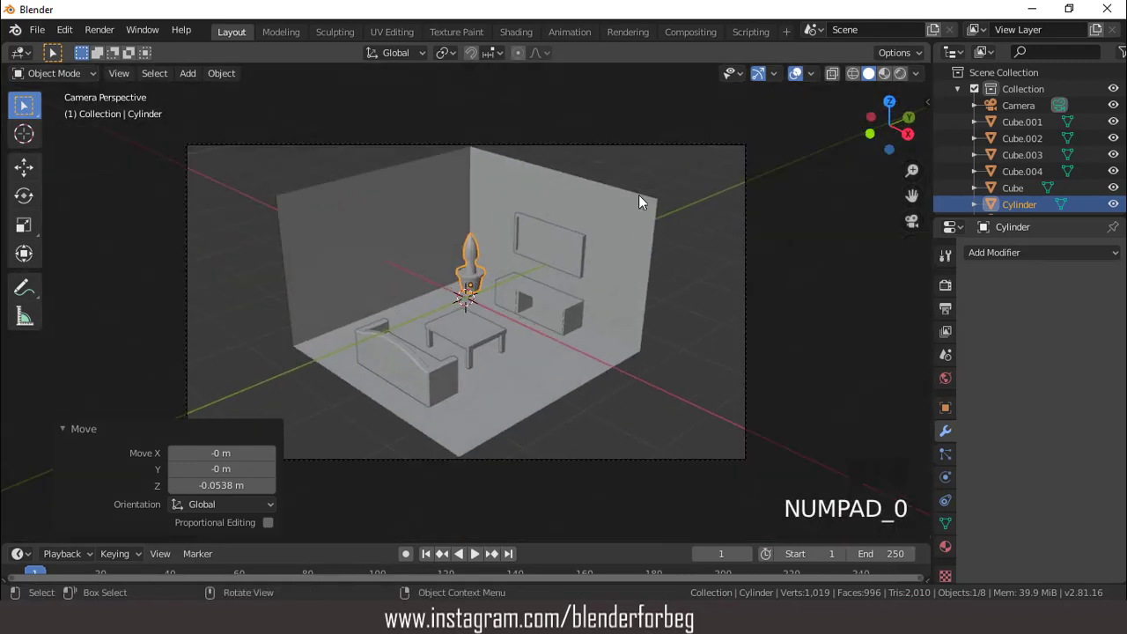
drag(808, 76, 659, 263)
scroll(up, 3)
scroll(up, 3)
scroll(down, 3)
drag(610, 267, 798, 83)
click(798, 79)
scroll(up, 3)
click(463, 234)
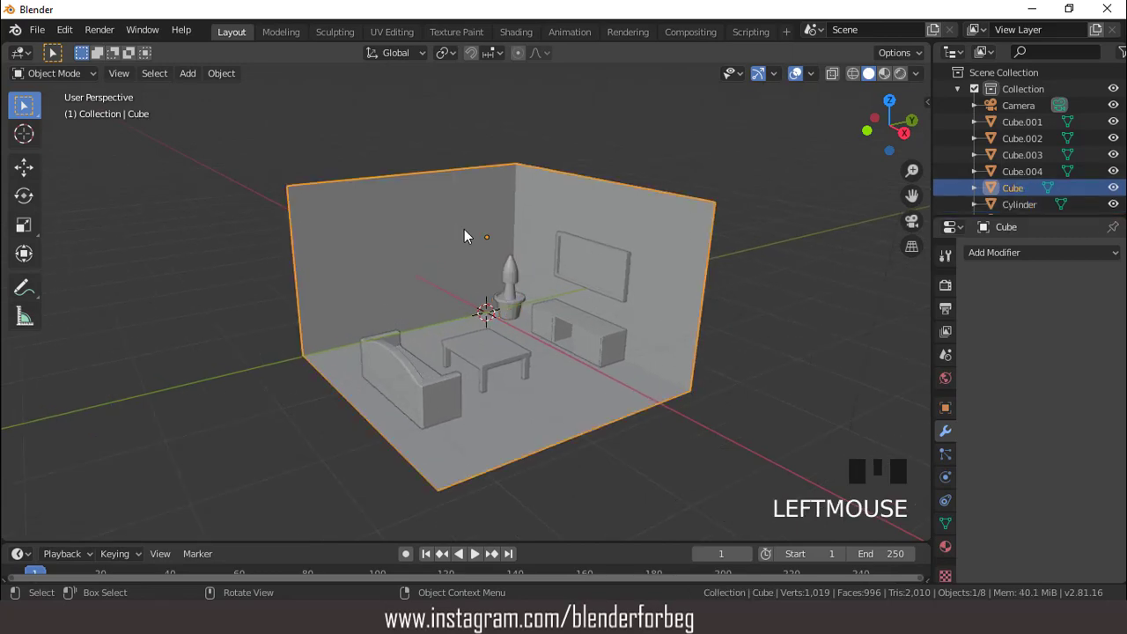
Step: In edit mode, narrow the inset left-wall face to about 0.43 and stretch it taller for a window
key(Tab)
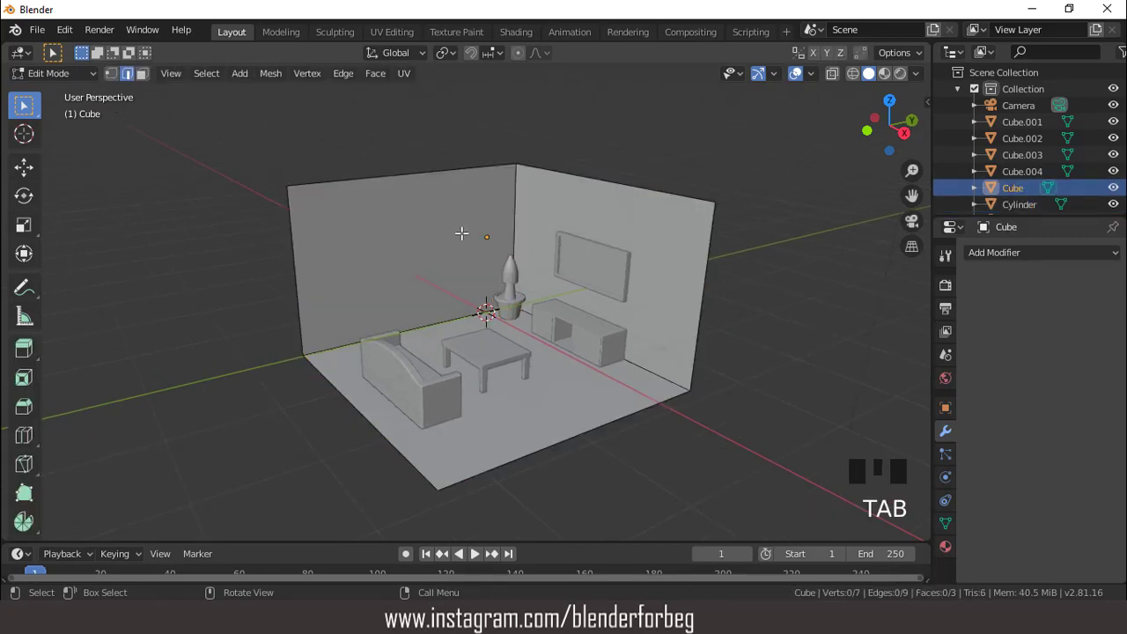
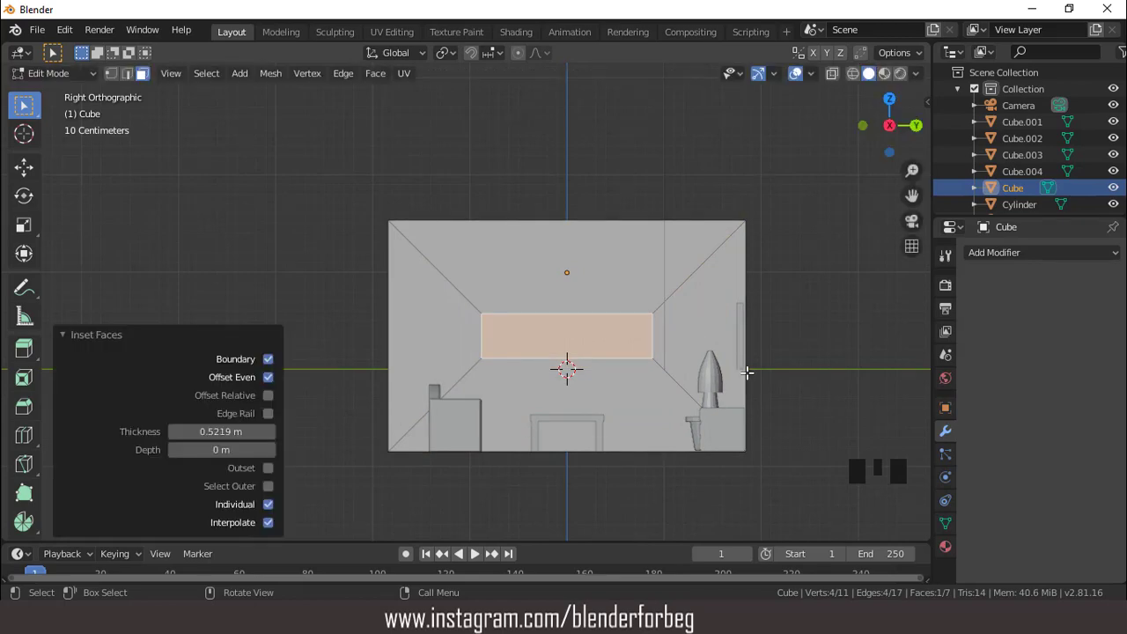
key(s)
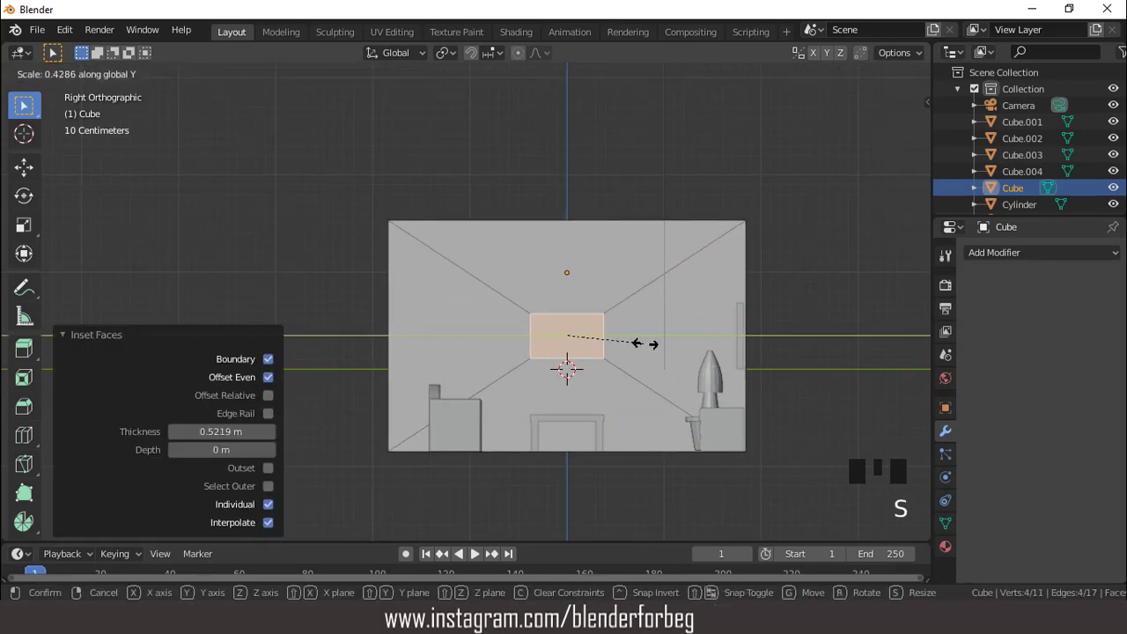
key(s)
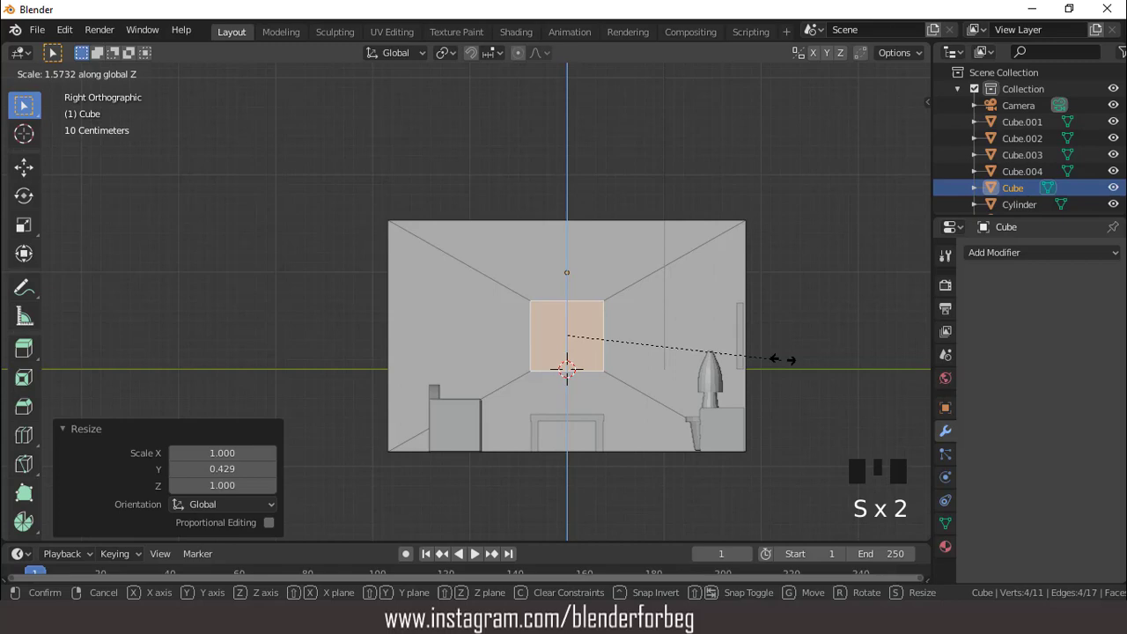
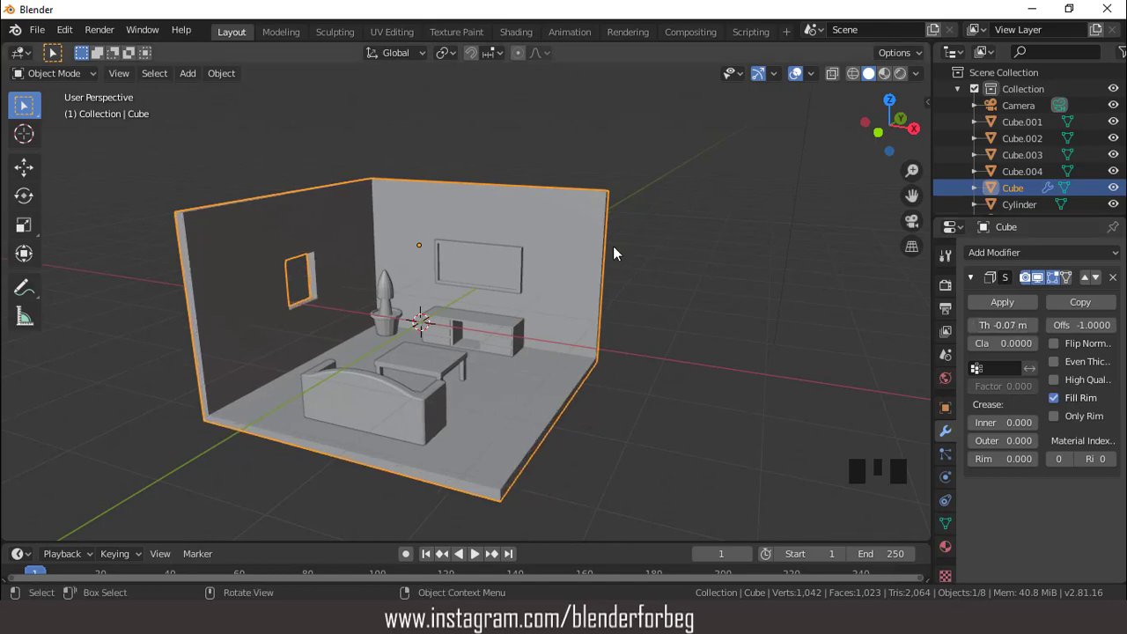
Step: Check the 0.06 m thick walls and framed window through the camera and return the room to object mode
key(KP_0)
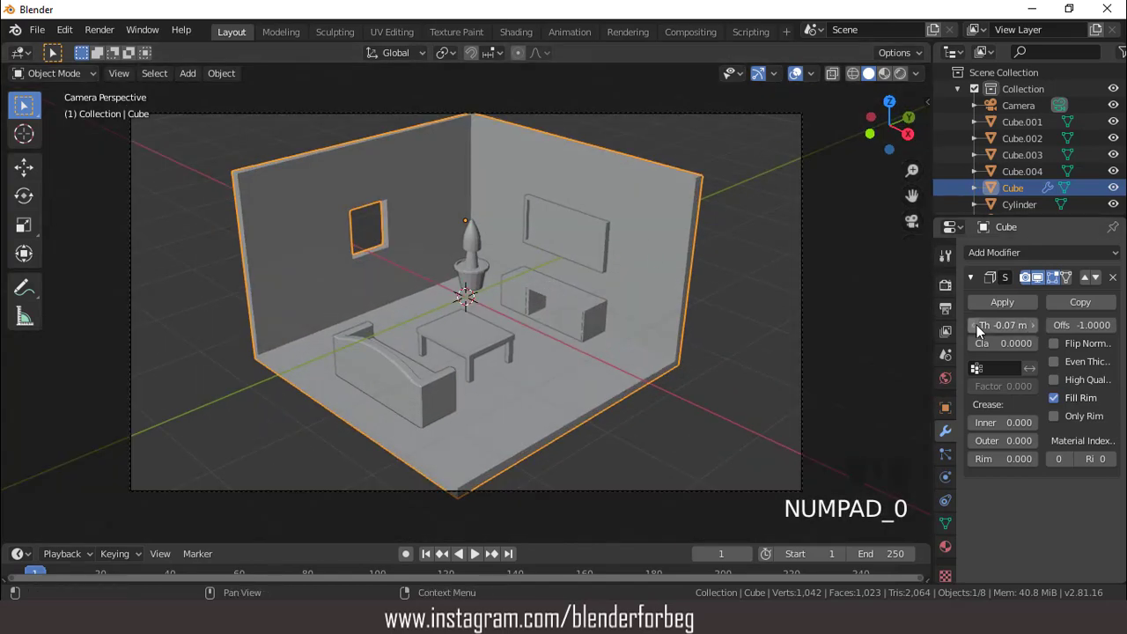
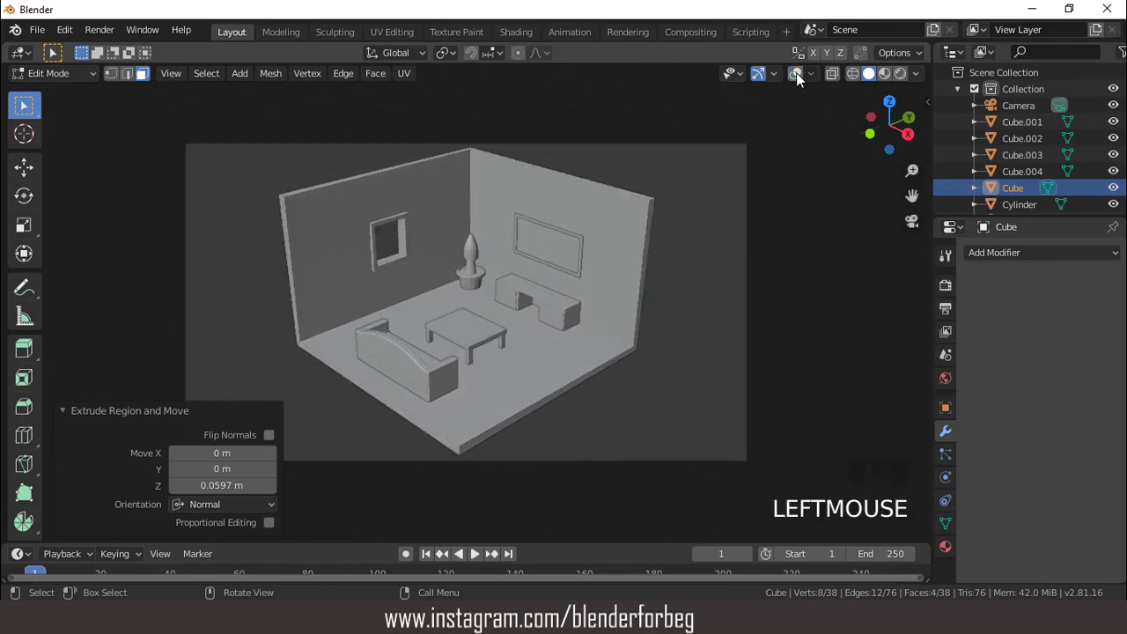
click(801, 73)
scroll(down, 3)
key(Tab)
scroll(up, 3)
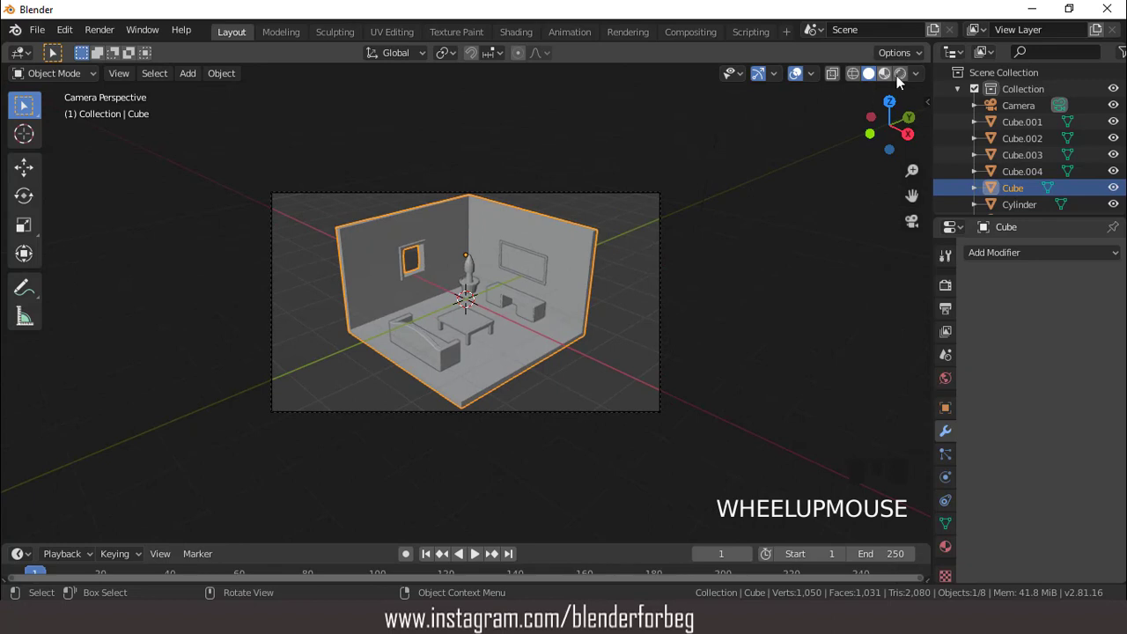
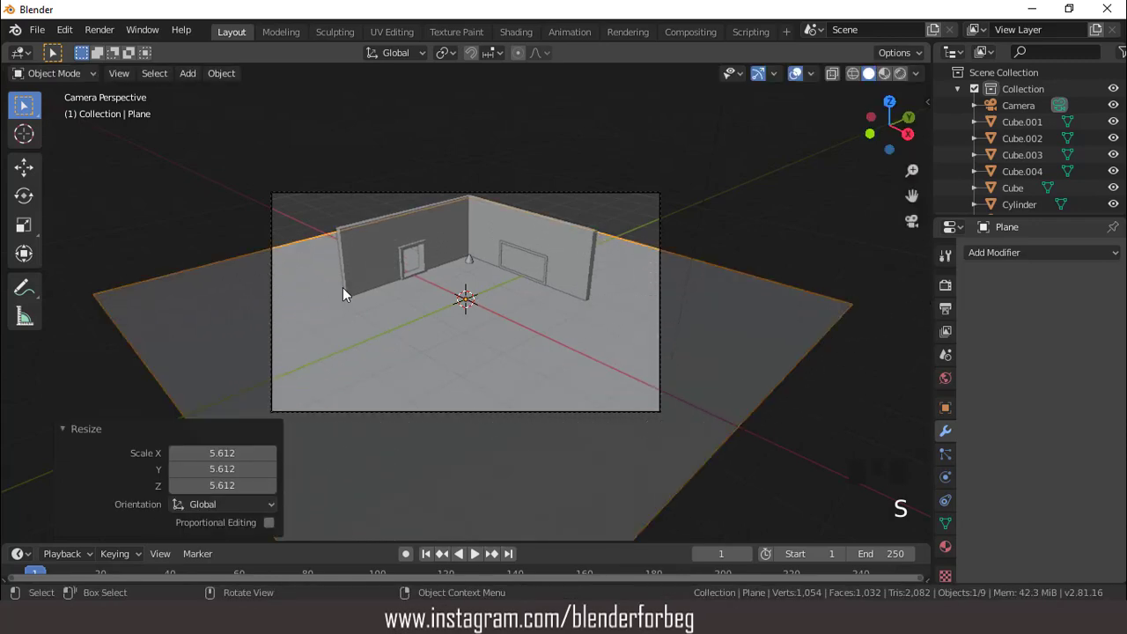
Step: Lower the ground plane just beneath the room's floor and shrink it somewhat
key(KP_0)
key(g)
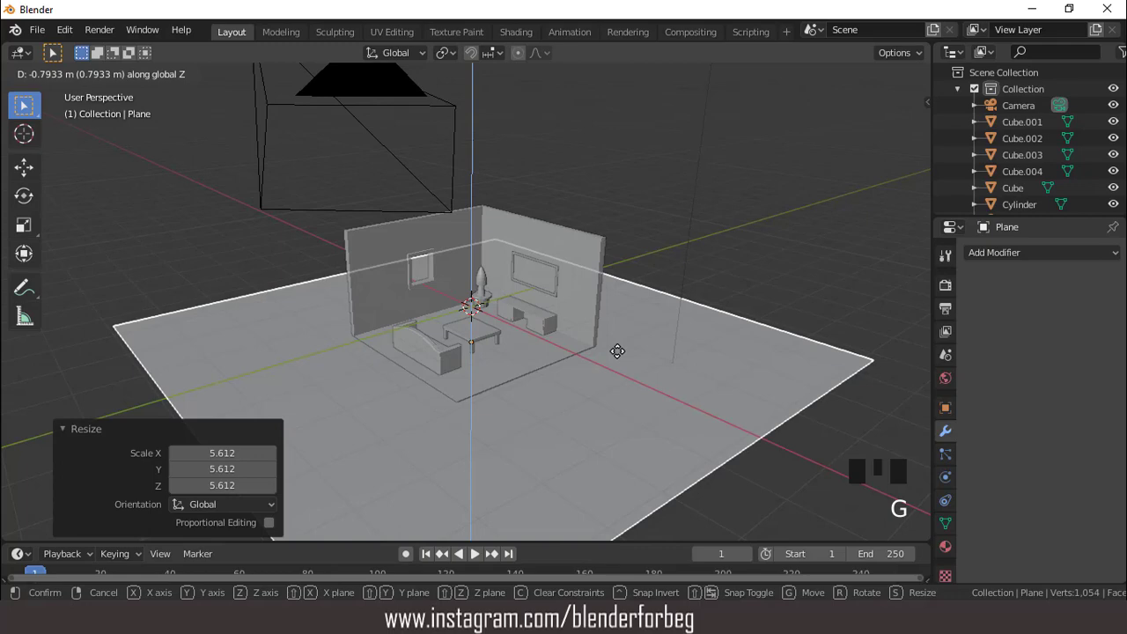
scroll(down, 3)
key(s)
key(KP_0)
Step: Switch the viewport to Rendered shading to preview lighting and shadows, then leave camera view
scroll(down, 3)
scroll(up, 3)
click(907, 81)
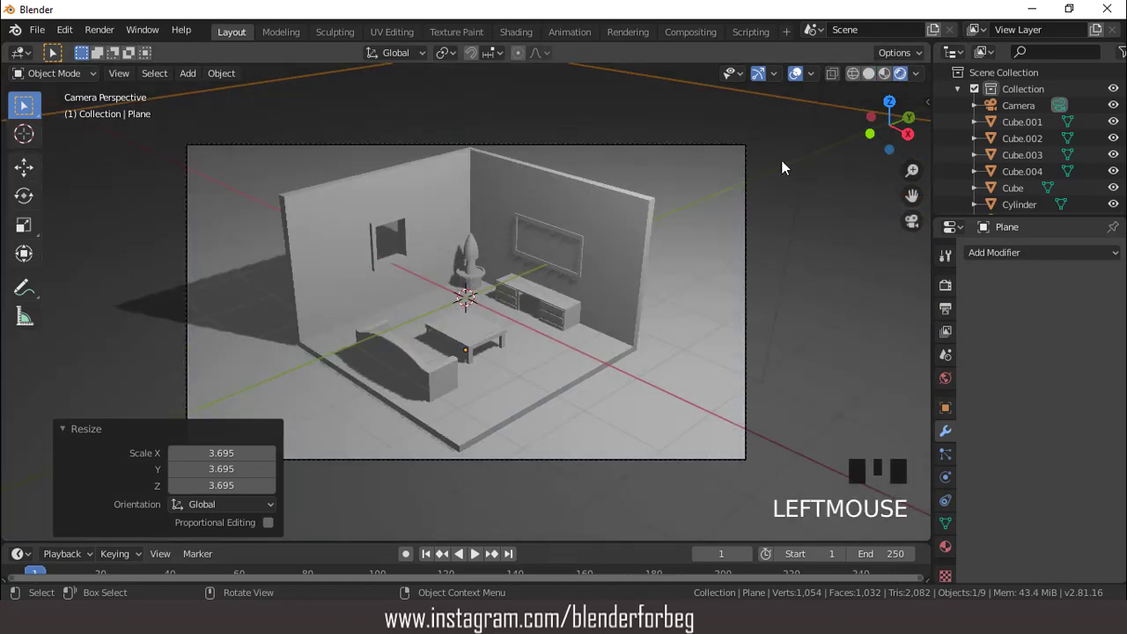
key(KP_0)
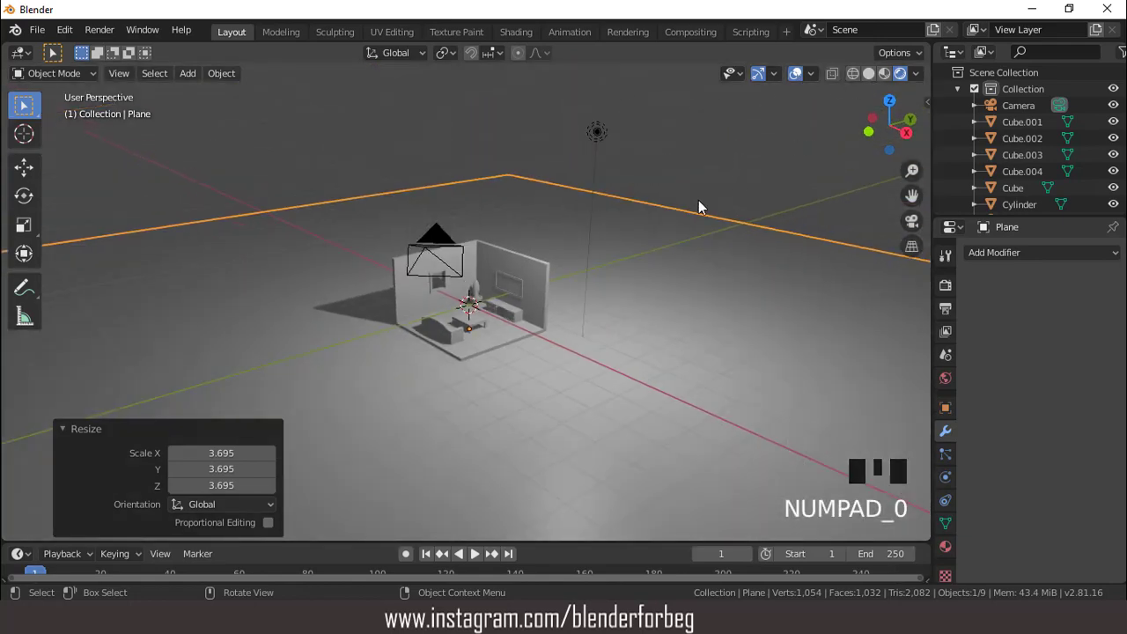
Step: From top view, make the lamp an Area light and move it to a new spot over the room
key(KP_7)
click(567, 244)
click(950, 484)
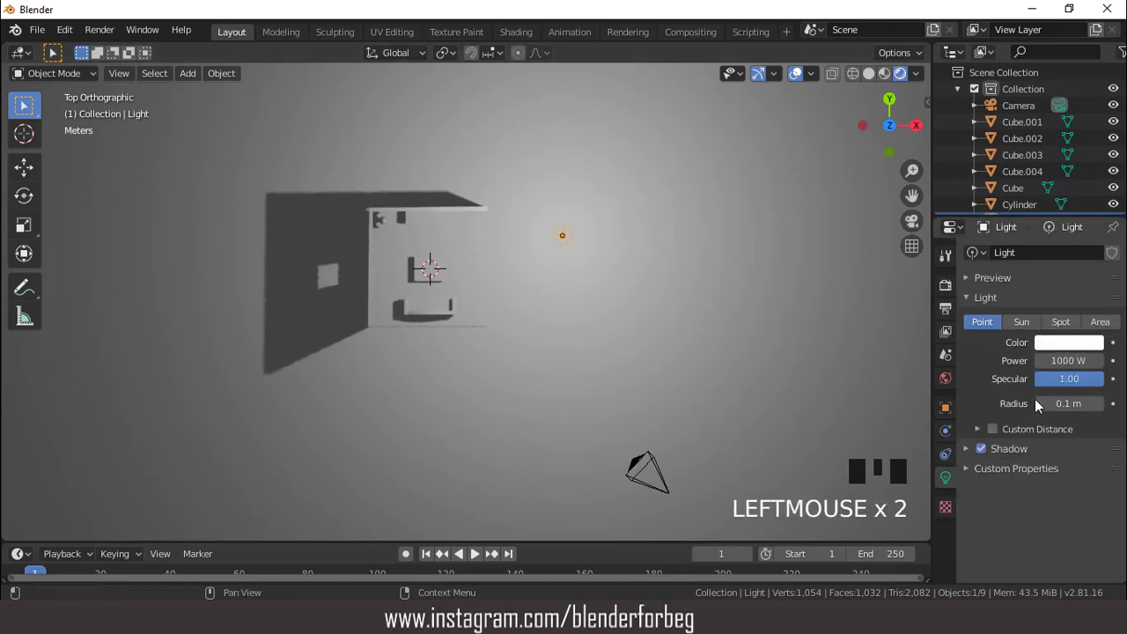
click(1110, 325)
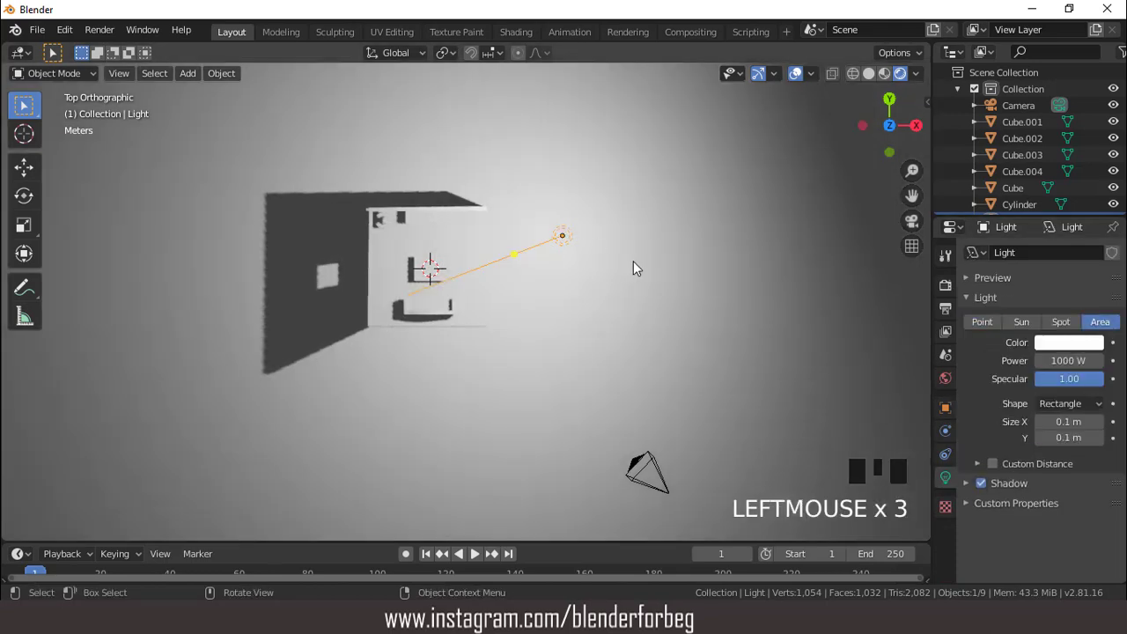
key(g)
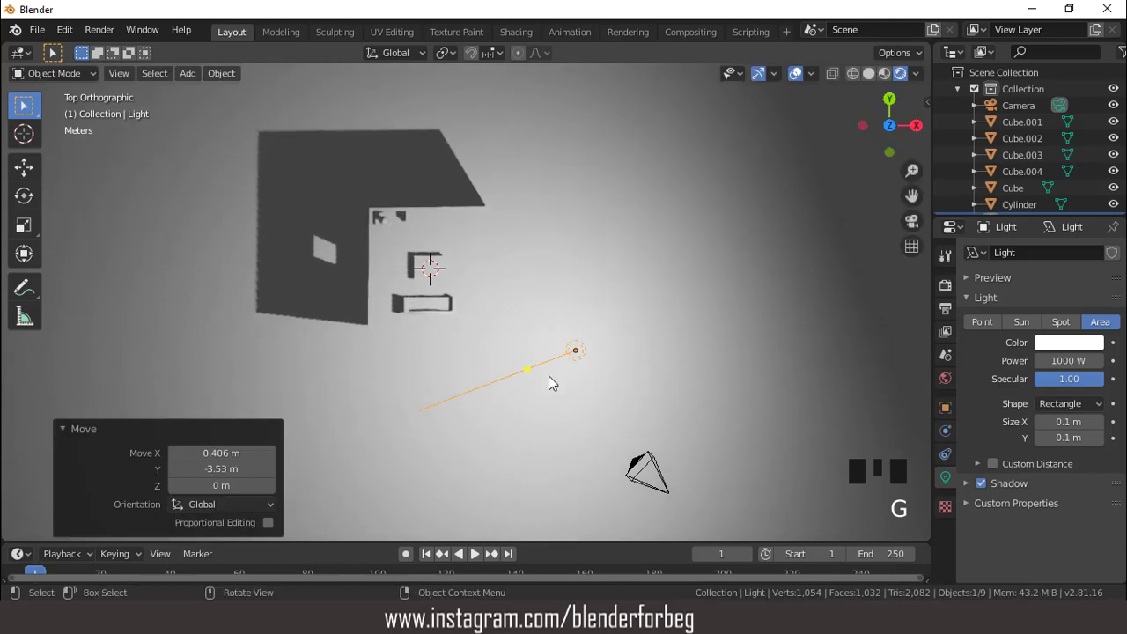
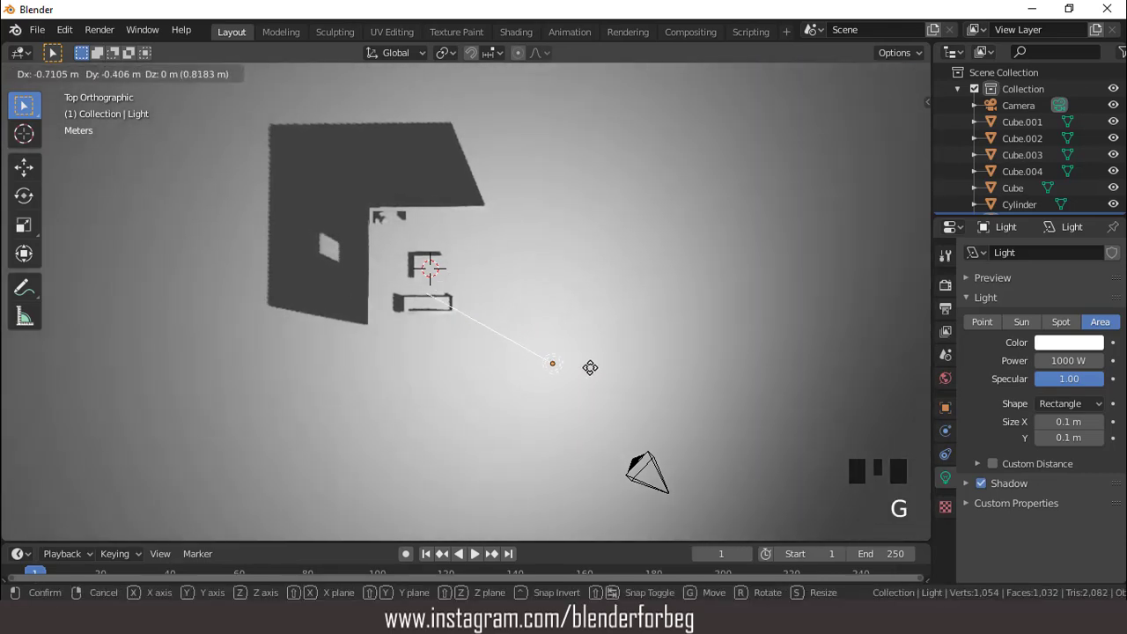
Step: Return to solid shading and check the lit room through the scene camera
key(KP_0)
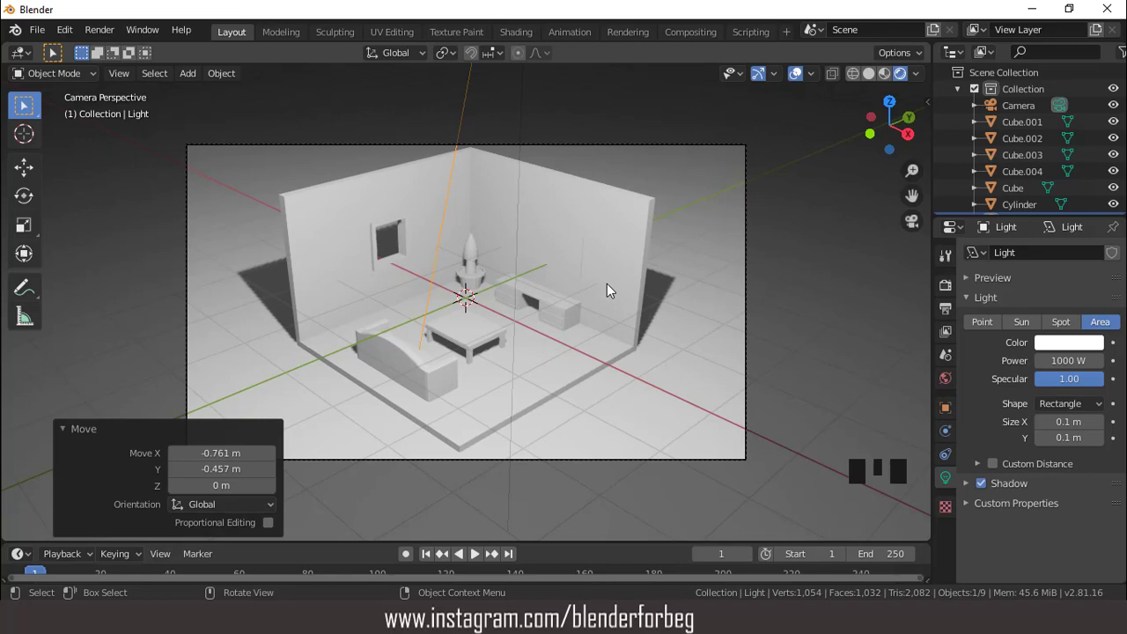
key(KP_0)
drag(536, 260, 527, 243)
scroll(up, 3)
drag(500, 224, 875, 81)
click(874, 81)
scroll(up, 3)
drag(664, 268, 682, 349)
scroll(down, 3)
key(KP_0)
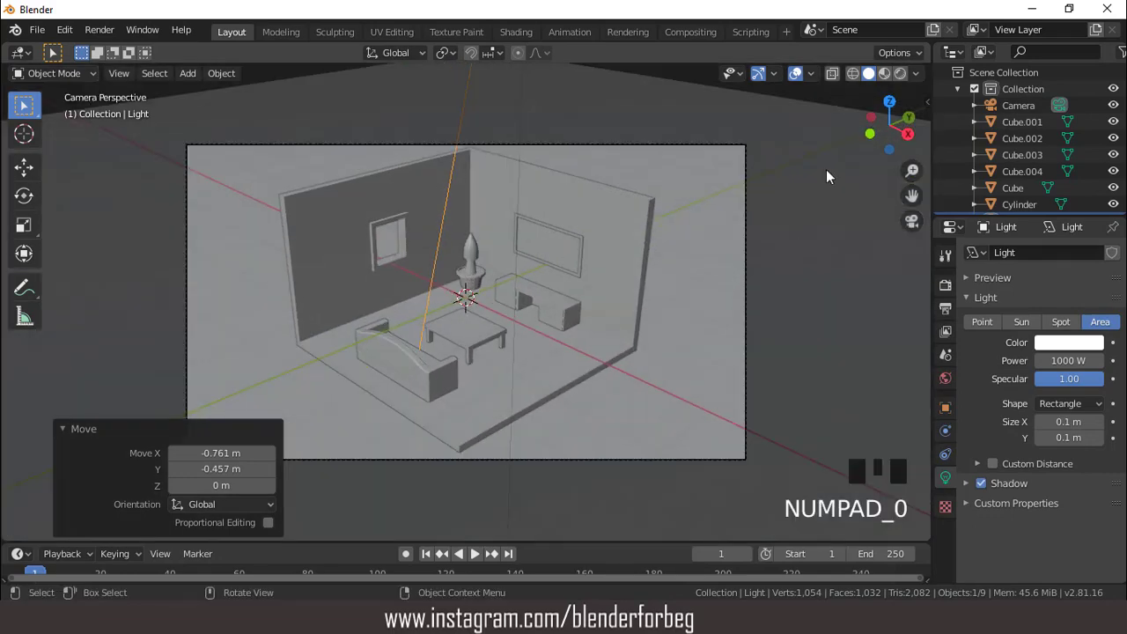
Step: Preview the scene in rendered shading and dim the area light's power to 700 W
click(804, 83)
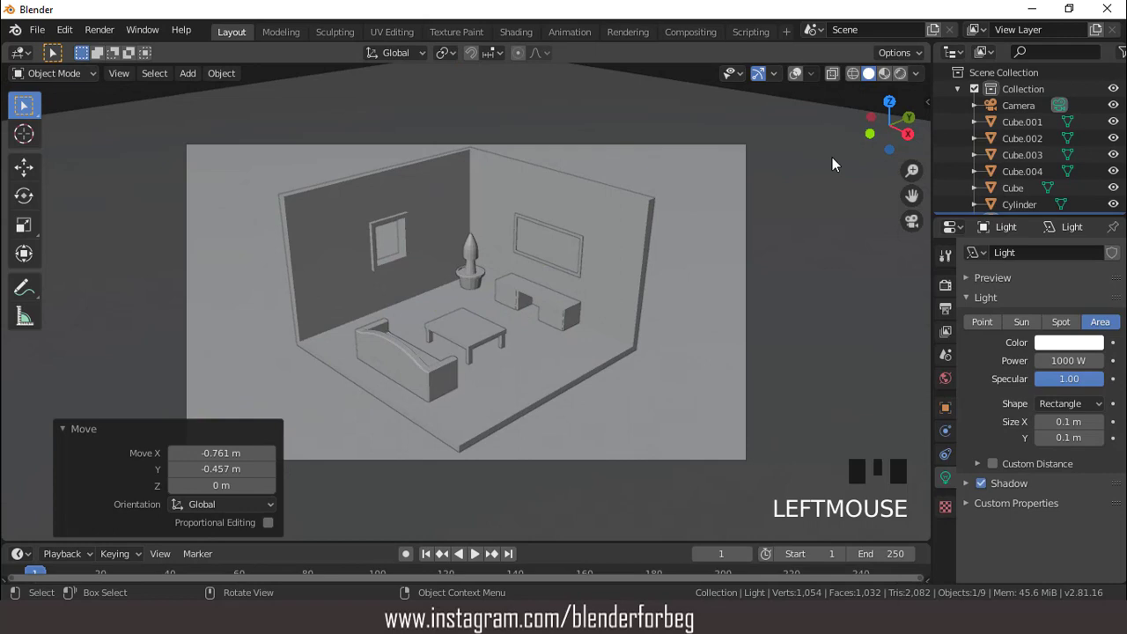
click(677, 226)
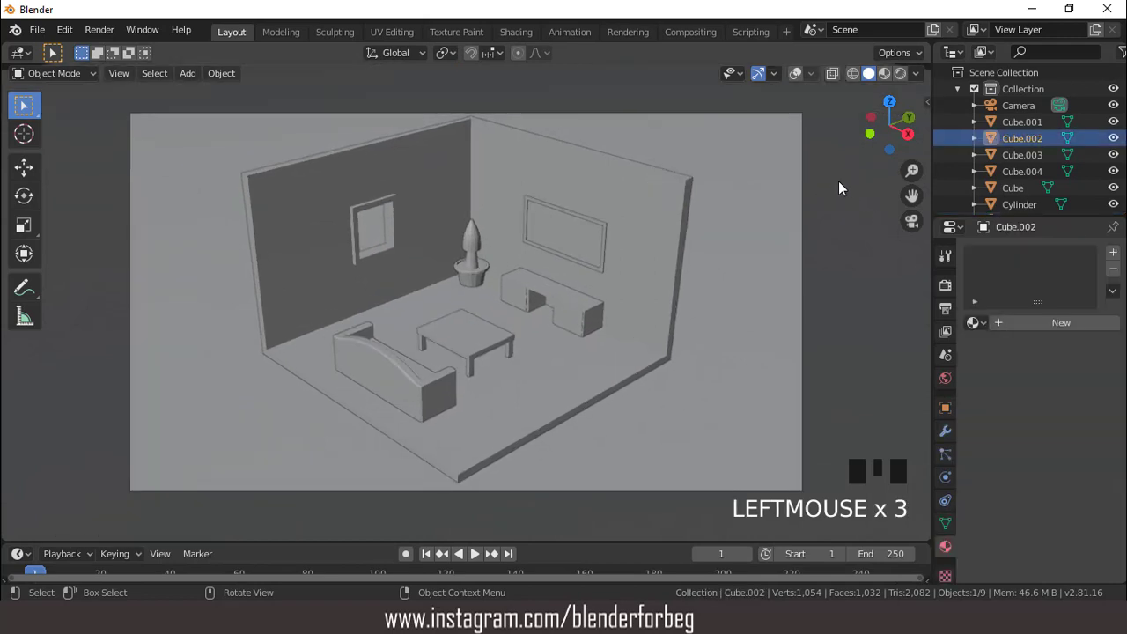
click(906, 82)
scroll(down, 3)
click(1026, 190)
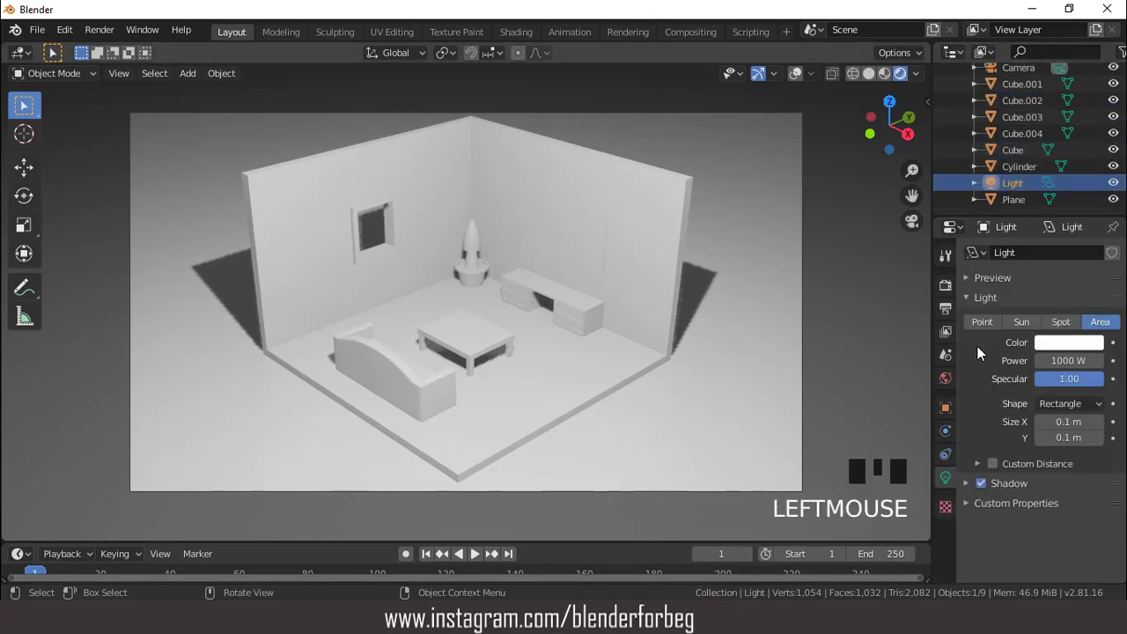
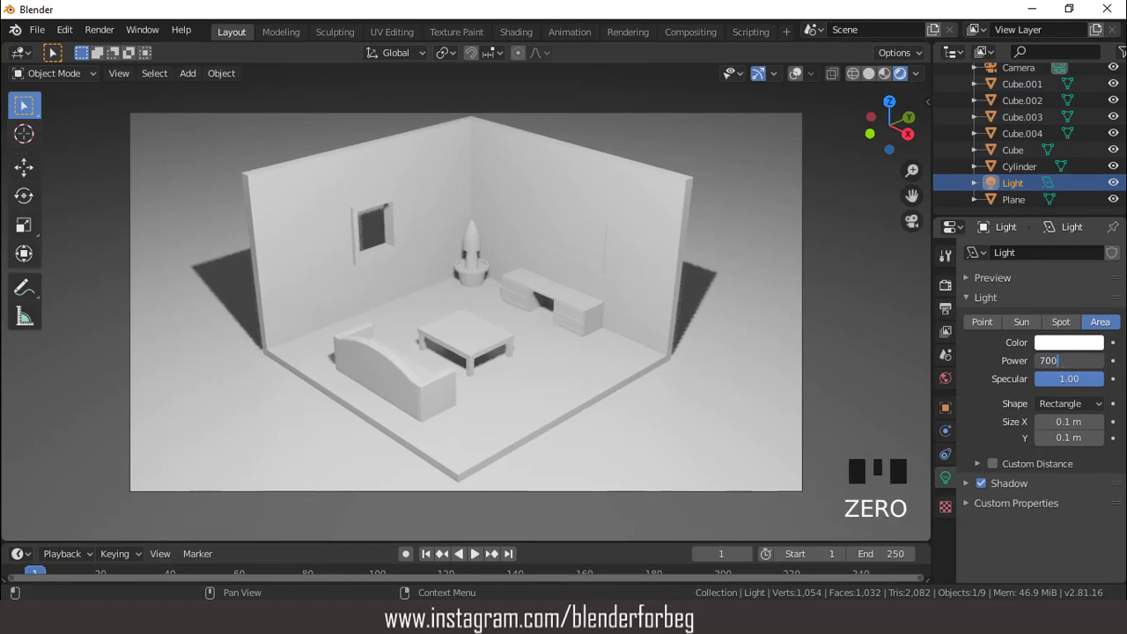
scroll(down, 3)
scroll(up, 3)
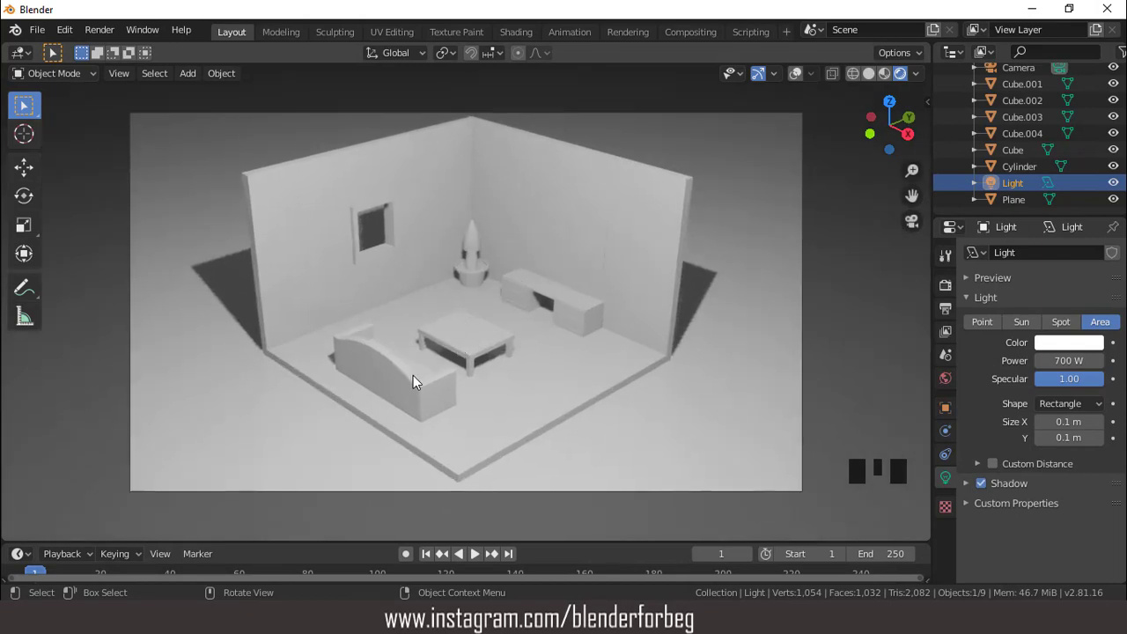
Step: Restore the overlays and select the room cube to edit its window frame
click(414, 382)
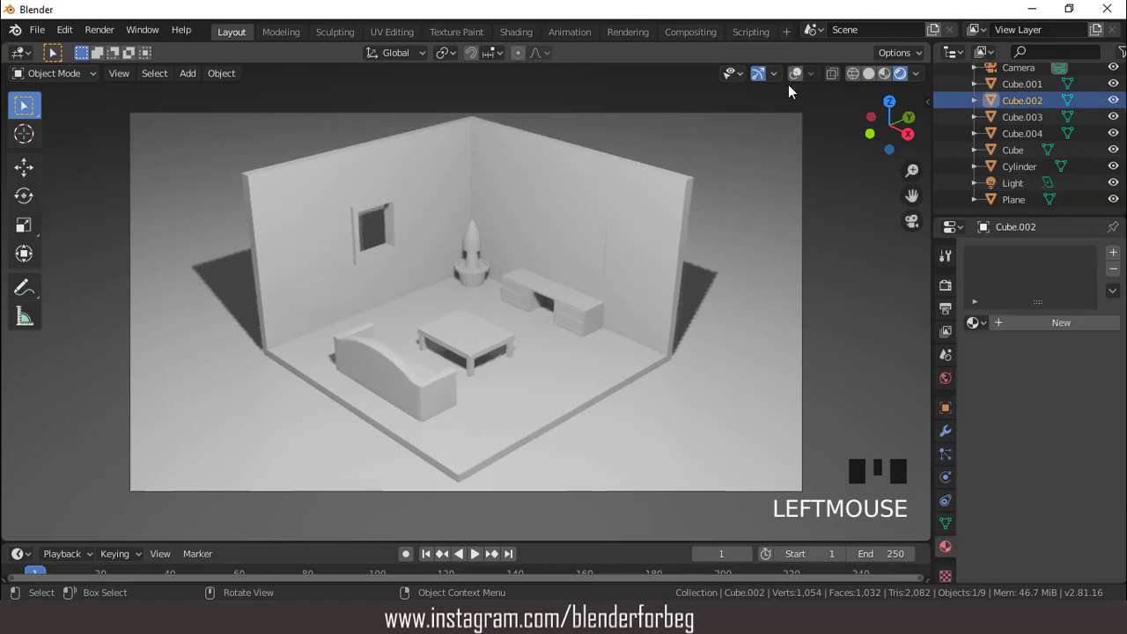
click(802, 83)
scroll(up, 3)
click(586, 396)
scroll(up, 3)
scroll(down, 3)
Step: In Edit Mode, assign the brown Material.003 to the room's floor faces via a second slot
key(Tab)
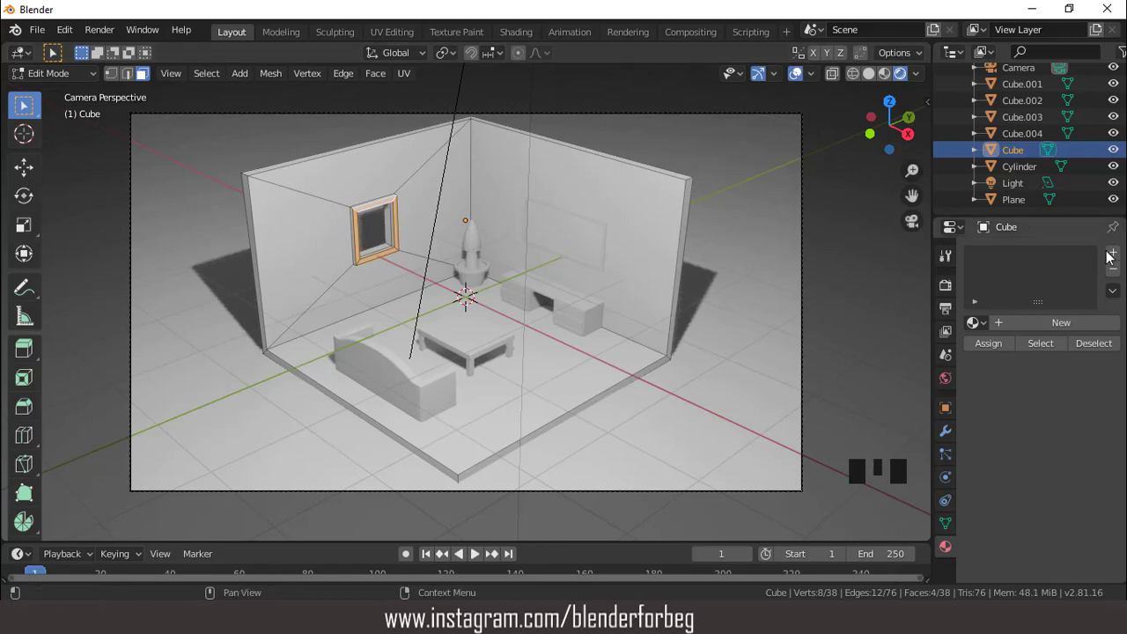
drag(1115, 257, 1033, 318)
drag(1043, 327, 1056, 387)
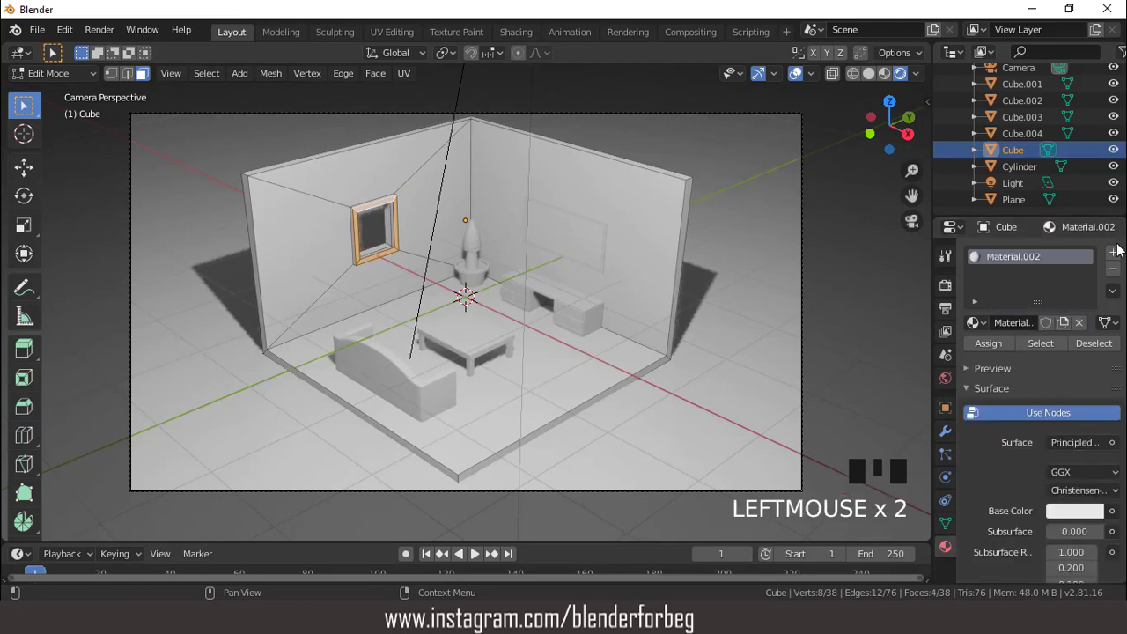
drag(1118, 262, 1044, 351)
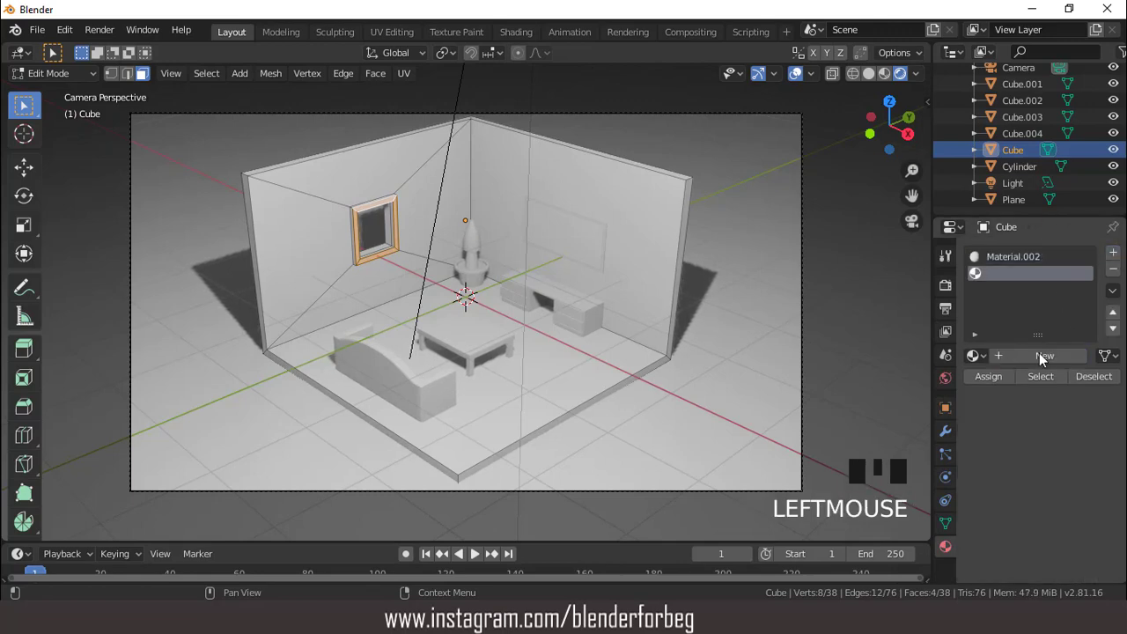
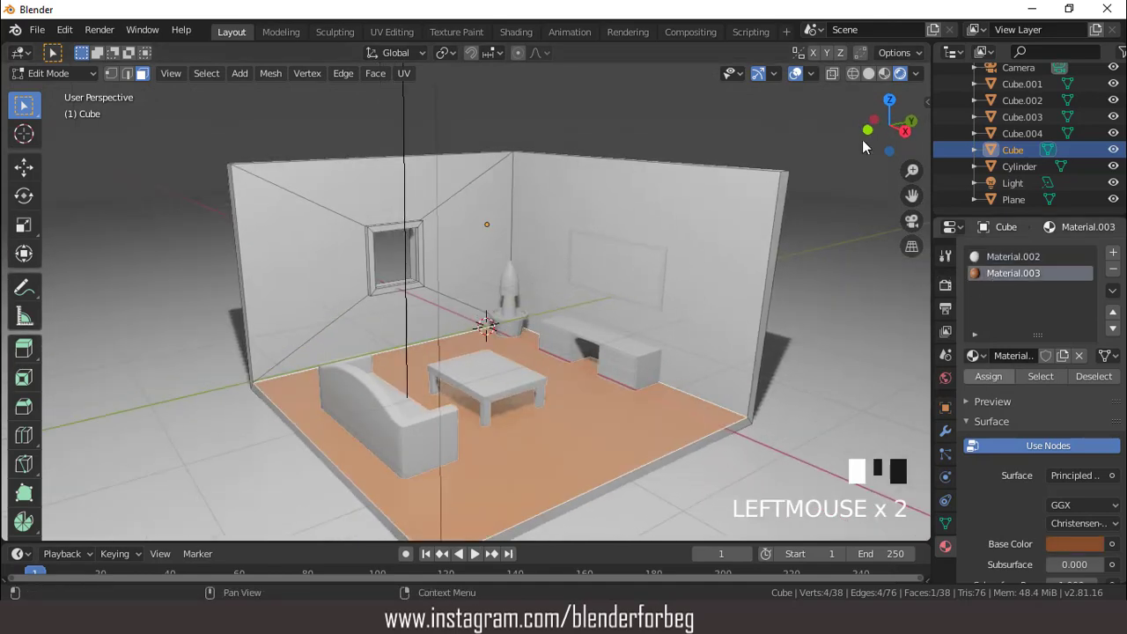
Step: Preview the brown floor against the white walls through the camera
click(803, 85)
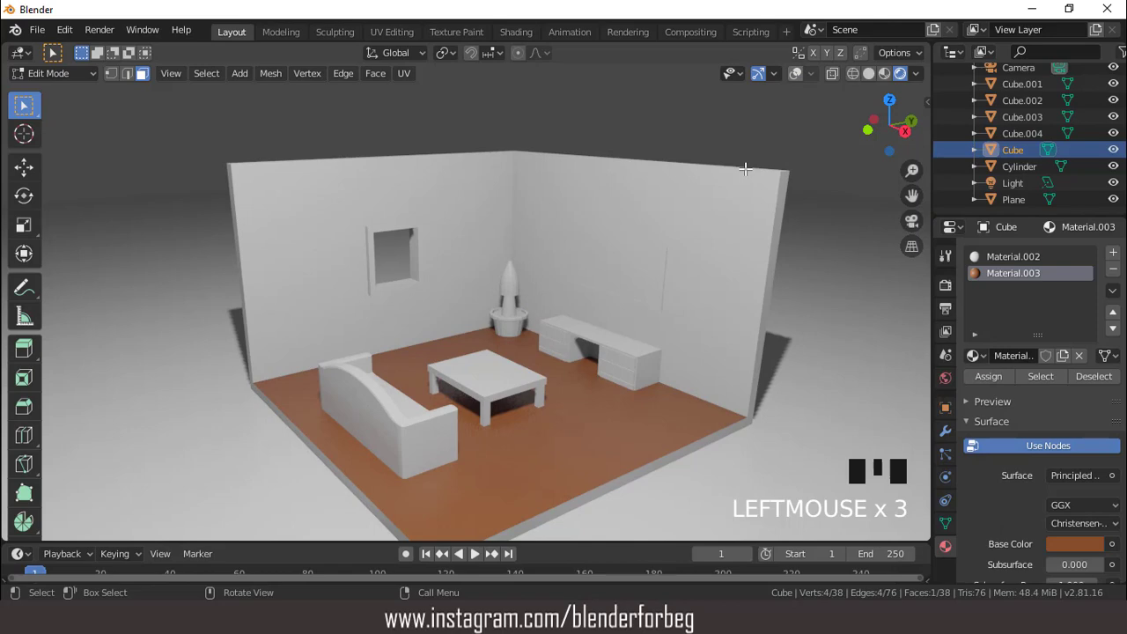
scroll(down, 3)
drag(667, 240, 667, 240)
key(KP_0)
scroll(up, 3)
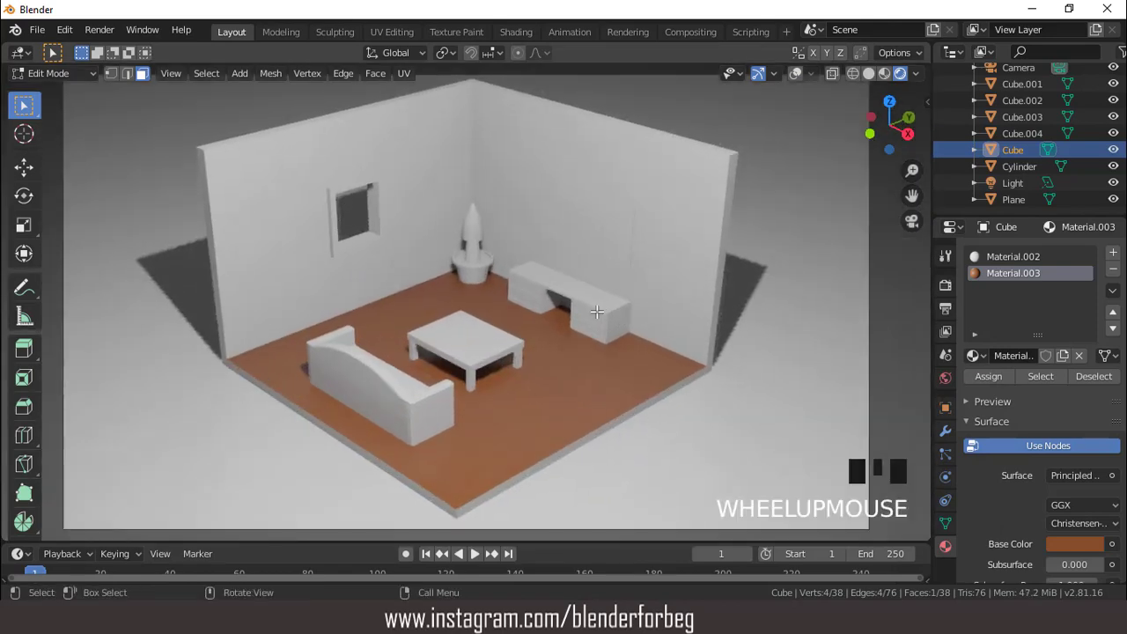
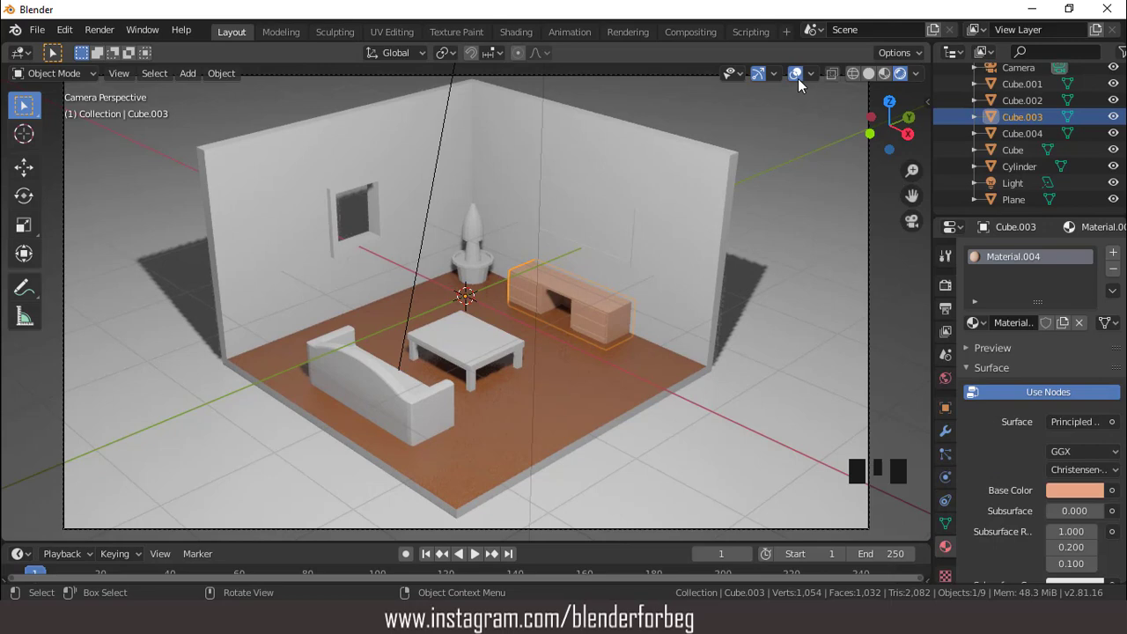
Step: Give the coffee table a new material with a reddish base colour
click(803, 83)
click(802, 83)
scroll(up, 3)
click(485, 374)
scroll(down, 3)
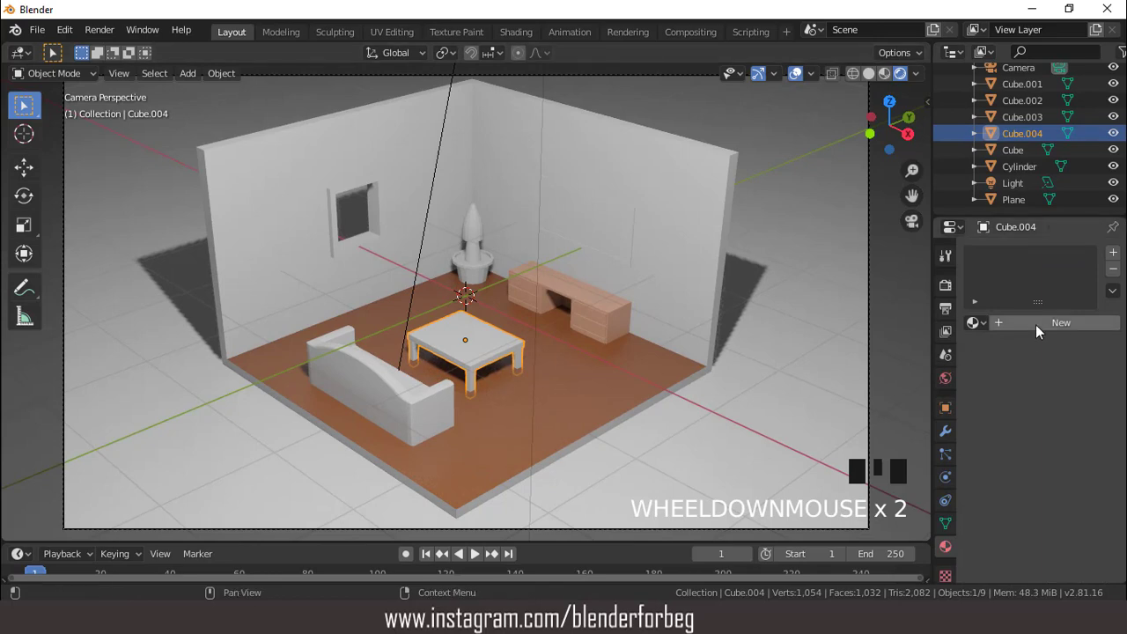
drag(1041, 325, 1083, 476)
click(1076, 502)
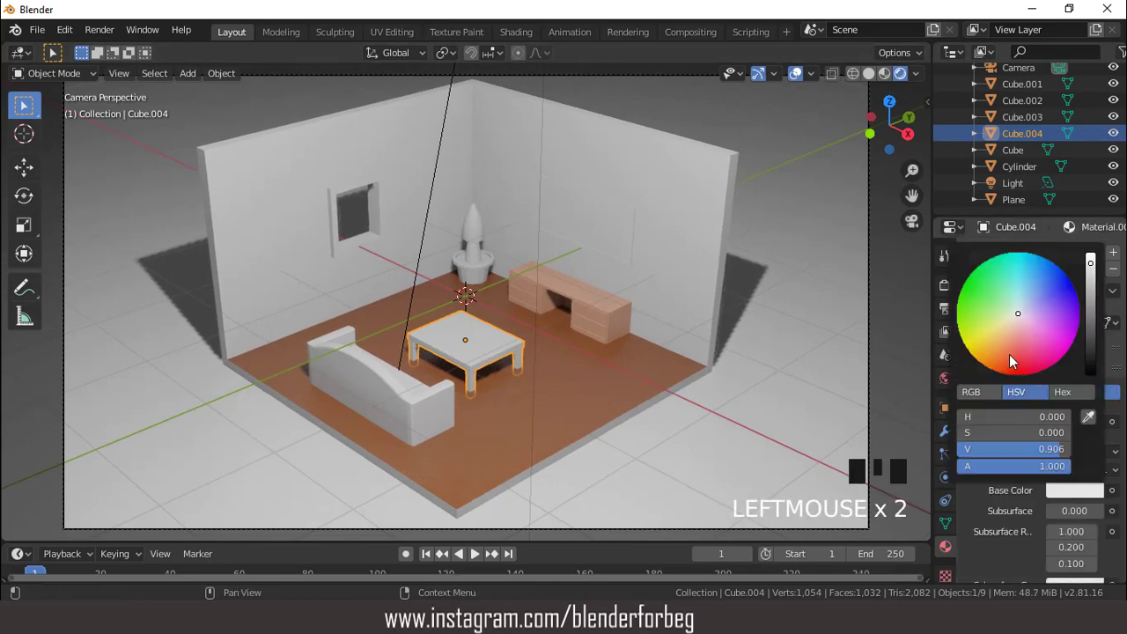
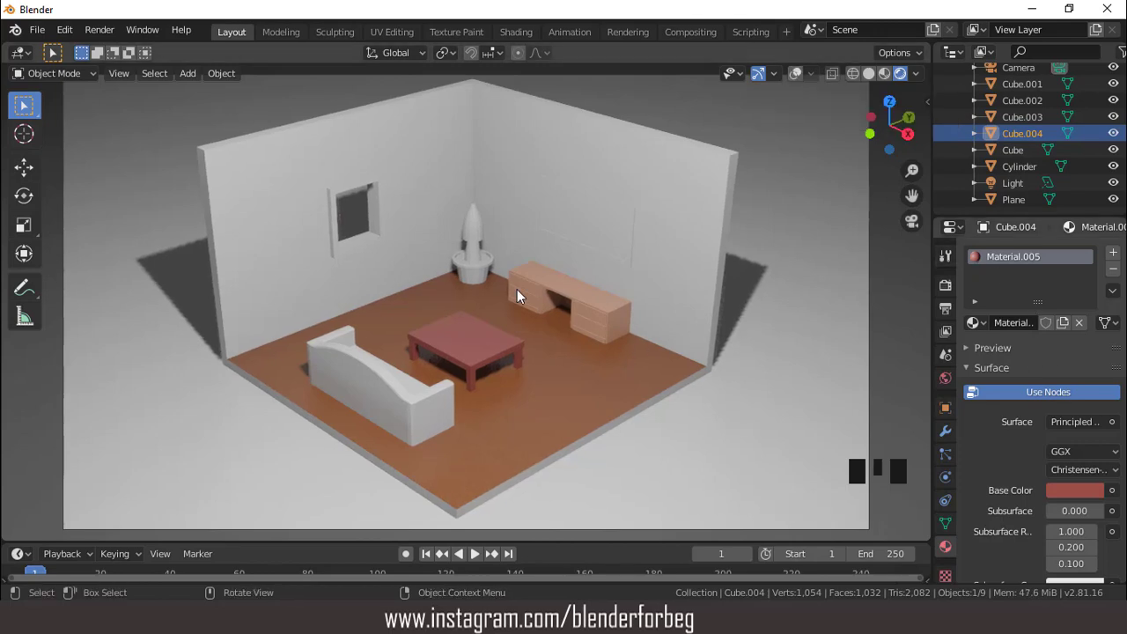
Step: Give the sofa its own new material with a red base colour and preview it
click(759, 129)
click(423, 401)
drag(1066, 335, 1083, 436)
click(1086, 500)
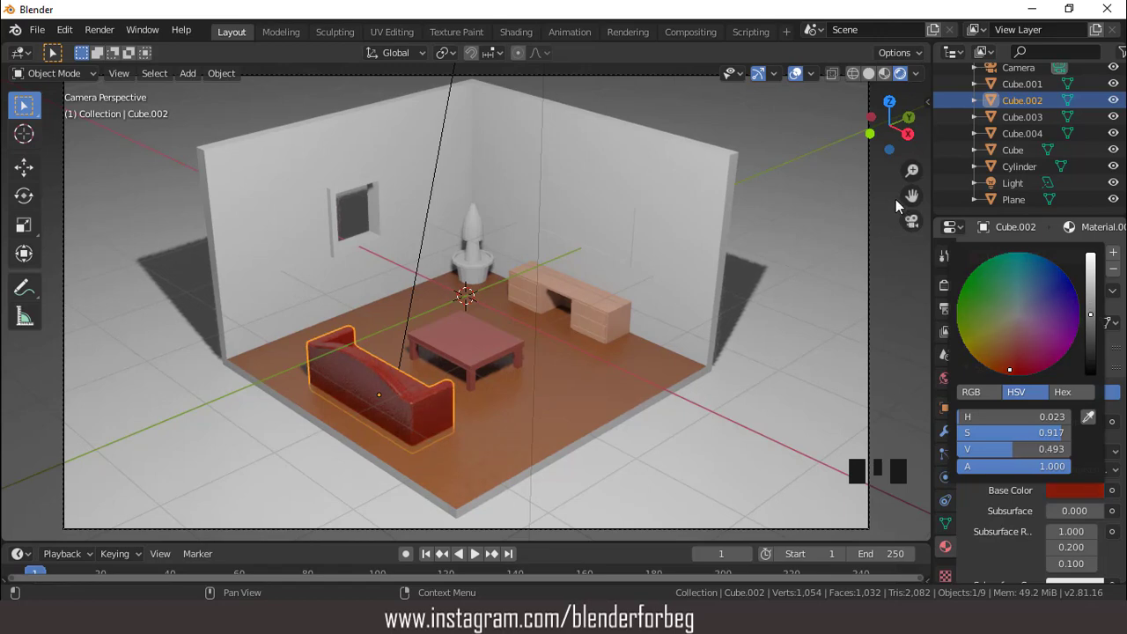
click(799, 78)
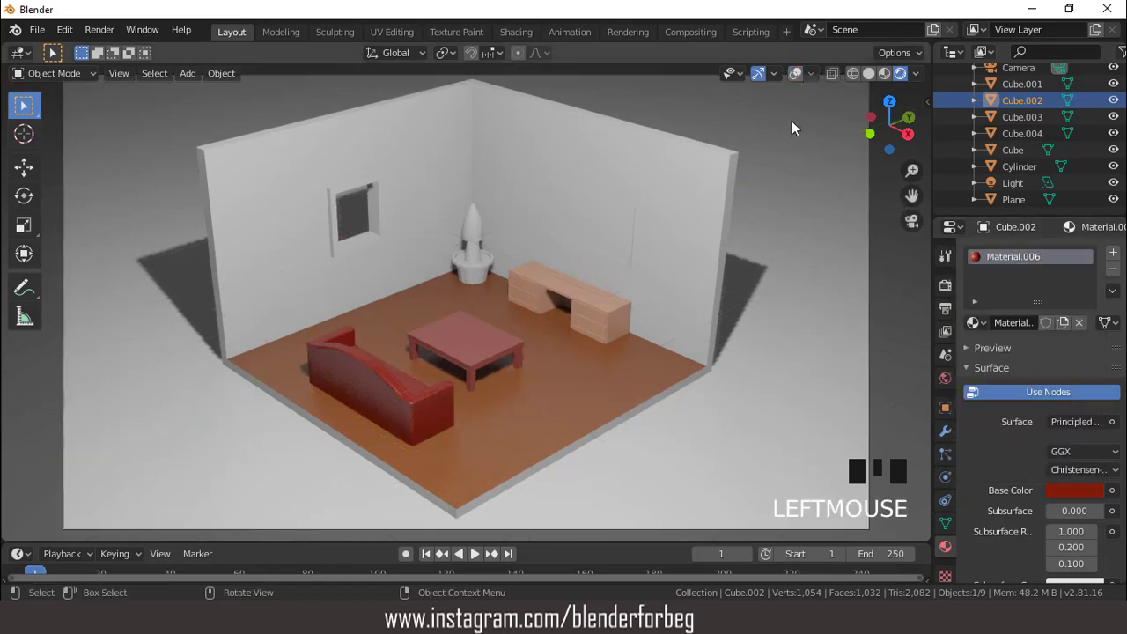
drag(644, 312, 687, 275)
key(KP_0)
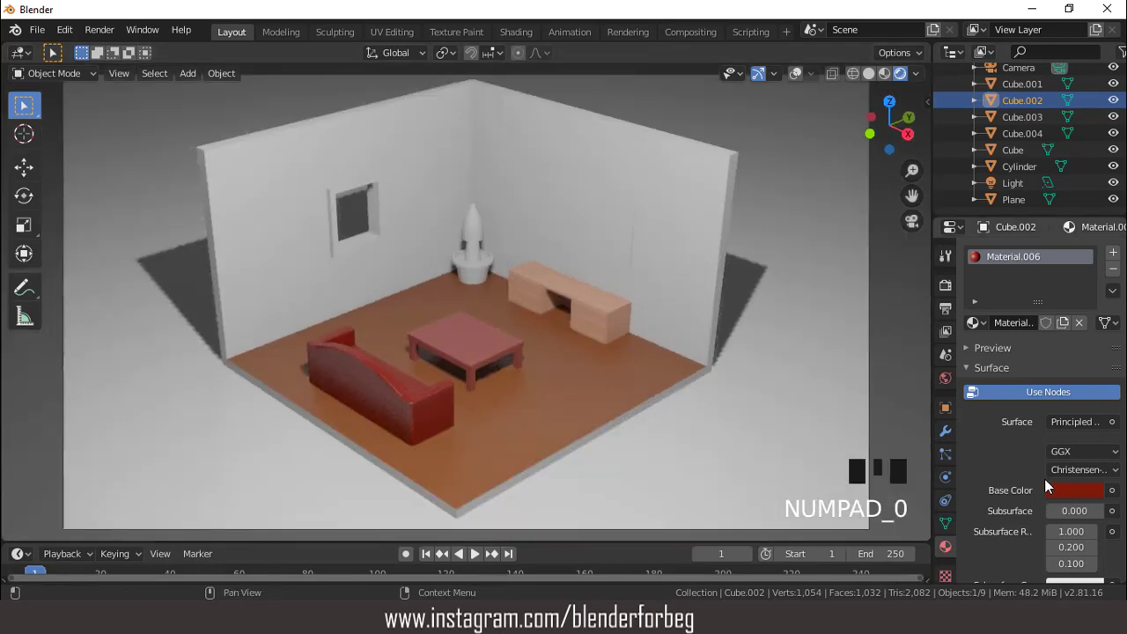
Step: Darken the sofa's base colour to a deeper red
click(1075, 490)
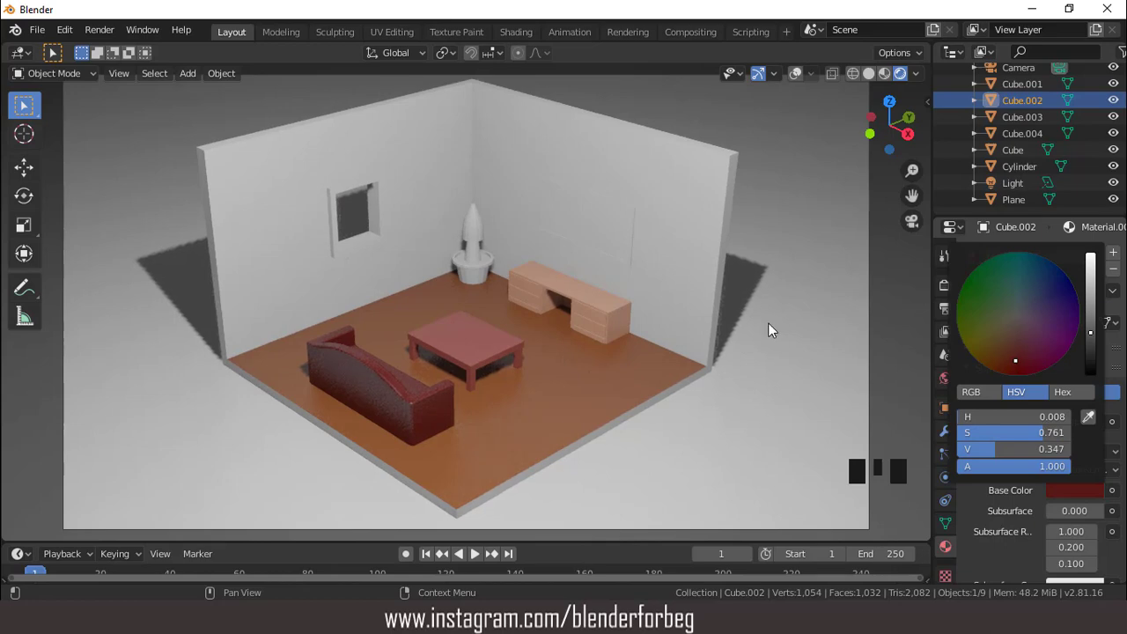
scroll(up, 3)
scroll(down, 3)
scroll(up, 3)
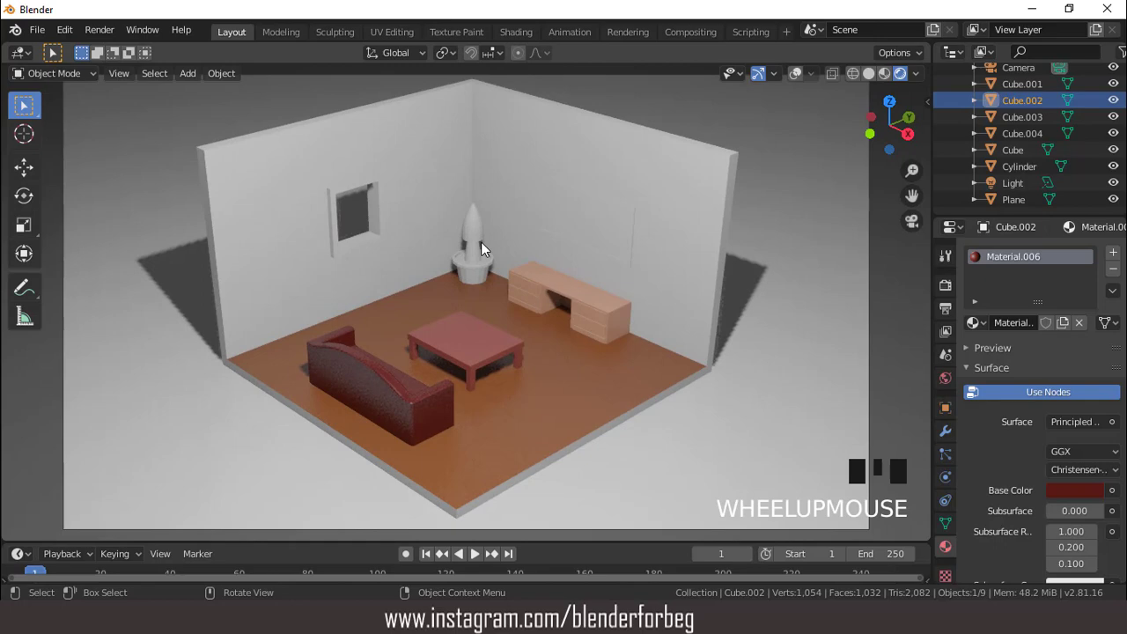
Step: Give the potted plant a new material with a dark grey base colour
click(477, 277)
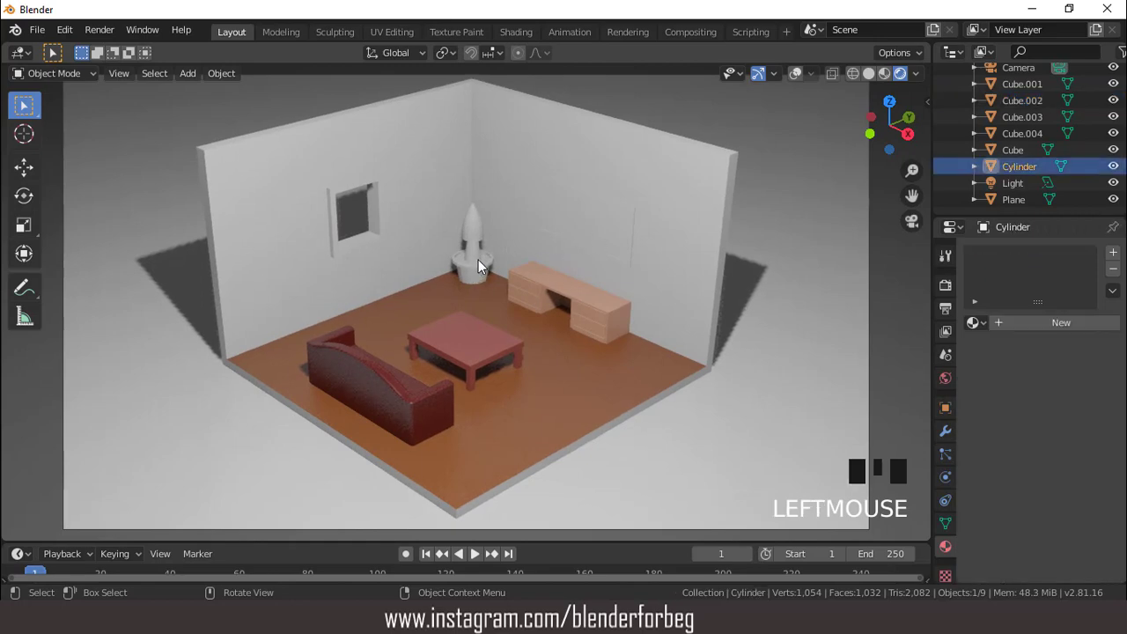
drag(797, 79, 717, 144)
scroll(up, 3)
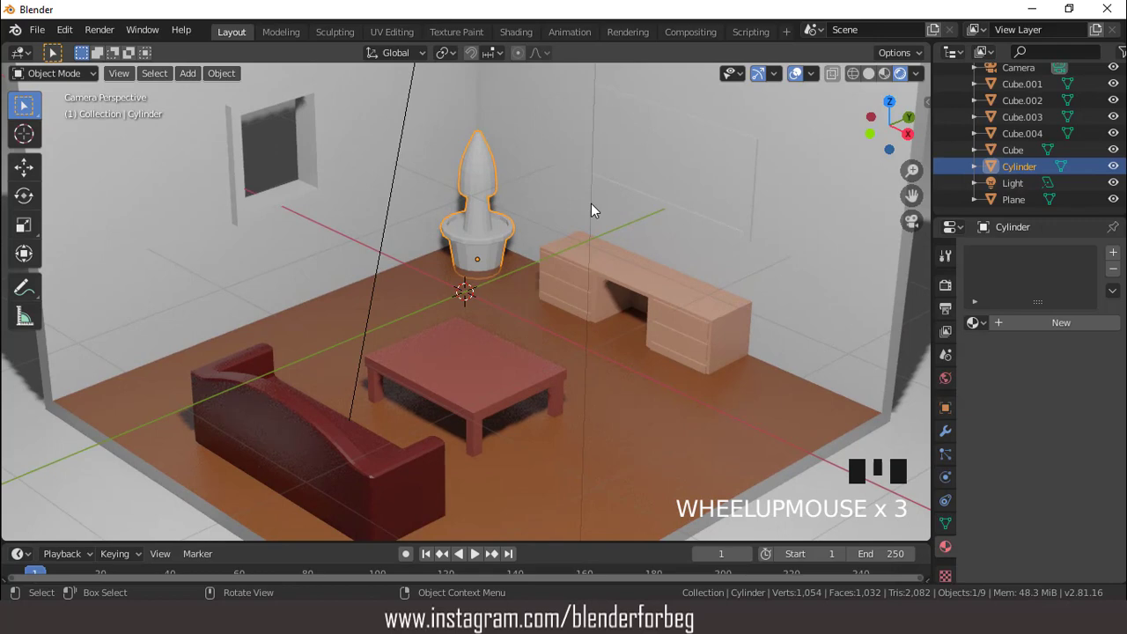
scroll(up, 3)
scroll(down, 3)
drag(1124, 256, 1046, 297)
click(1052, 330)
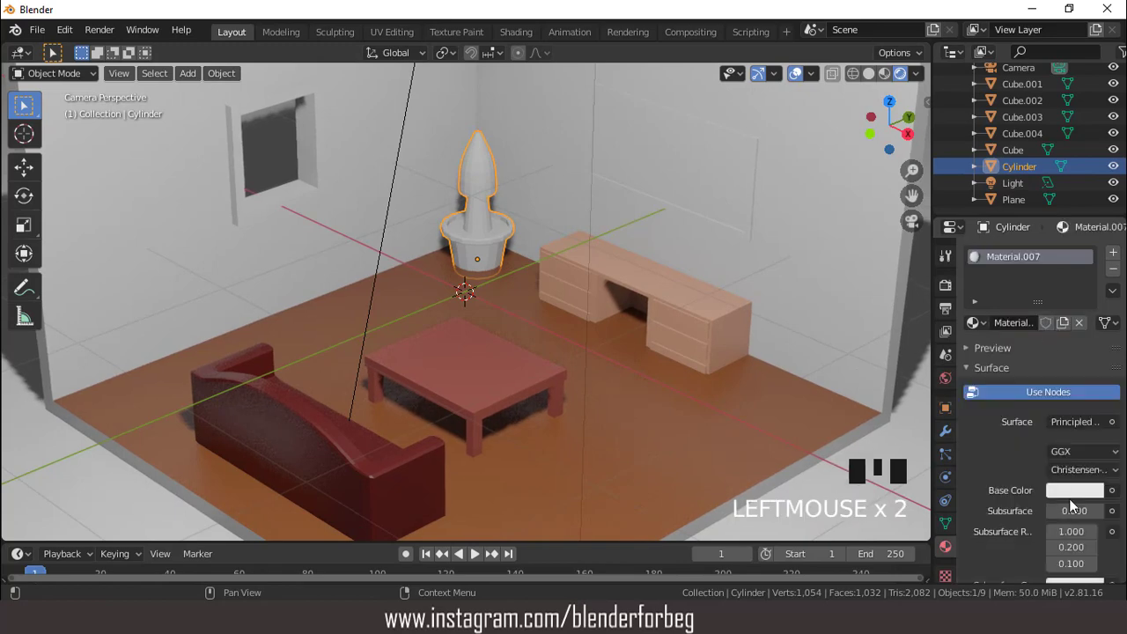
click(1076, 500)
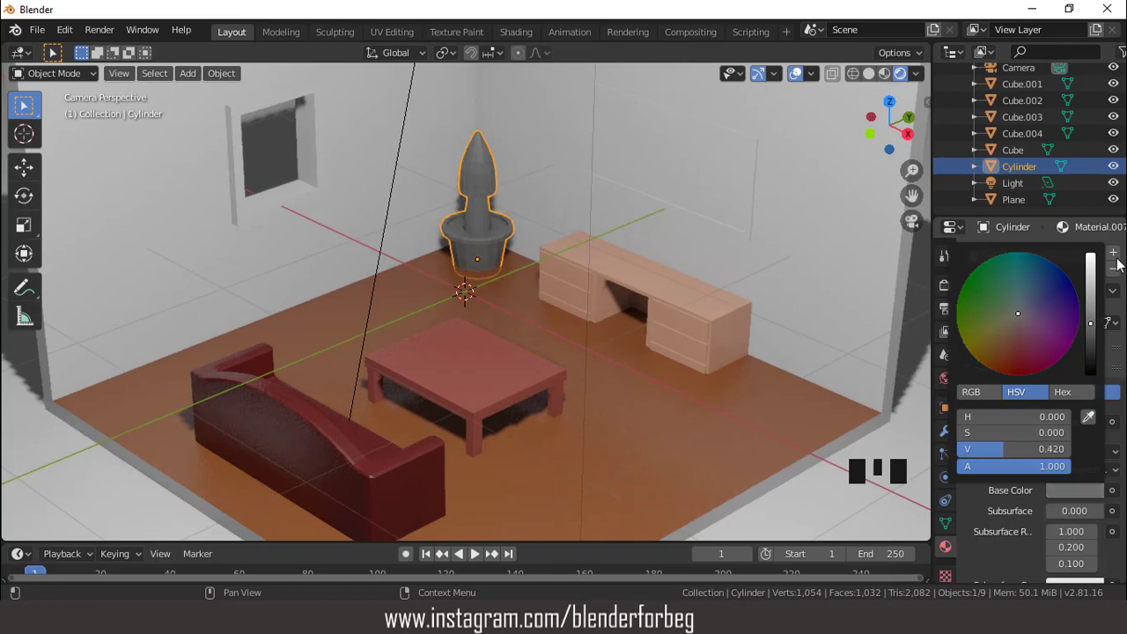
Step: Add two more material slots to the plant, one green and one orange-brown
click(1122, 260)
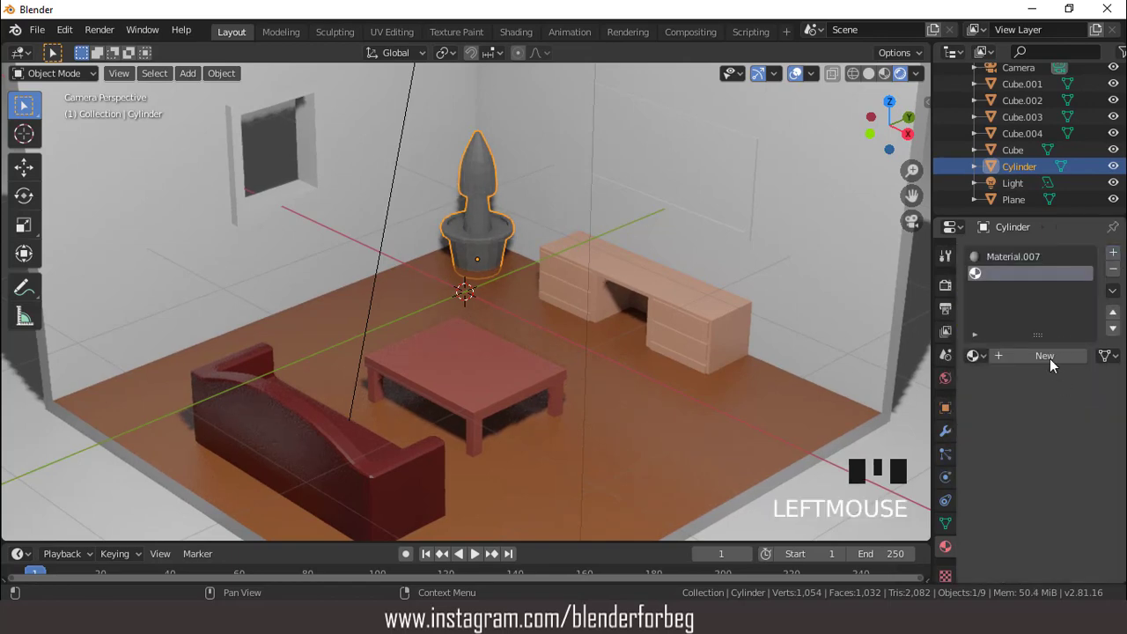
drag(1058, 363, 1069, 502)
click(1074, 534)
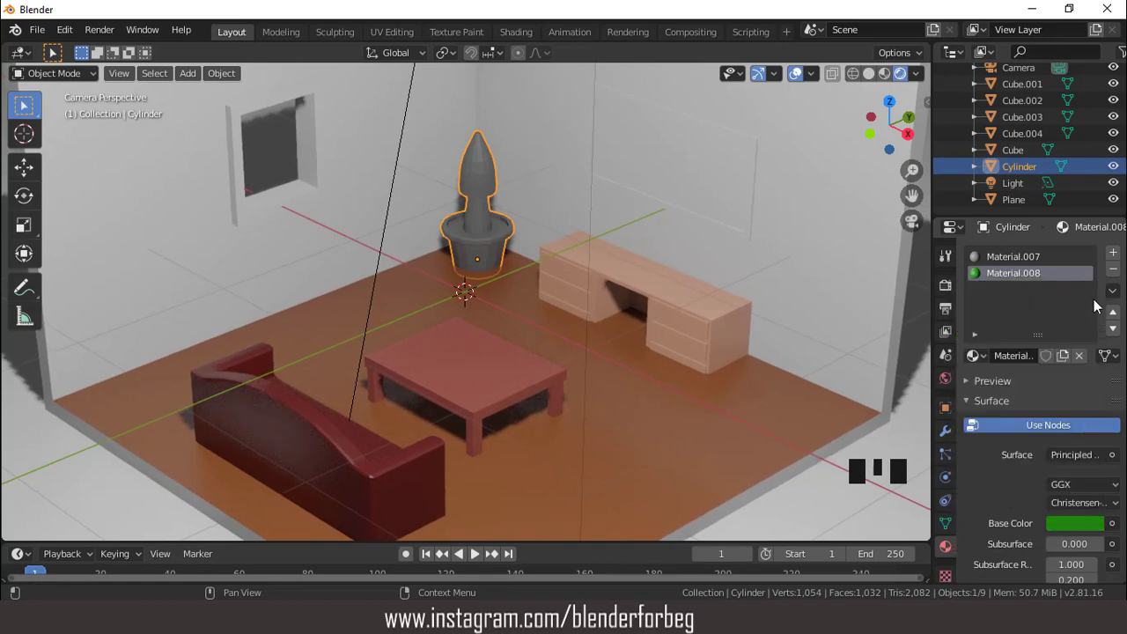
drag(1122, 256, 1063, 373)
drag(1056, 362, 1065, 491)
click(1072, 531)
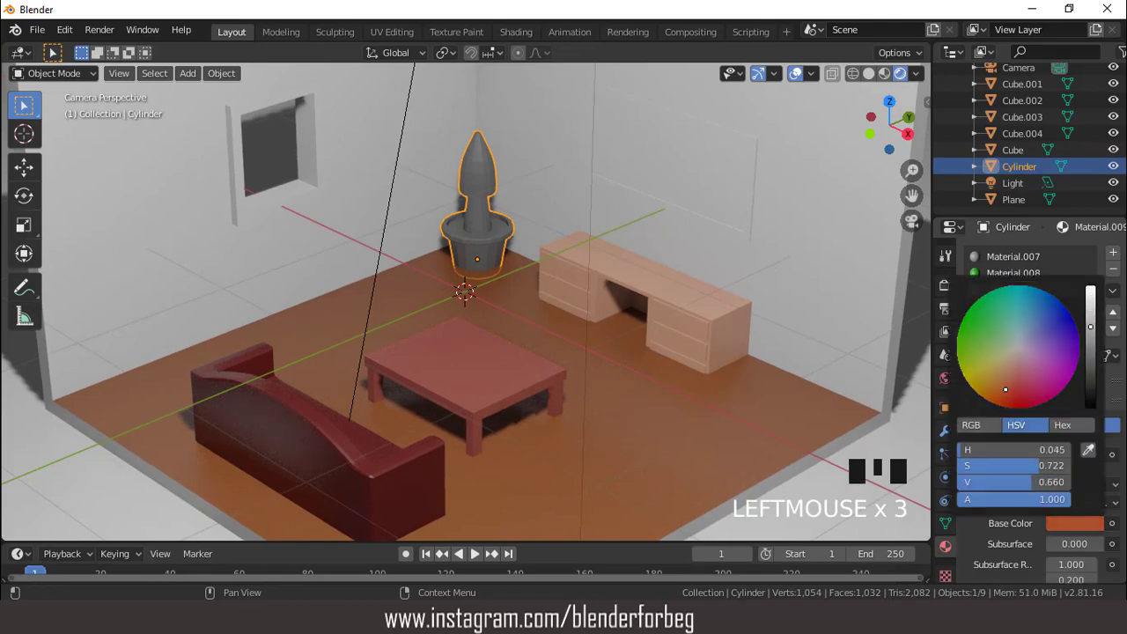
Step: Inspect the plant from side views and settle on a front orthographic view
scroll(up, 3)
key(KP_3)
scroll(up, 3)
scroll(down, 3)
drag(603, 300, 555, 279)
scroll(up, 3)
drag(568, 336, 561, 341)
scroll(down, 3)
key(KP_3)
scroll(down, 3)
drag(649, 367, 544, 331)
scroll(up, 3)
key(KP_1)
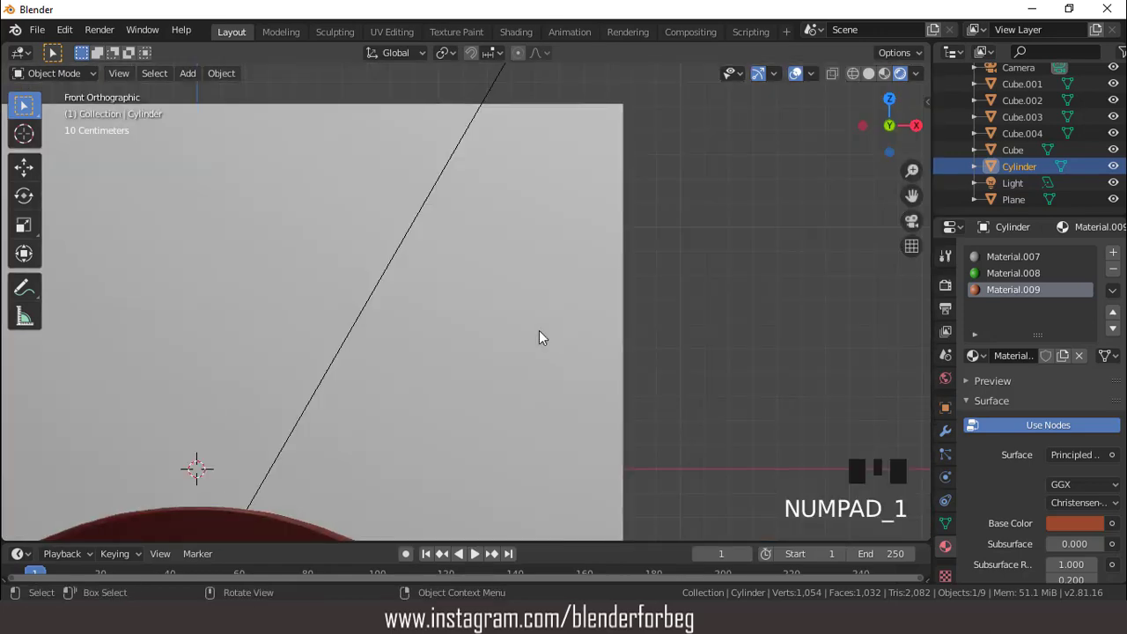
Step: Pan the plant into view, switch to wireframe and enter Edit Mode on its mesh
key(ctrl+KP_4)
key(ctrl+KP_4)
key(ctrl+KP_4)
key(ctrl+KP_4)
key(ctrl+KP_2)
key(ctrl+KP_2)
key(ctrl+KP_2)
scroll(up, 3)
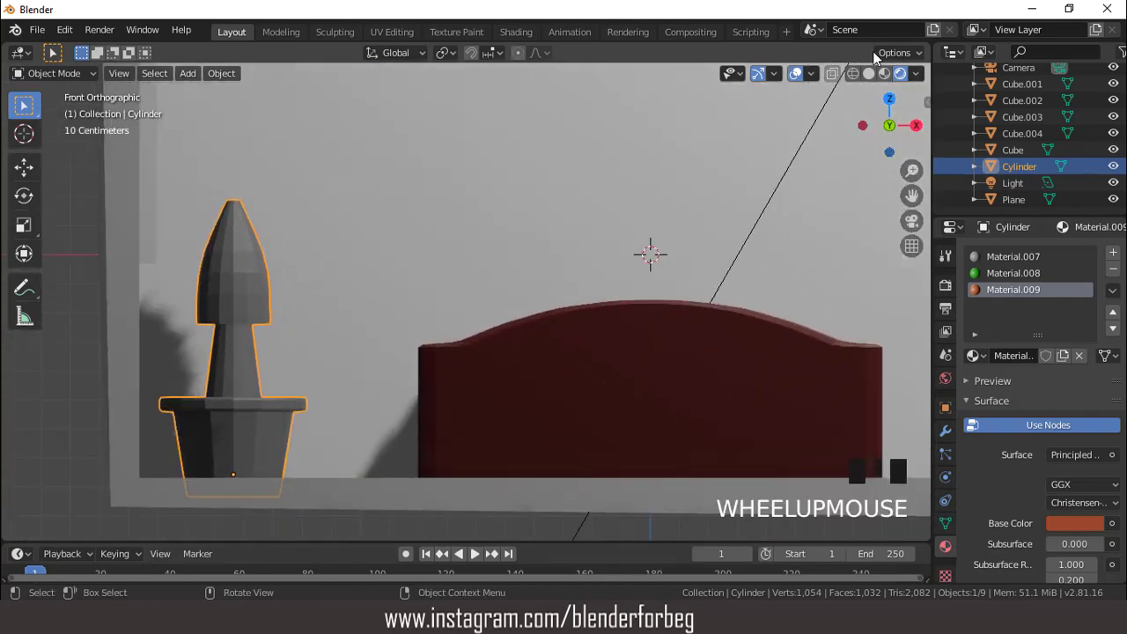
click(856, 75)
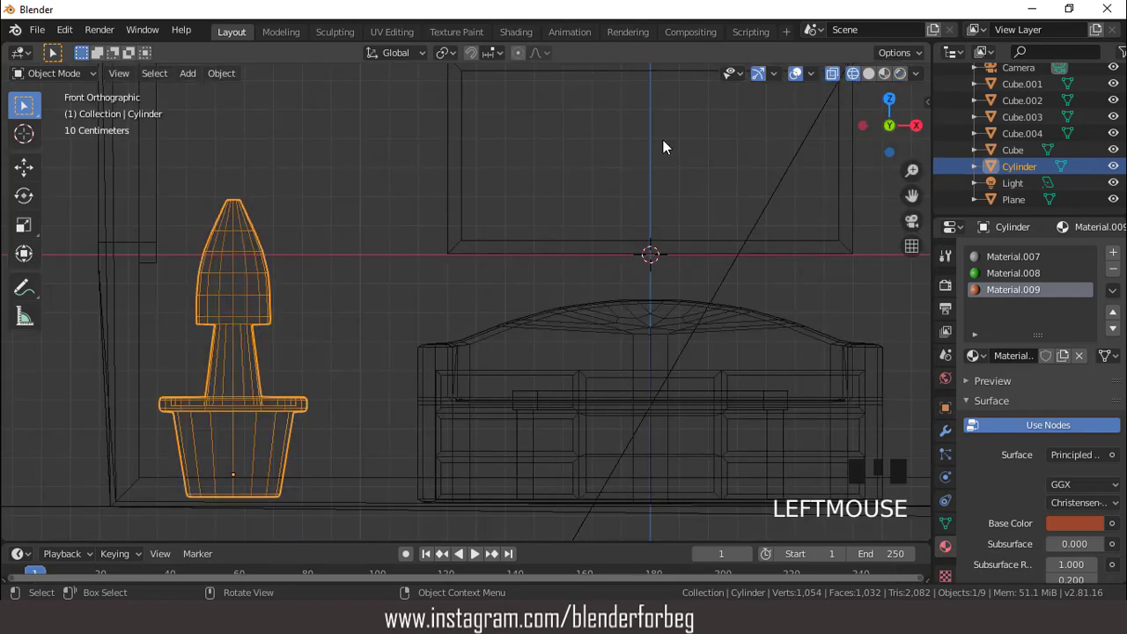
key(Tab)
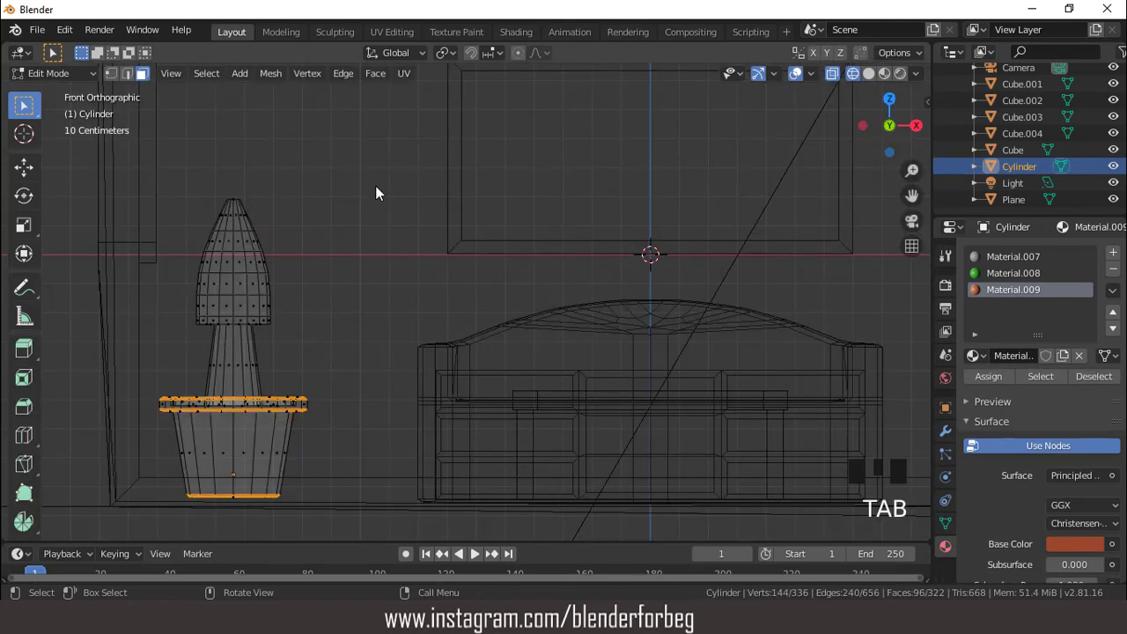
Step: Assign green to the plant's leafy top and brown Material.009 to its trunk faces
click(195, 194)
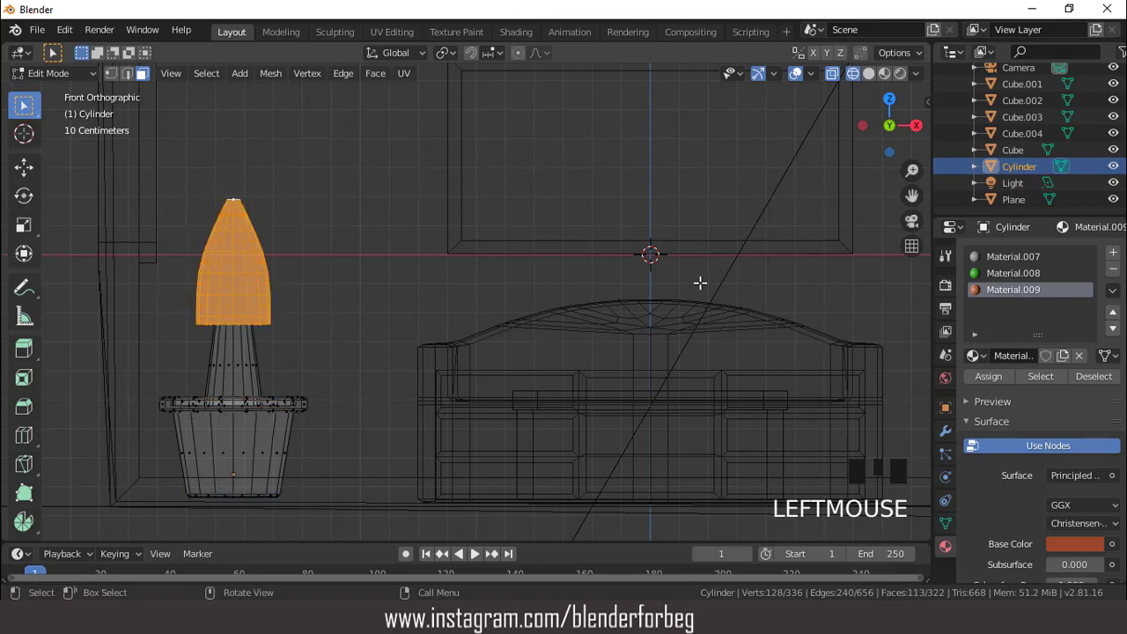
click(1008, 280)
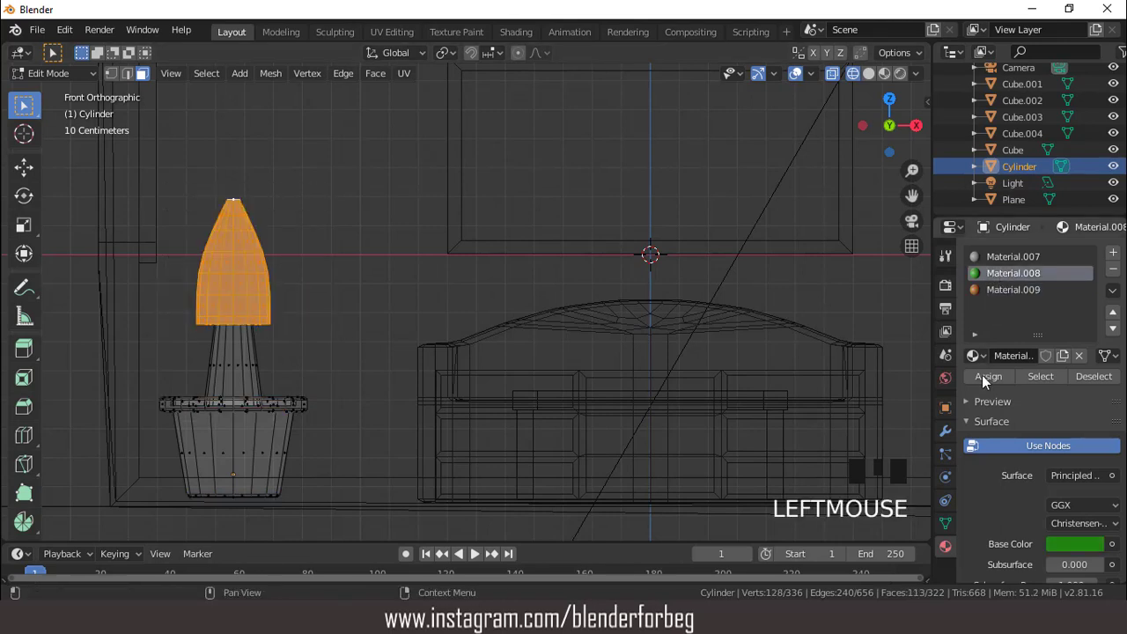
click(989, 386)
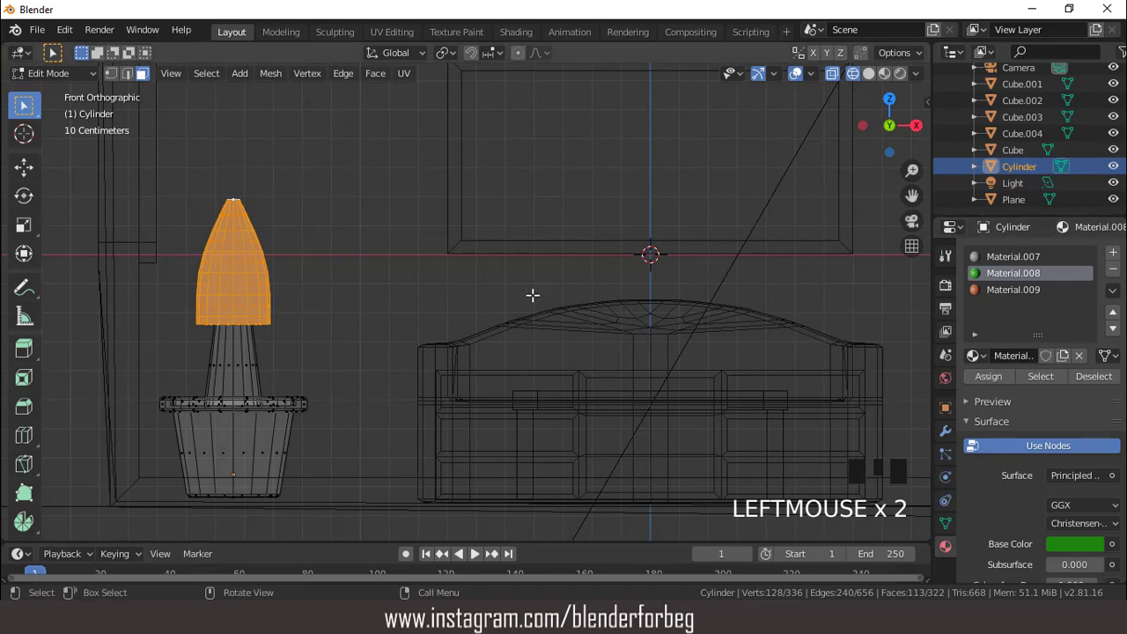
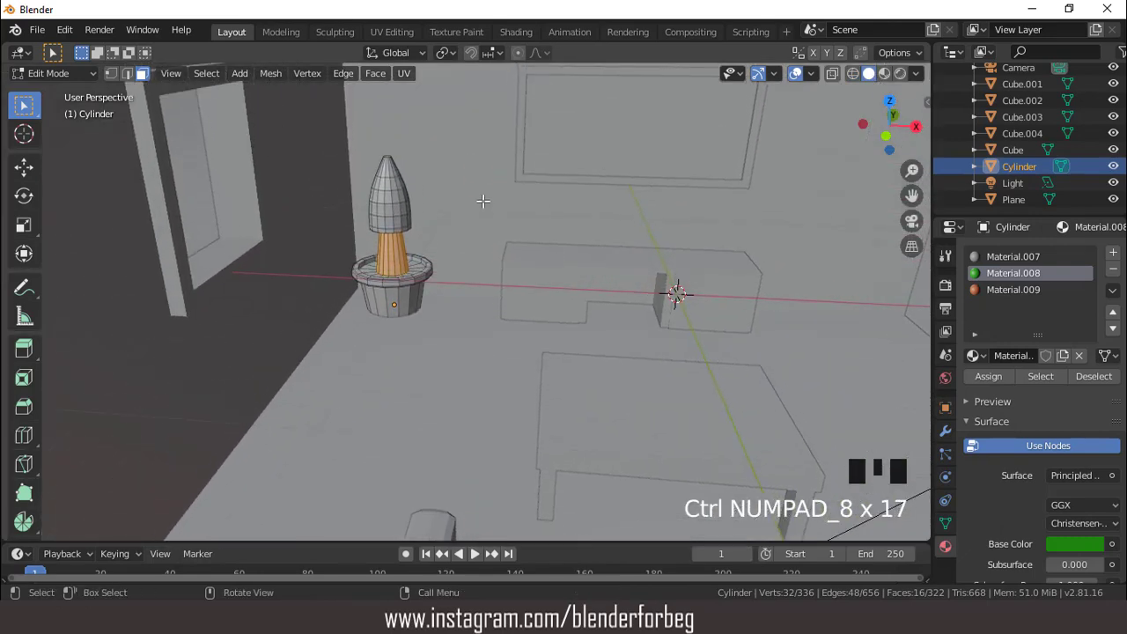
scroll(up, 3)
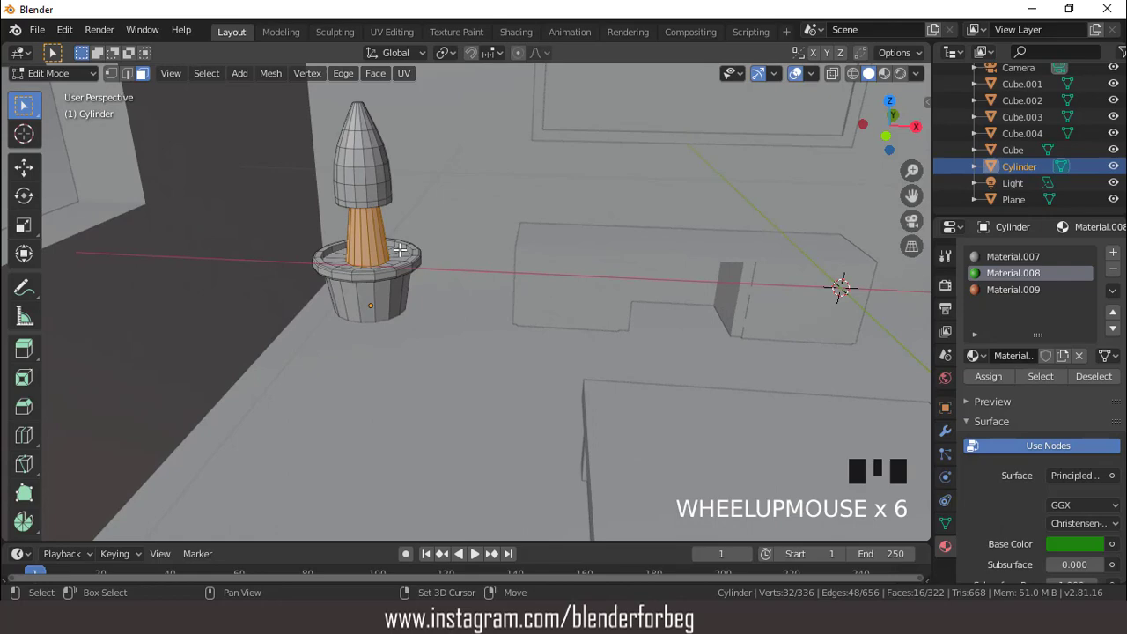
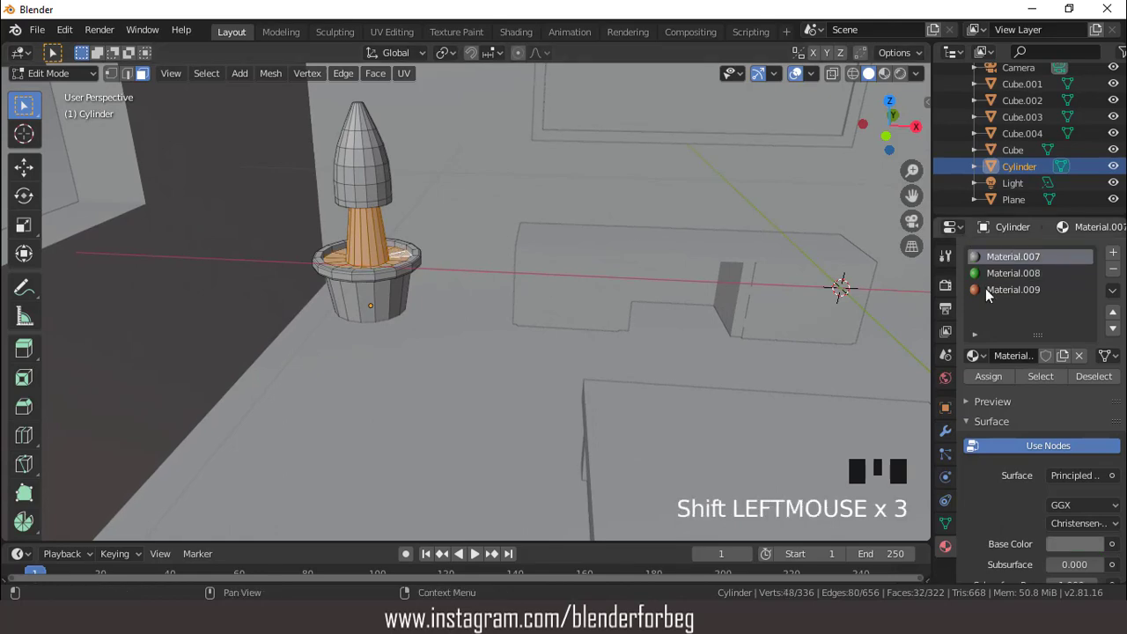
click(991, 295)
click(994, 379)
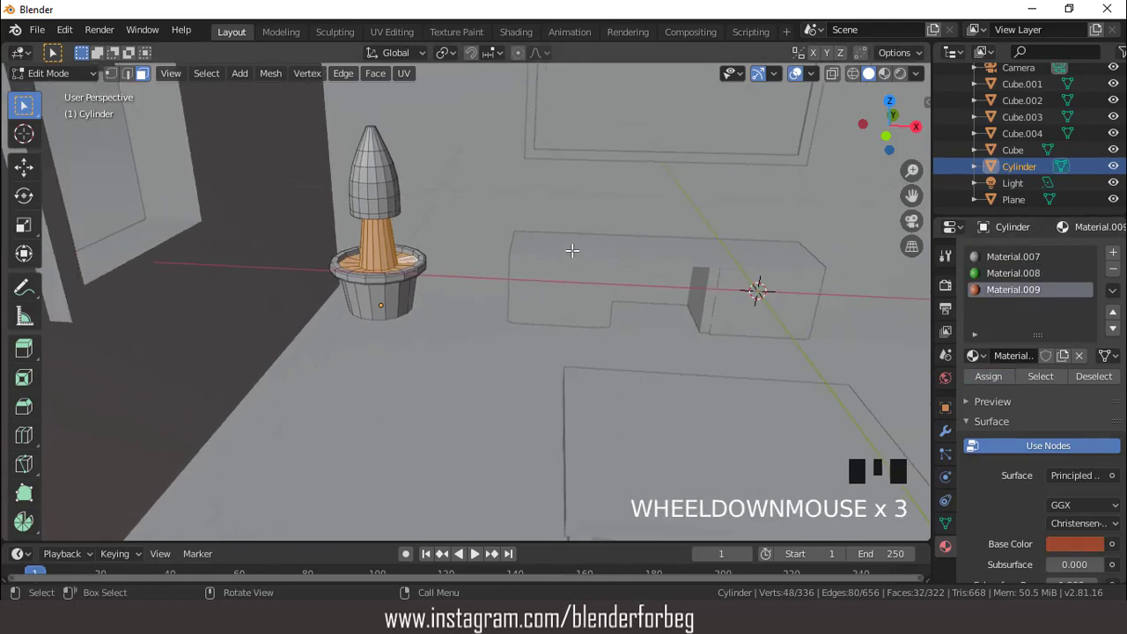
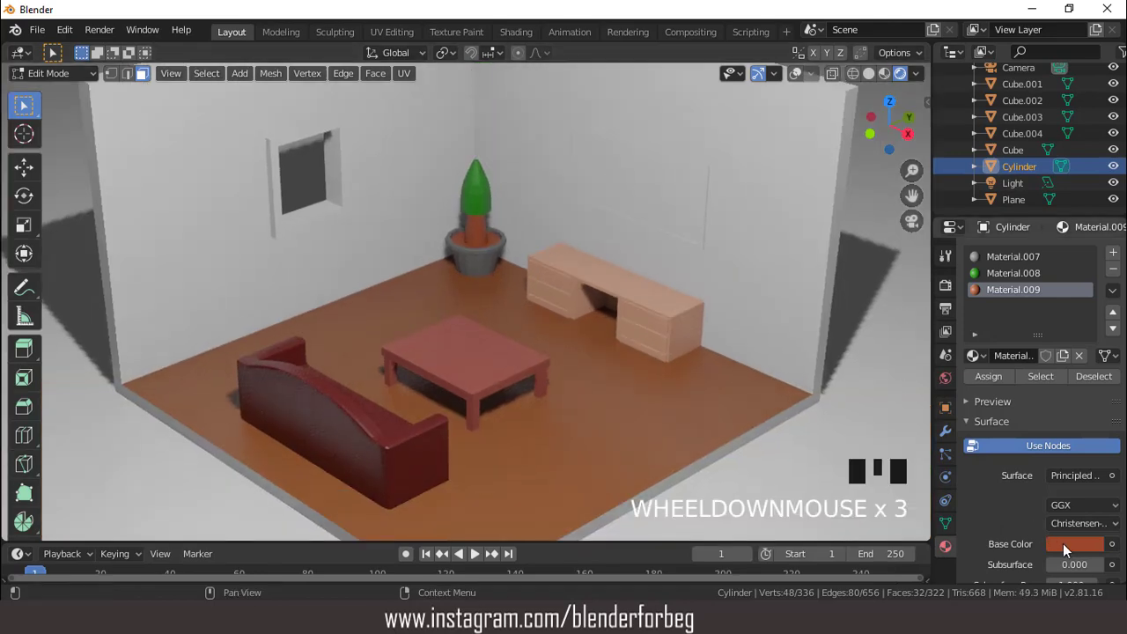
Step: Tweak the trunk's Material.009 colour on the wheel and leave Edit Mode
click(1073, 548)
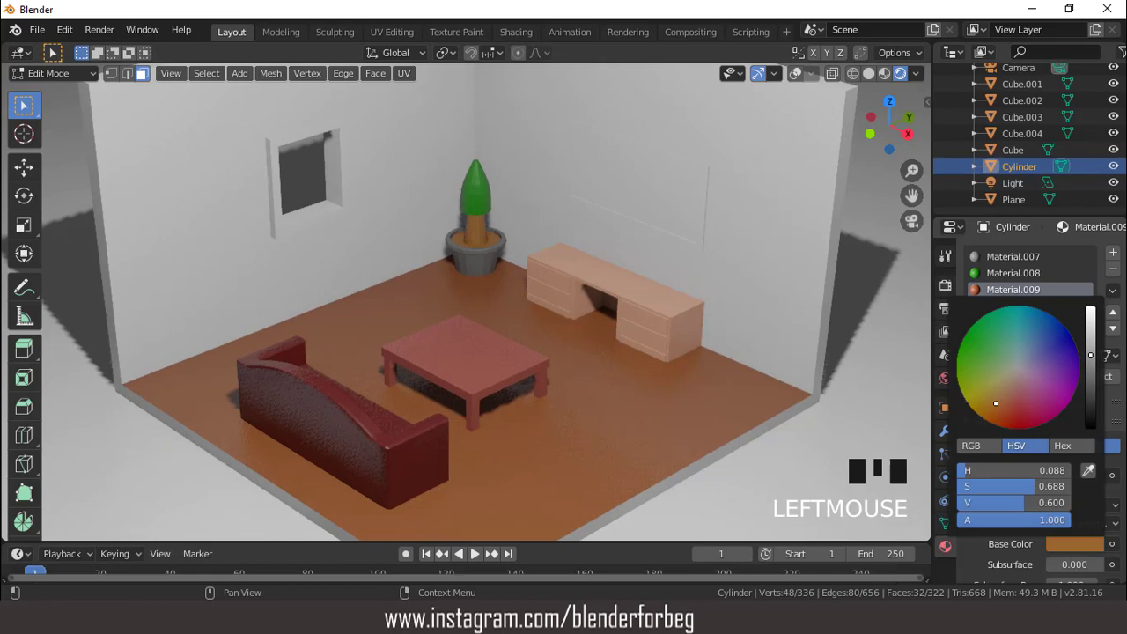
scroll(down, 3)
drag(593, 273, 547, 266)
scroll(up, 3)
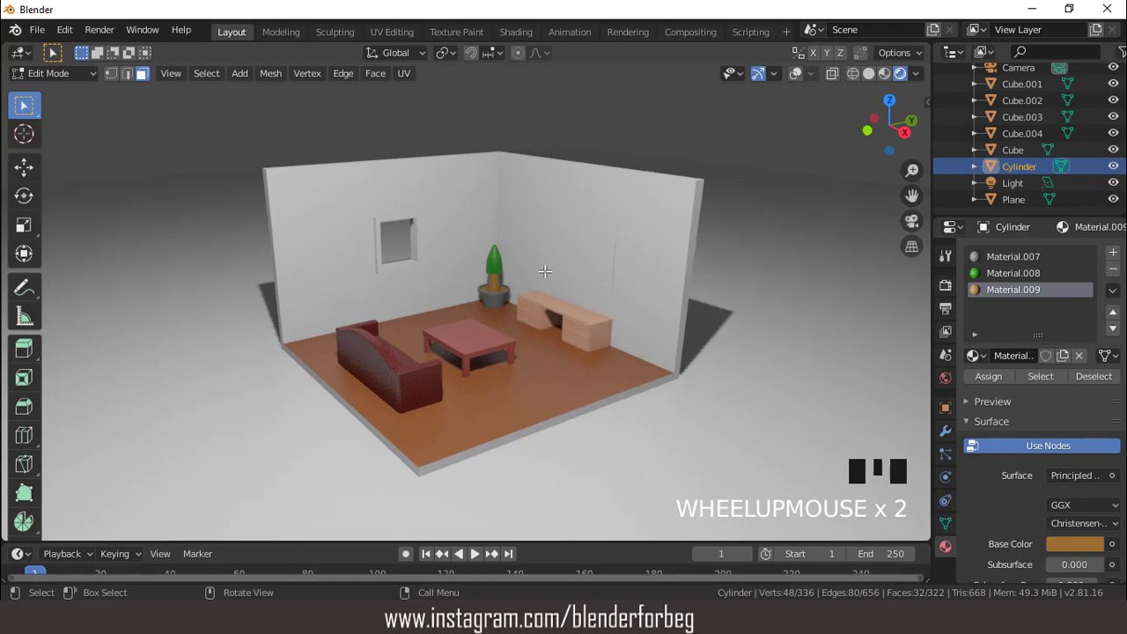
key(Tab)
scroll(up, 3)
scroll(down, 3)
Step: Select the room cube and pick its floor face in Edit Mode, ready to separate
drag(586, 289, 570, 315)
scroll(up, 3)
click(803, 109)
click(568, 434)
scroll(up, 3)
key(Tab)
scroll(down, 3)
middle_click(526, 375)
scroll(up, 3)
Step: Separate the floor into Cube.005 and extrude it upward for slight thickness
key(p)
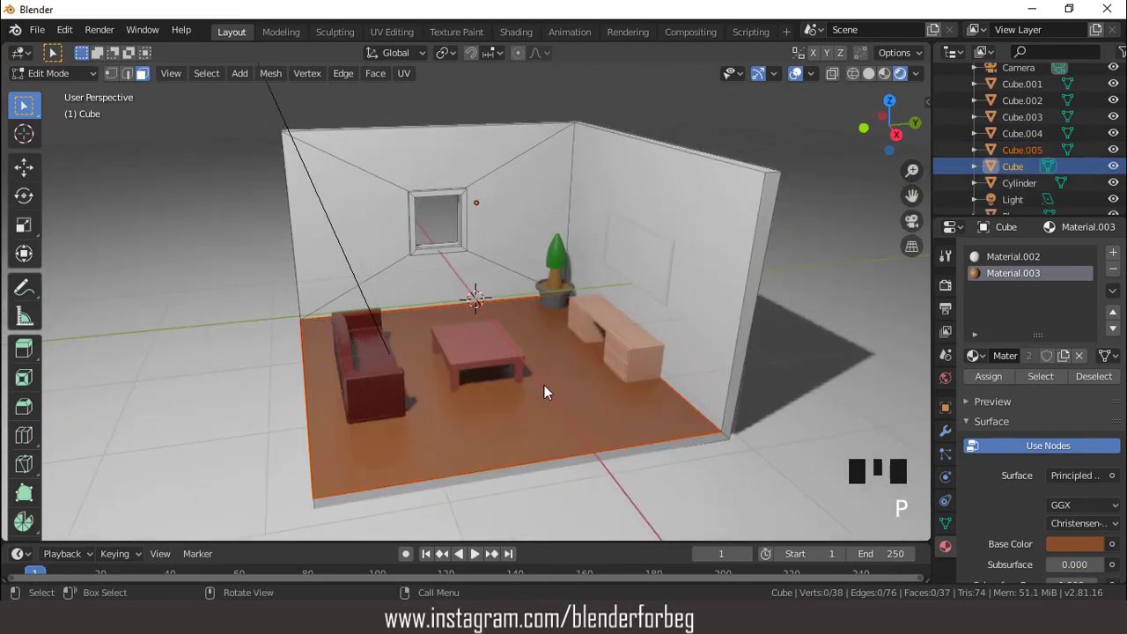
key(Tab)
click(549, 393)
key(Tab)
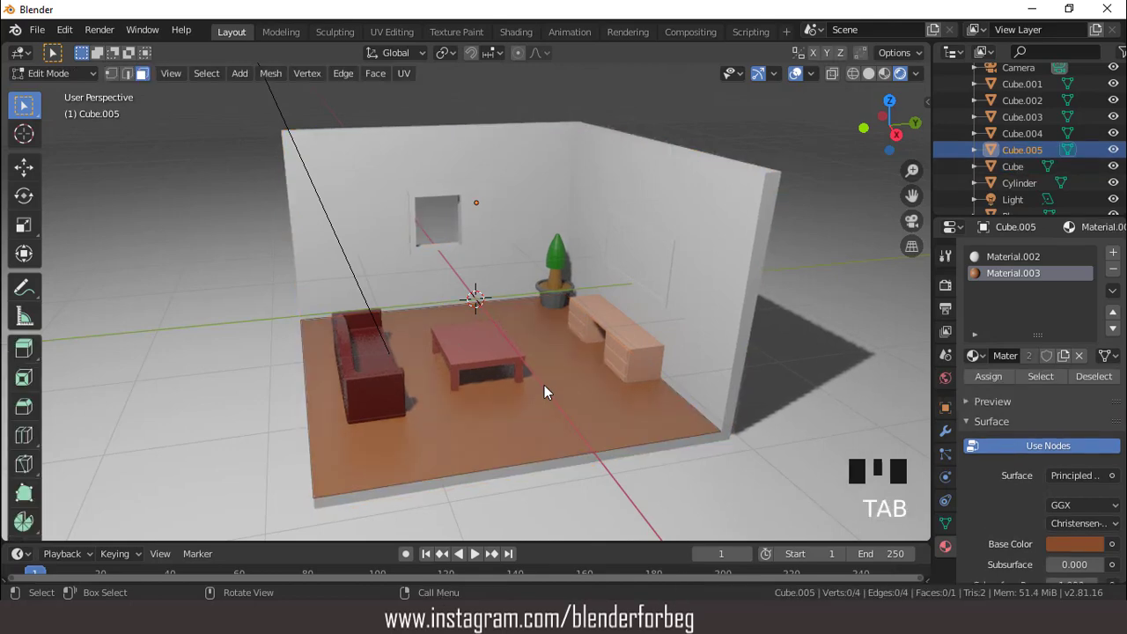
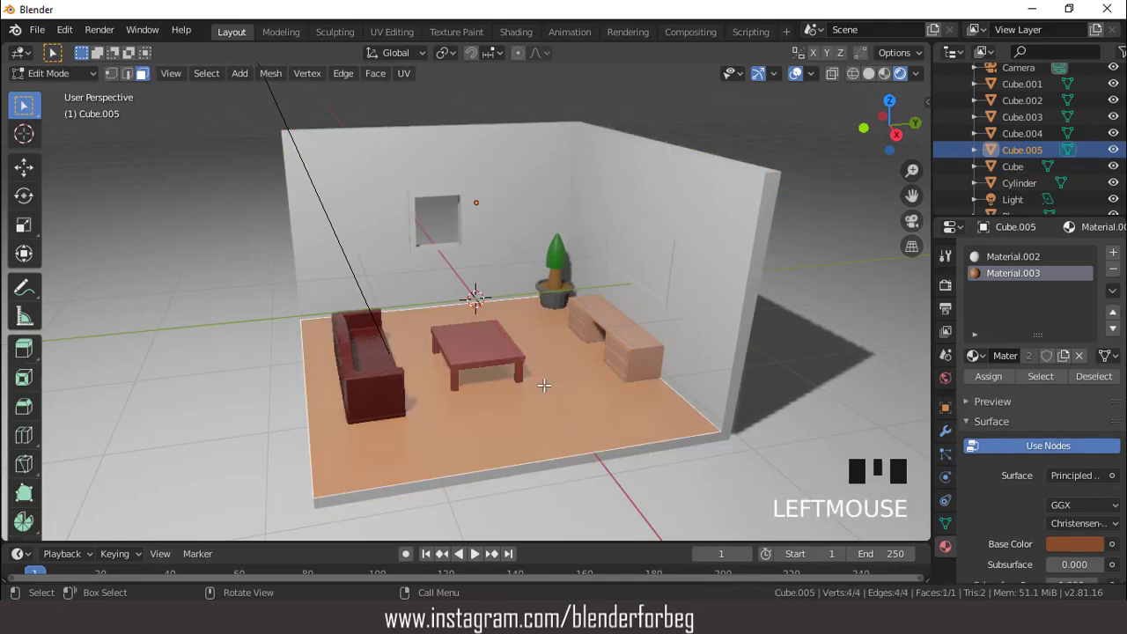
key(e)
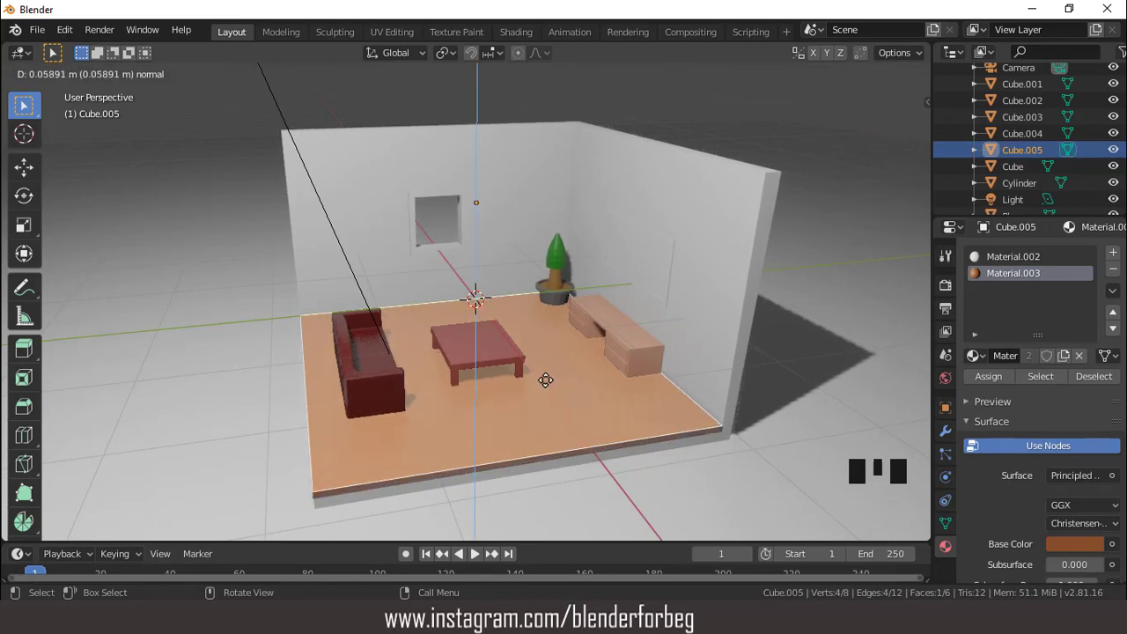
scroll(up, 3)
scroll(down, 3)
Step: From top view, add a loop cut with 14 cuts dividing the floor into plank strips
drag(569, 379, 534, 369)
scroll(up, 3)
drag(528, 385, 529, 385)
key(KP_7)
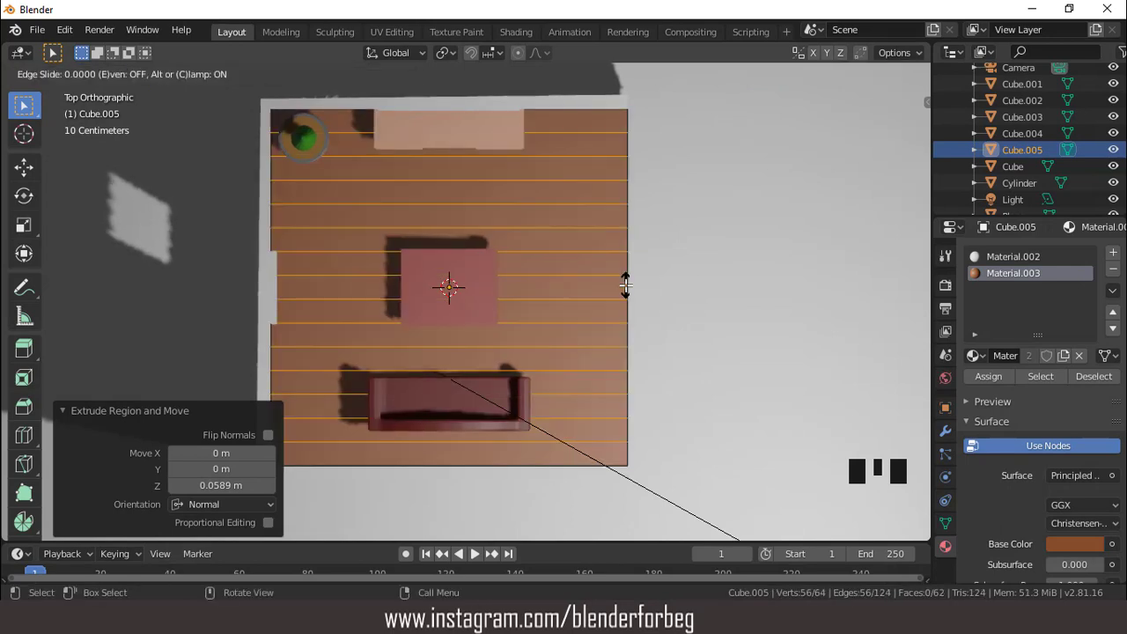
drag(450, 122, 479, 123)
click(552, 134)
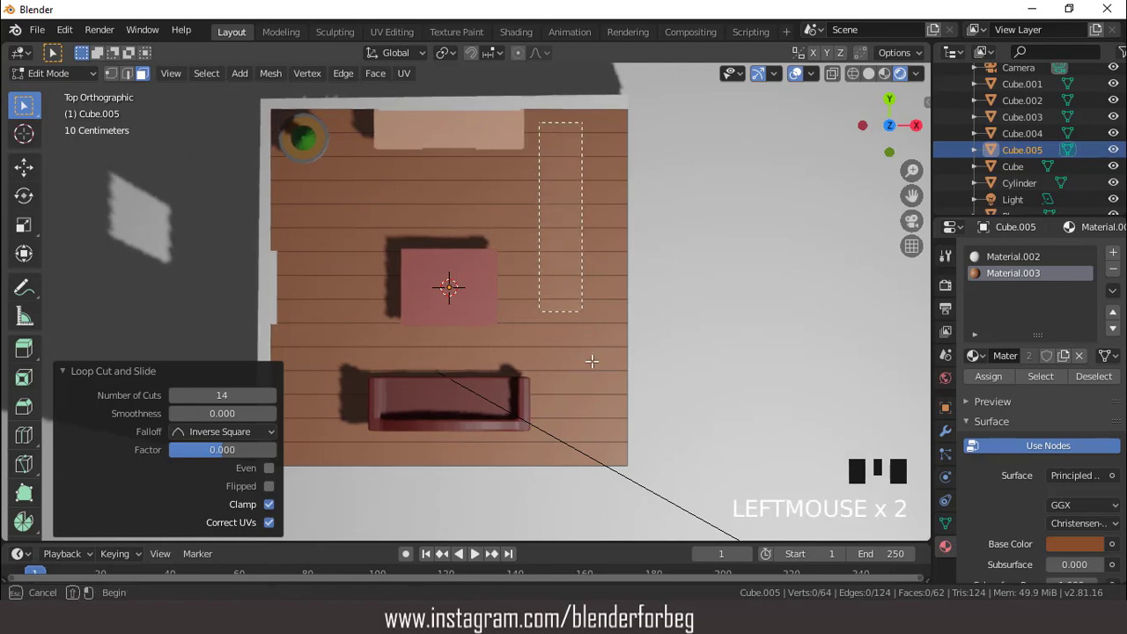
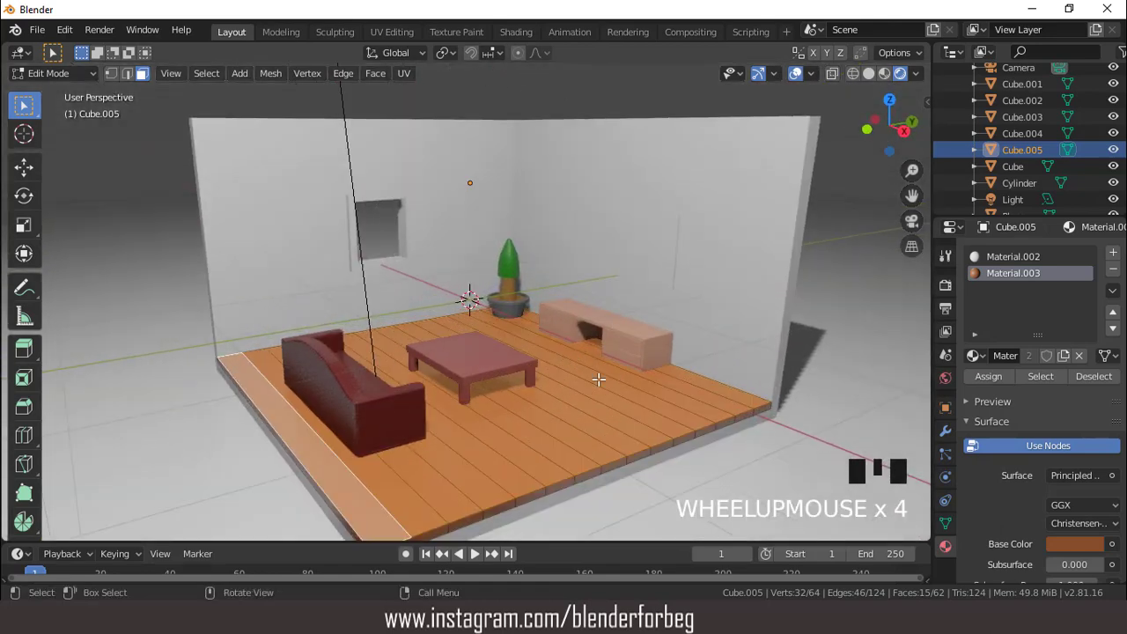
Step: Bevel the plank cut edges with 2 segments and invert to select the groove faces
key(ctrl+b)
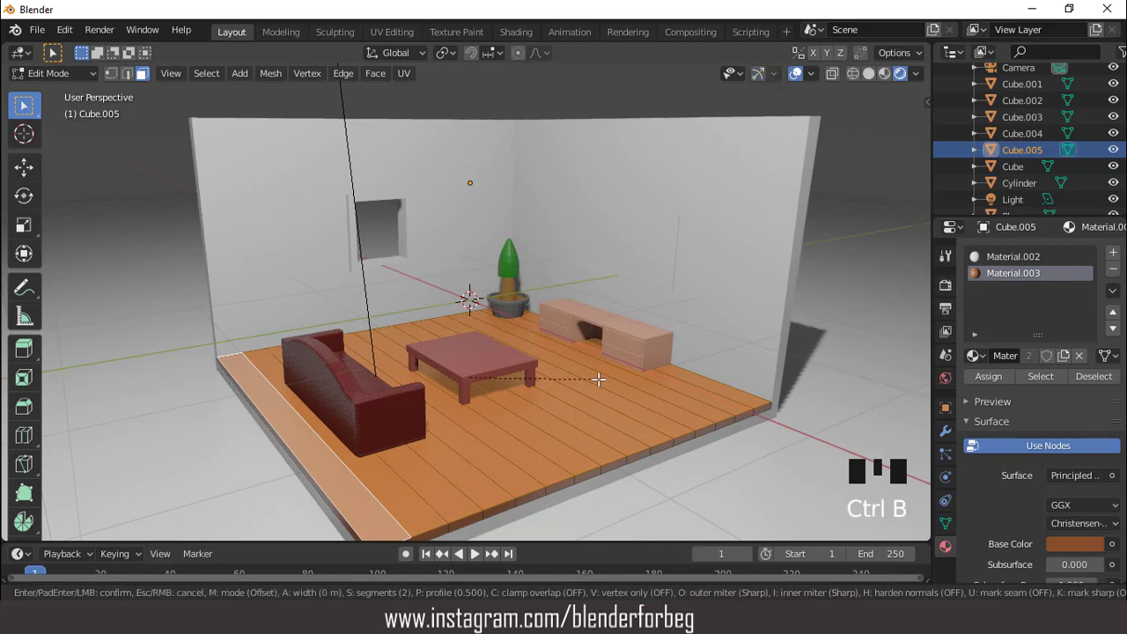
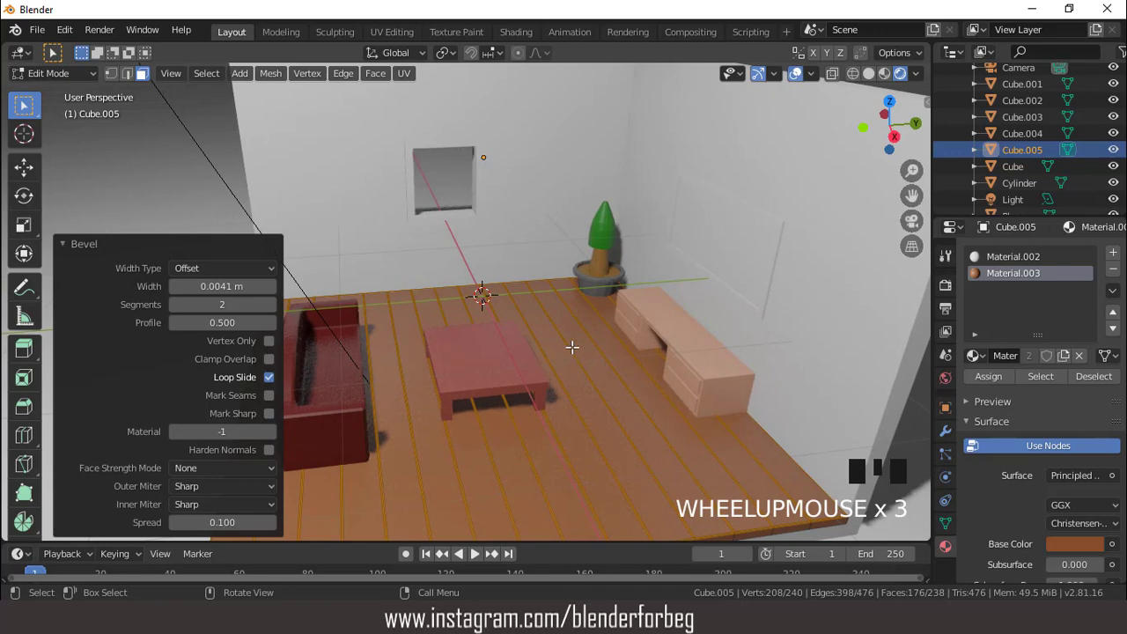
click(876, 83)
scroll(down, 3)
key(ctrl+i)
scroll(up, 3)
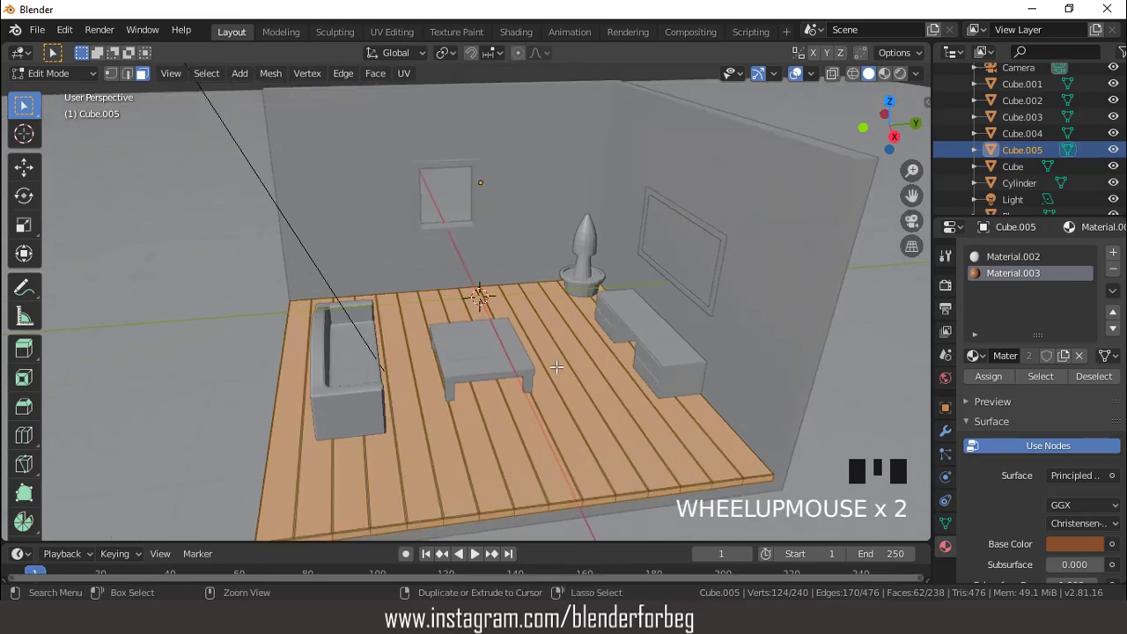
key(ctrl+i)
scroll(up, 3)
Step: Extrude the groove faces down into the floor and return to Object Mode in lit preview
key(e)
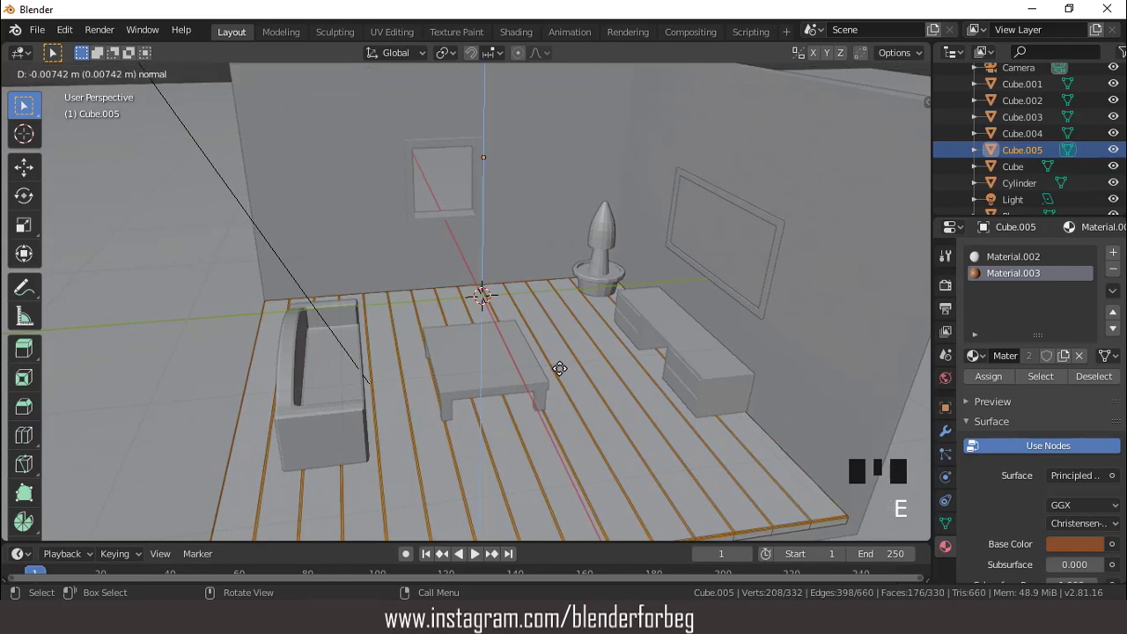
scroll(down, 3)
drag(580, 359, 801, 82)
click(801, 82)
click(903, 78)
scroll(up, 3)
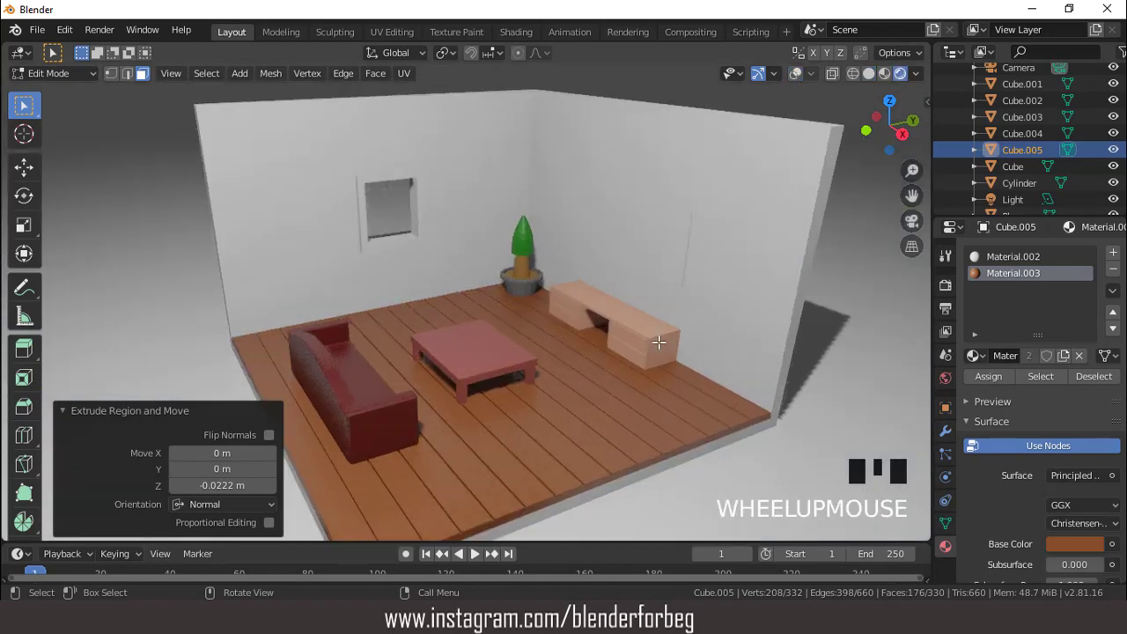
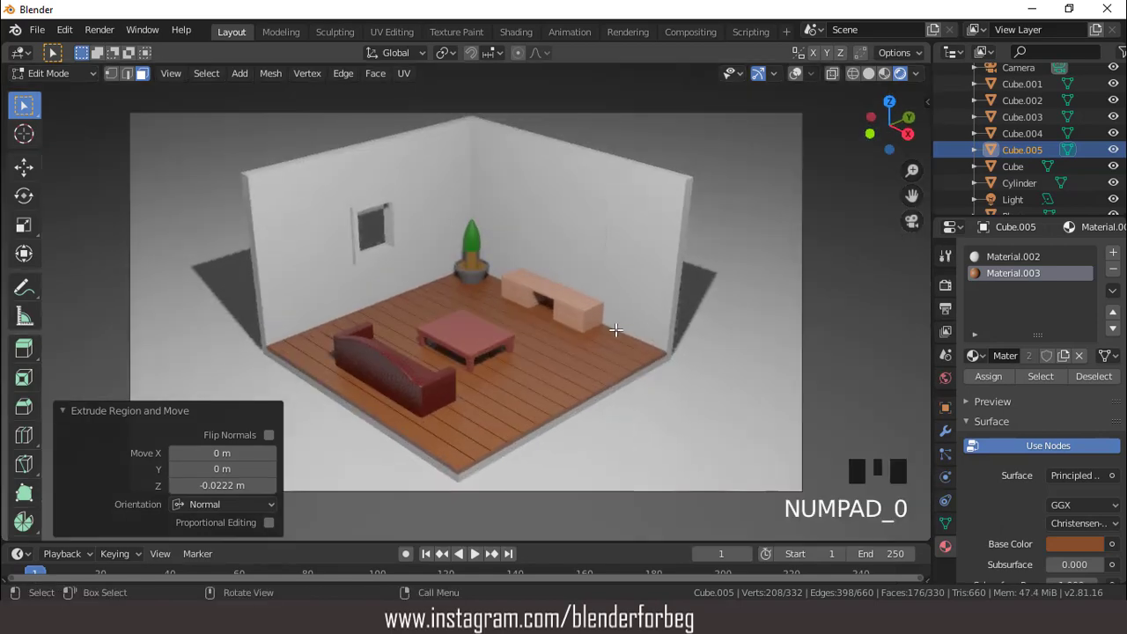
scroll(up, 3)
key(Tab)
scroll(up, 3)
click(645, 236)
scroll(down, 3)
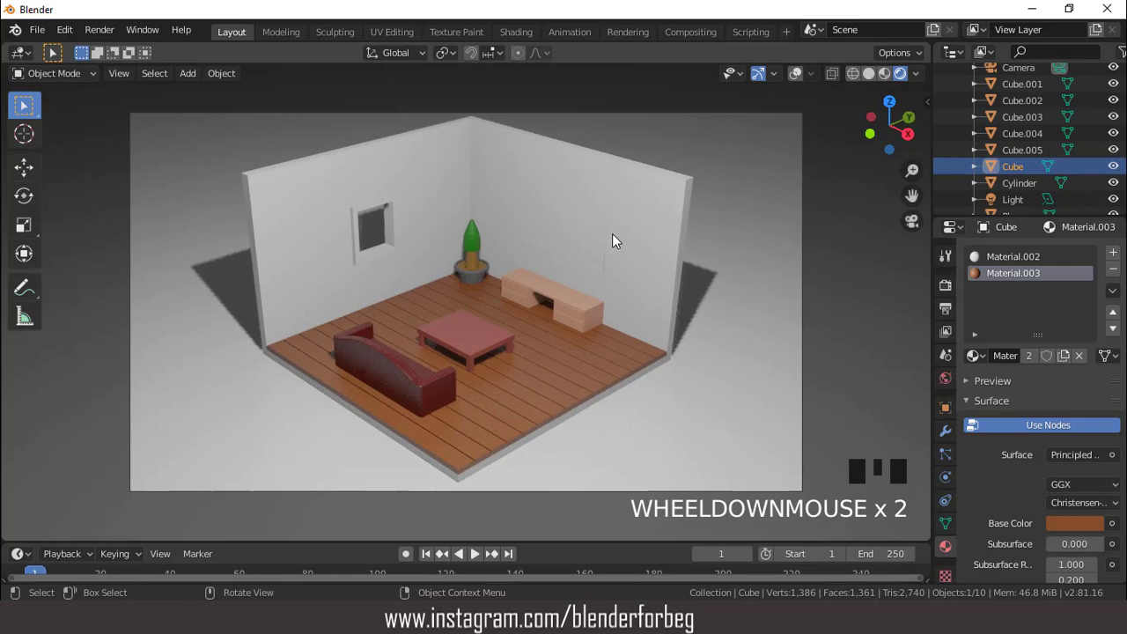
Step: Select the wall rectangle Cube.001 and give it a black Material.010 for the TV frame
drag(803, 83, 737, 148)
scroll(up, 3)
click(632, 217)
key(Tab)
scroll(up, 3)
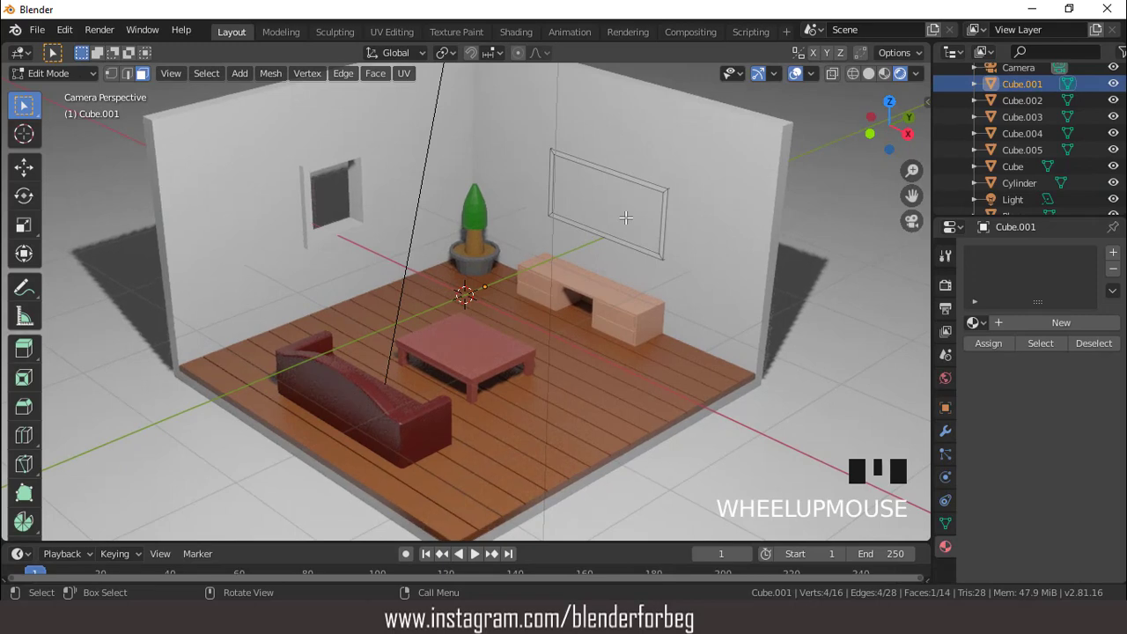
key(Tab)
drag(1067, 327, 1063, 483)
click(1074, 500)
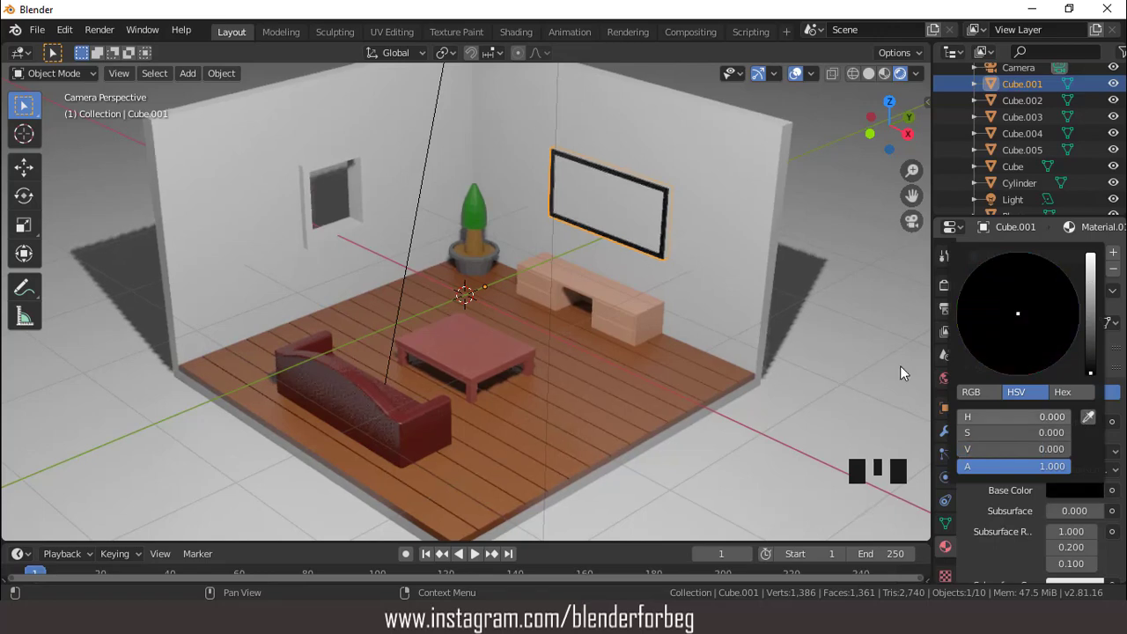
drag(1122, 260, 1042, 313)
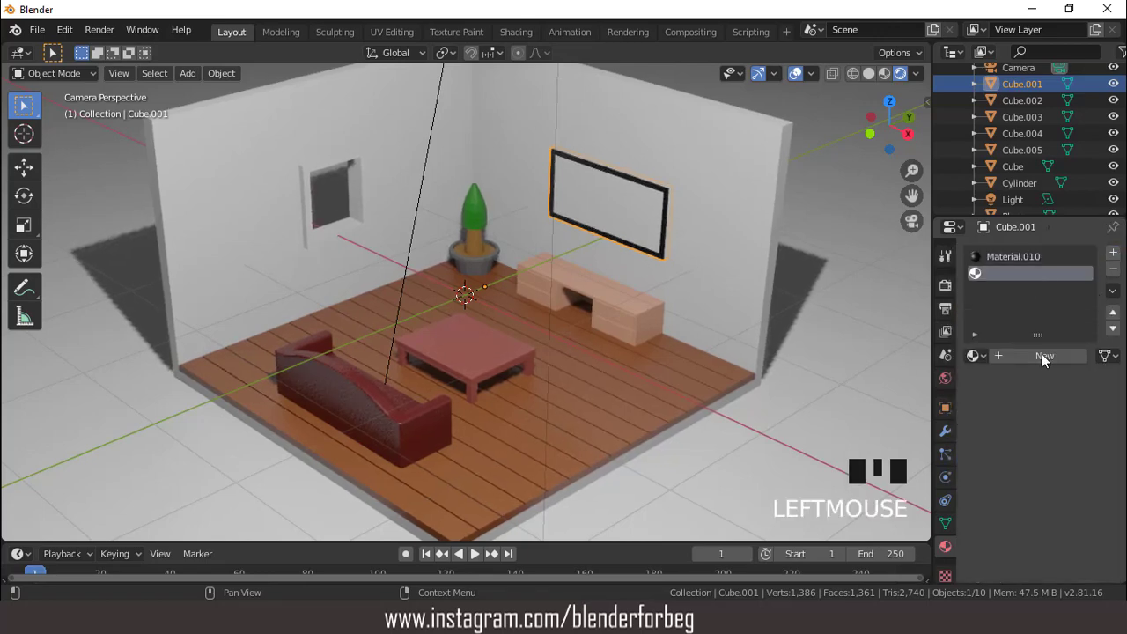
Step: Add grey Material.011, assign it to the screen face, and frame the room through the camera
drag(1047, 360, 1066, 537)
click(1070, 530)
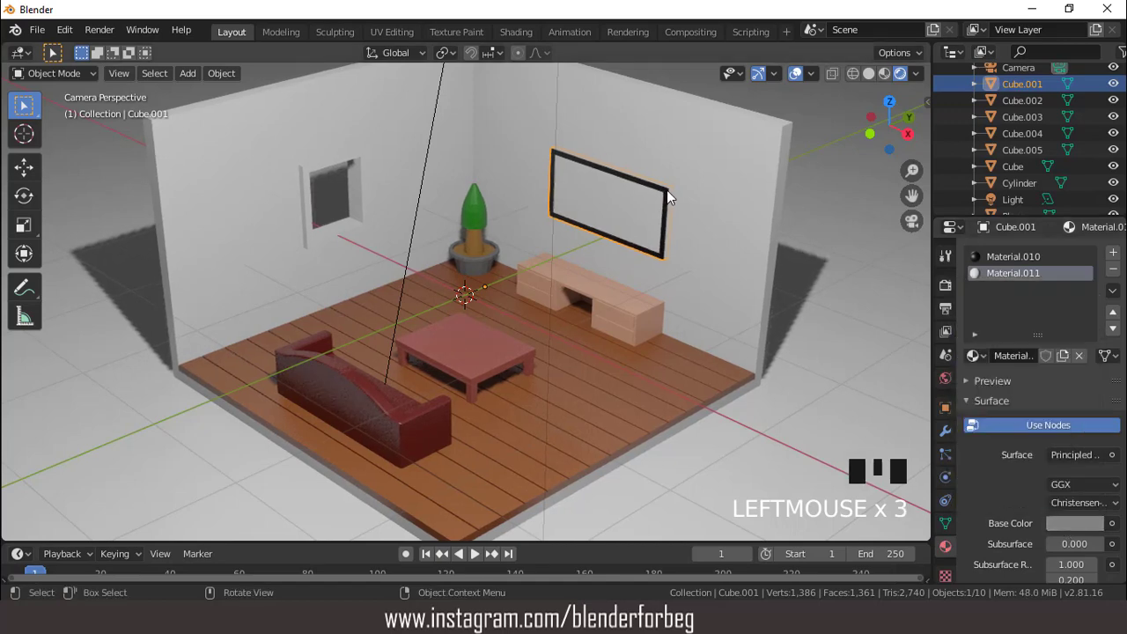
key(g)
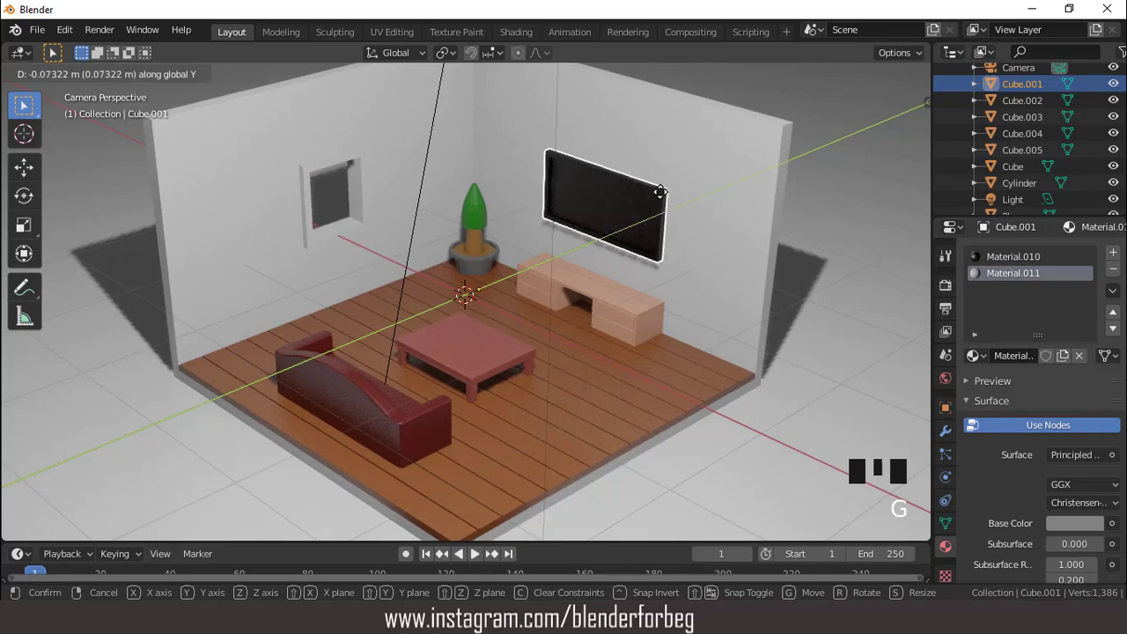
key(Tab)
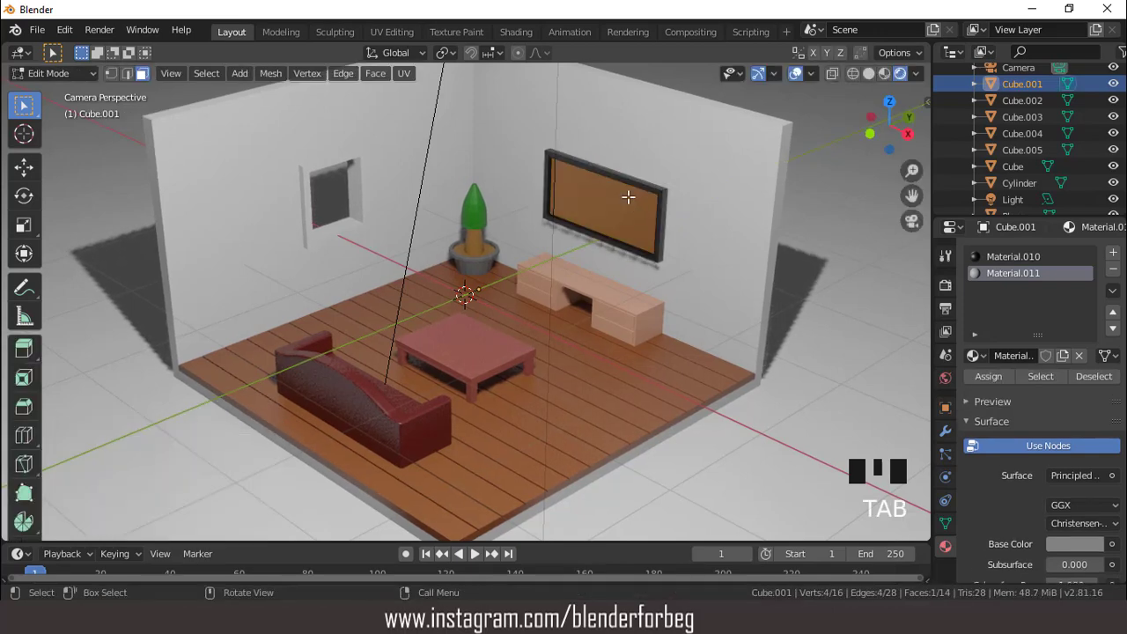
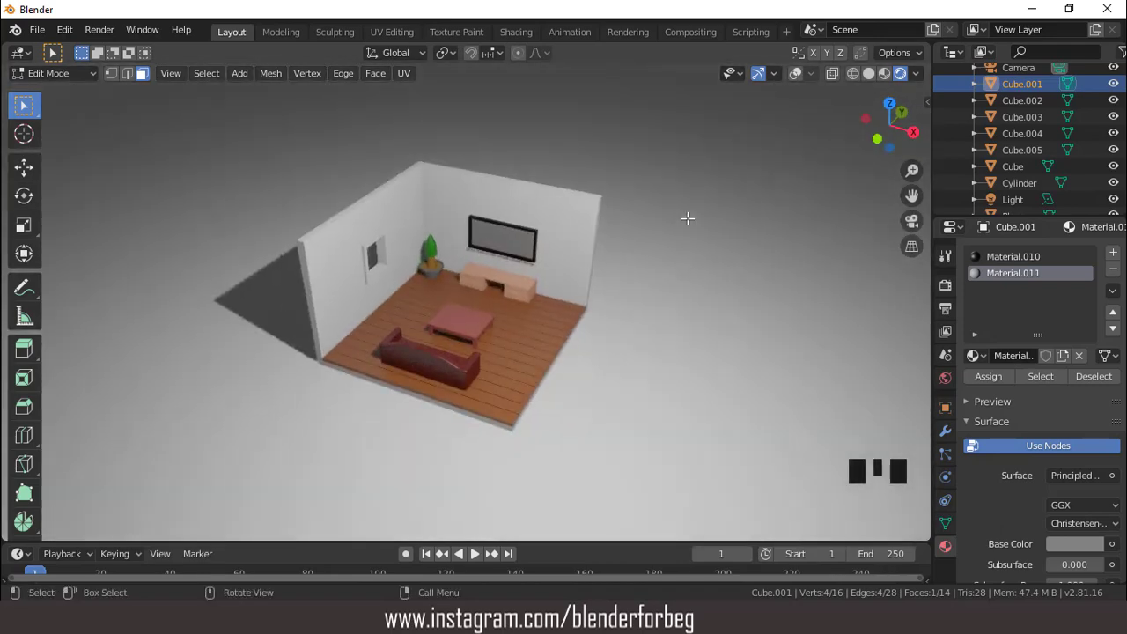
key(KP_0)
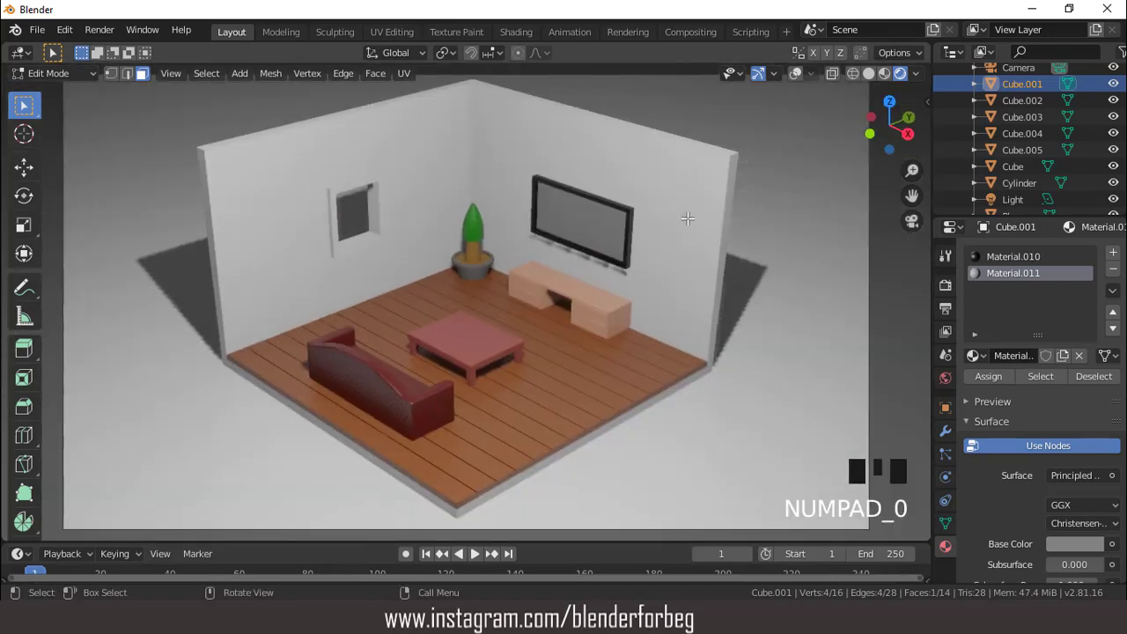
scroll(down, 3)
key(Tab)
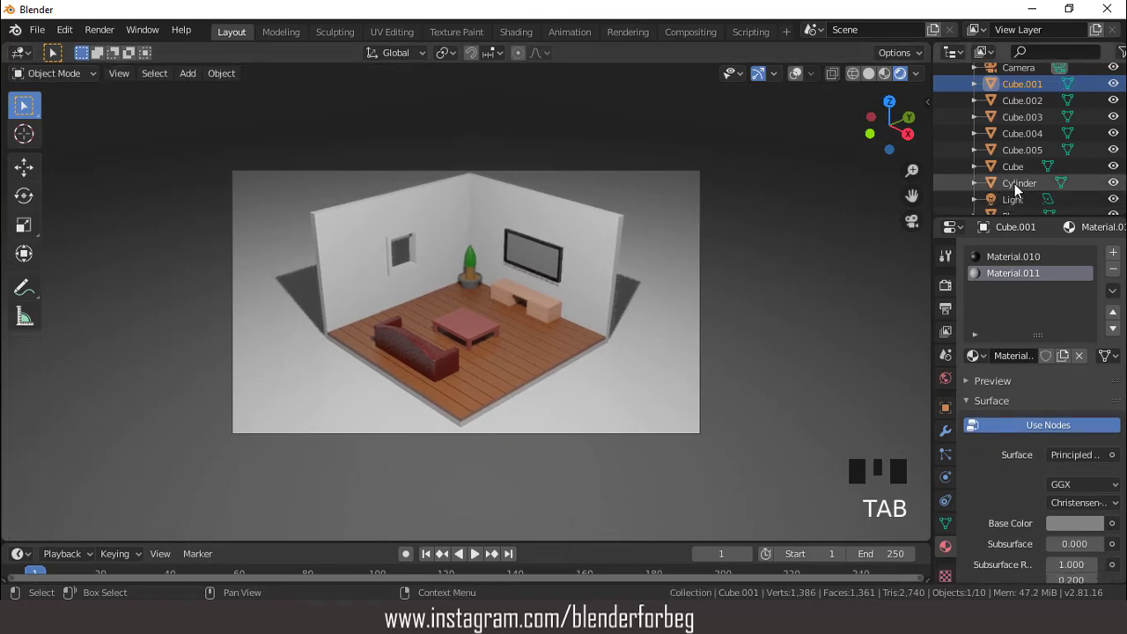
Step: Give the ground Plane a new Material.012 with a near-black Base Color
scroll(down, 3)
click(1029, 198)
drag(1063, 331, 1068, 447)
click(1074, 496)
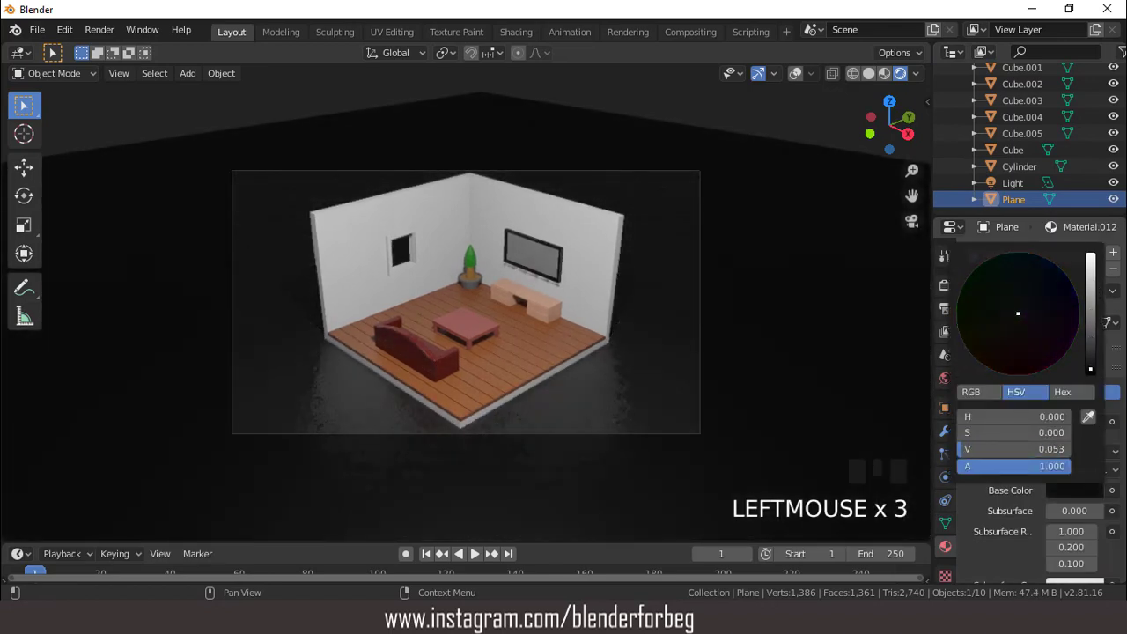
scroll(up, 3)
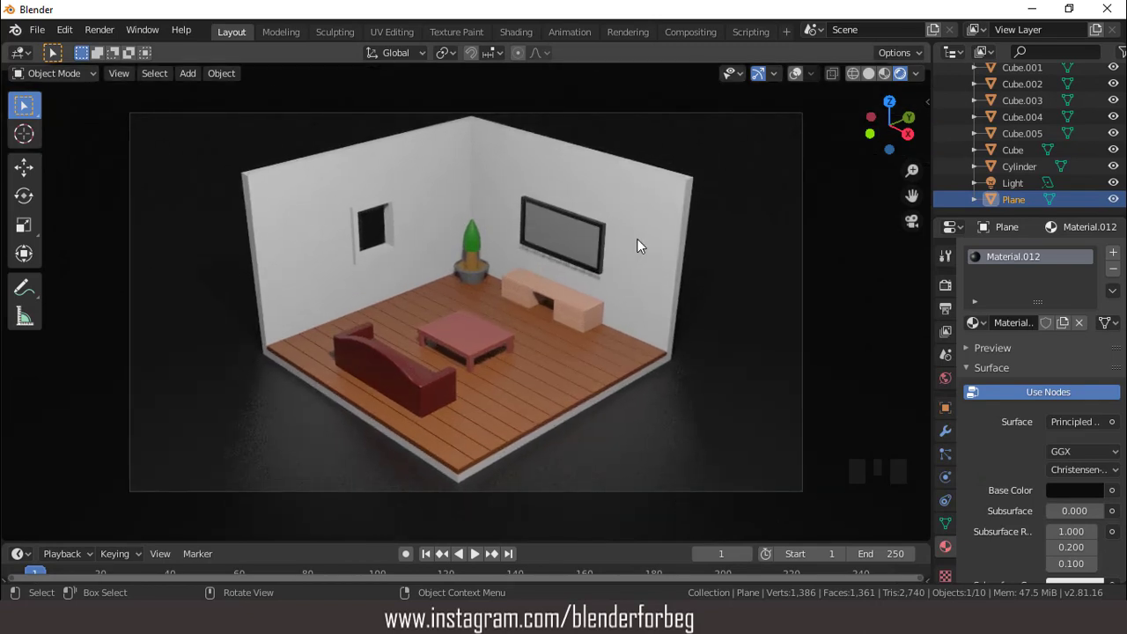